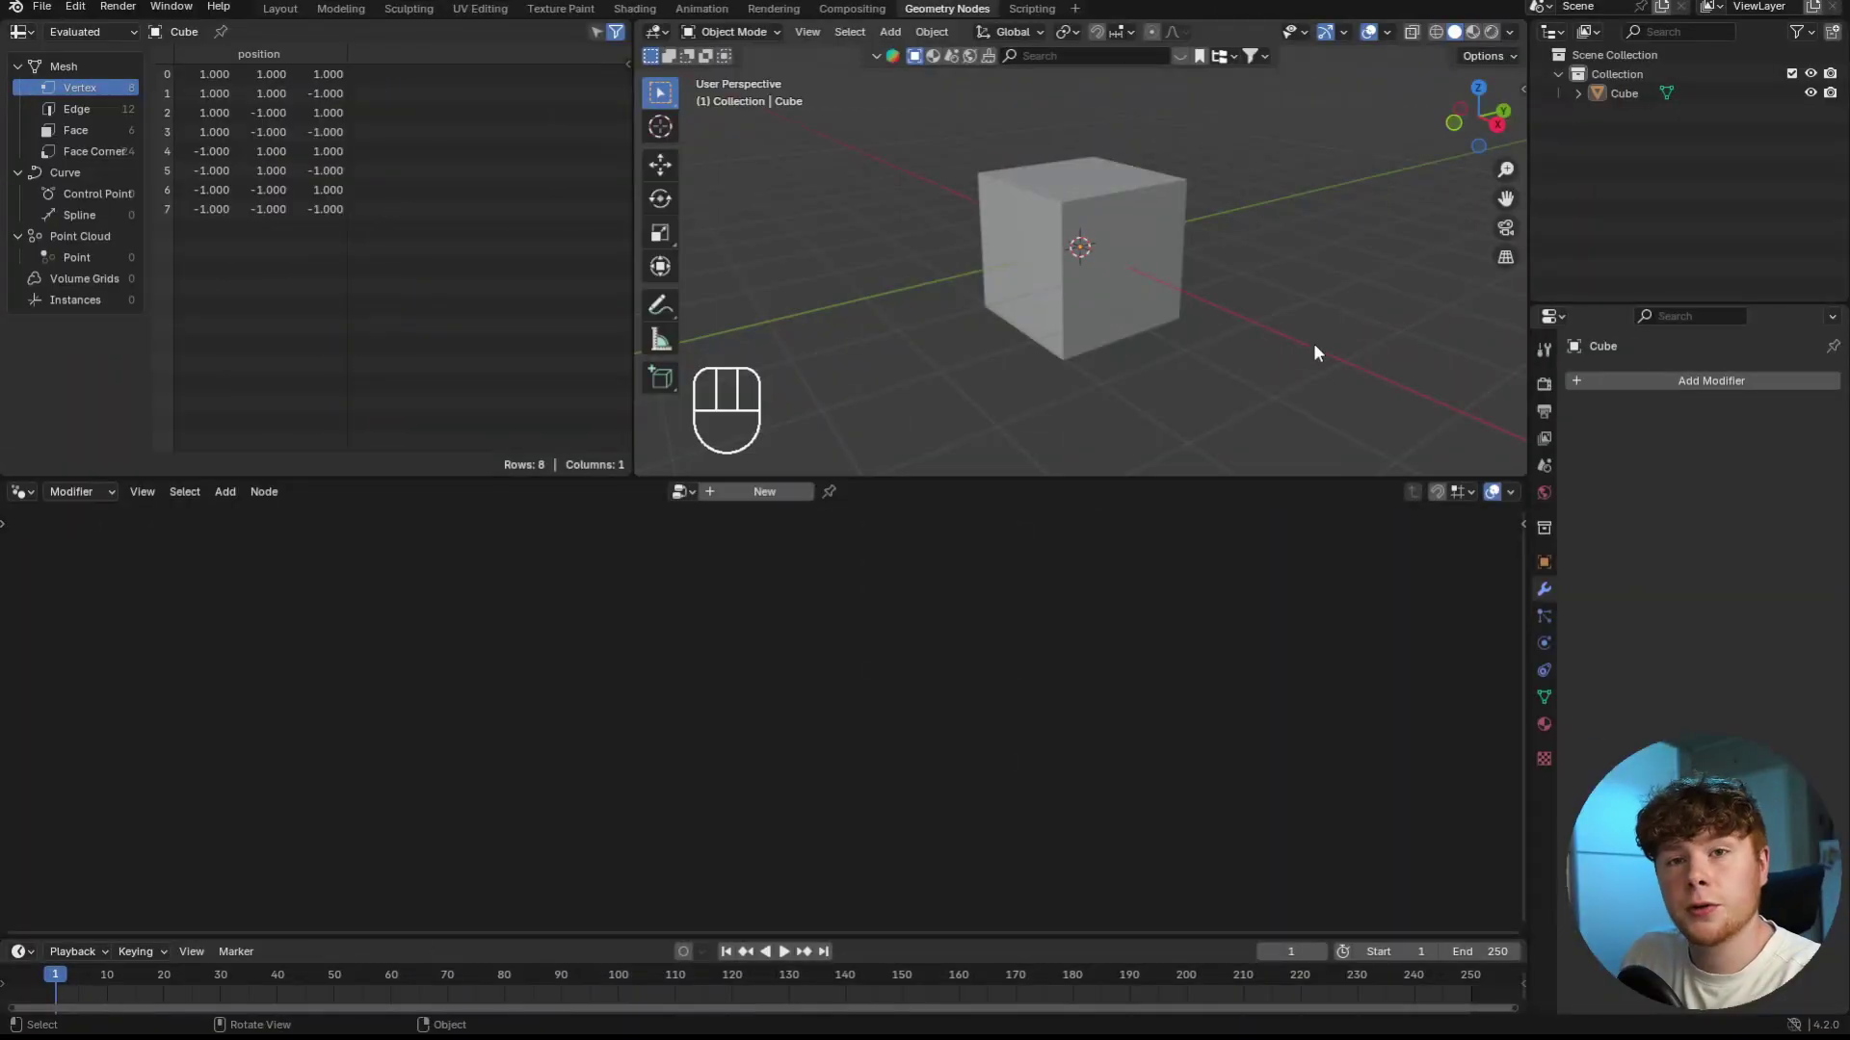
- Select the Cube and create a new Geometry Nodes tree on it
{"action": "left_click", "coordinate": [1159, 275]}
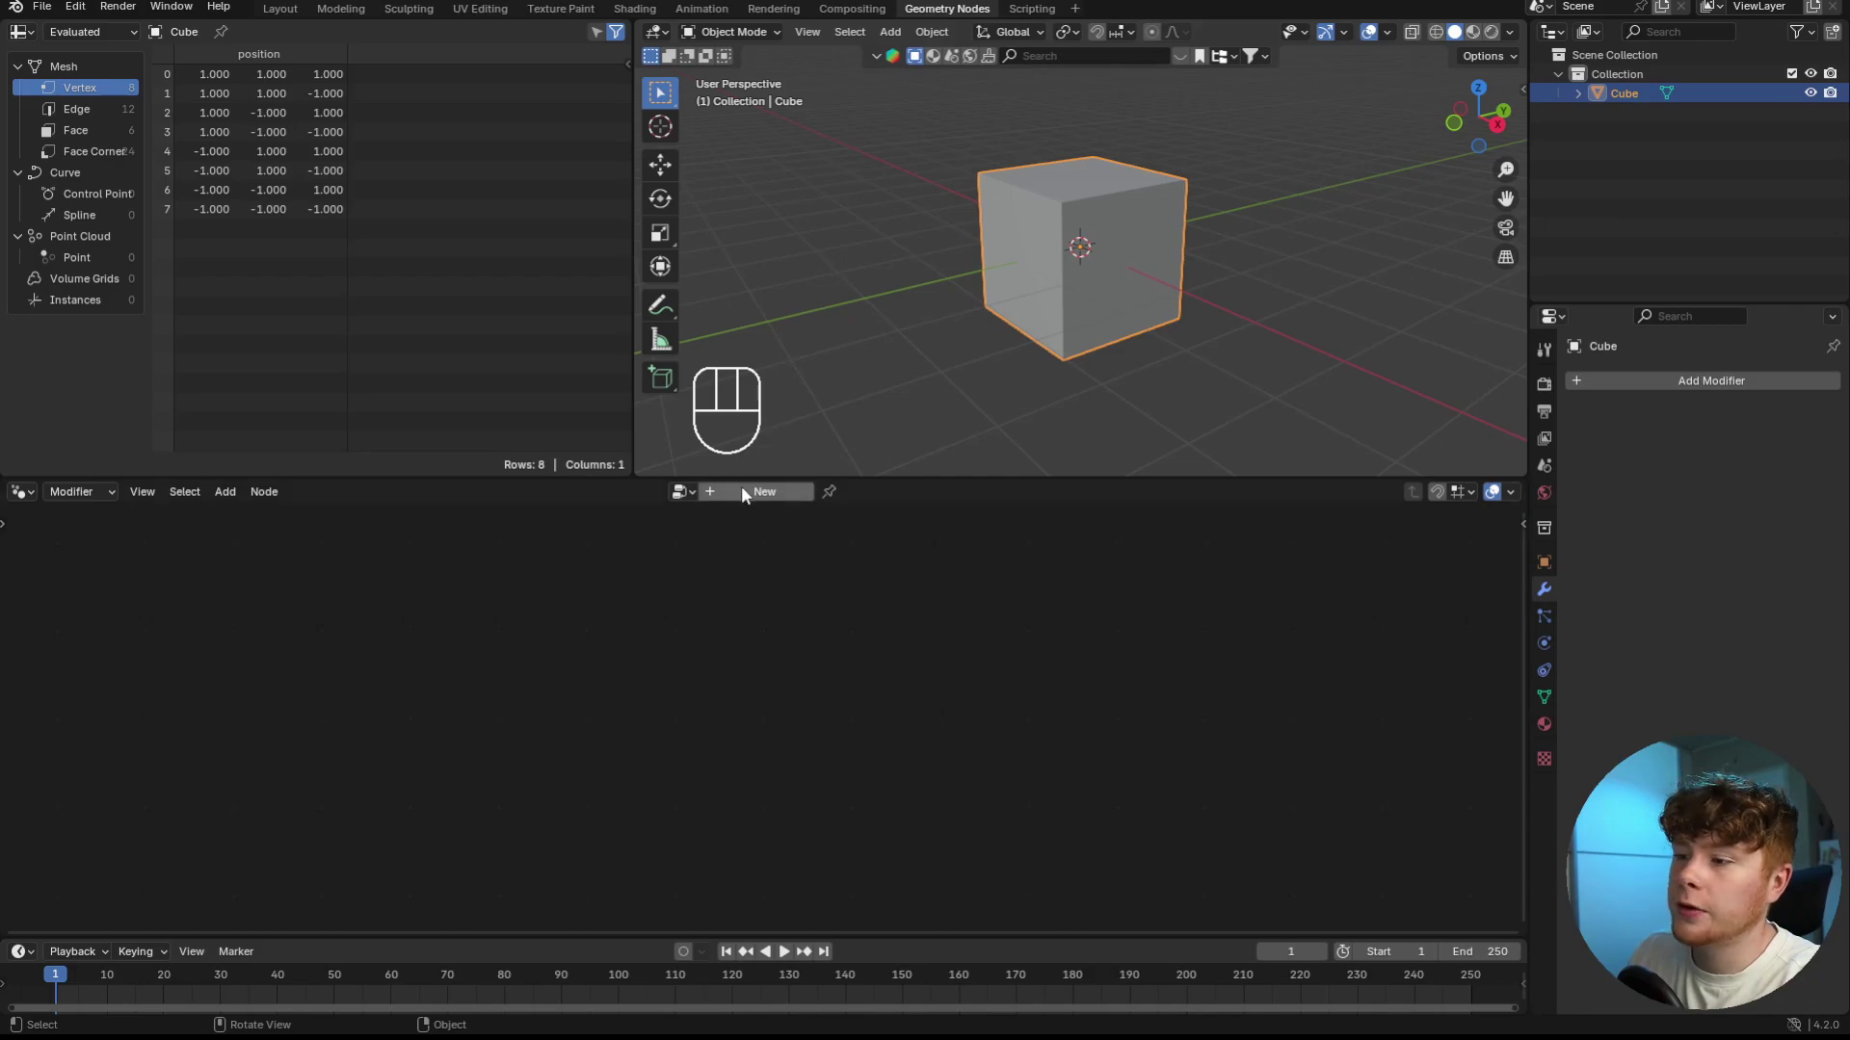
{"action": "left_click", "coordinate": [748, 497]}
{"action": "middle_click", "coordinate": [664, 756]}
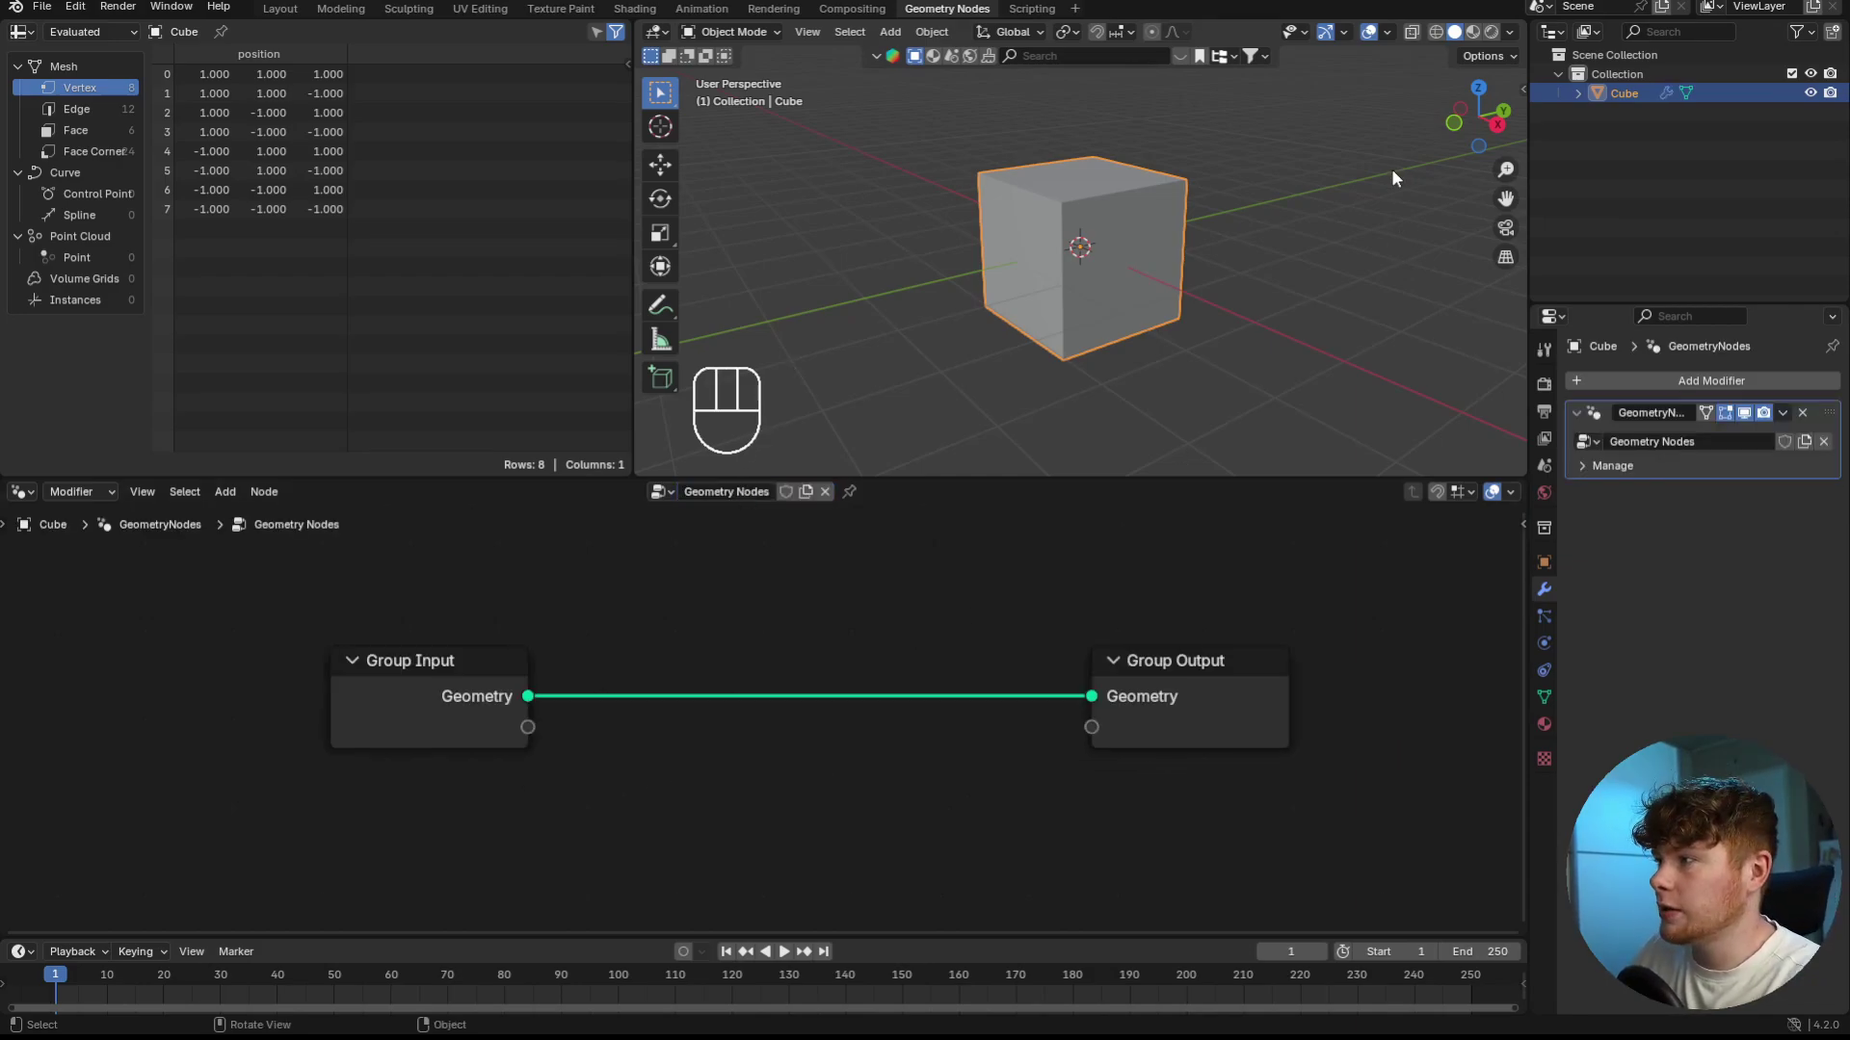
- Add a Subdivide Mesh node at level 6 onto the input–output link
{"action": "left_click", "coordinate": [921, 608]}
{"action": "left_click", "coordinate": [1441, 40]}
{"action": "left_click", "coordinate": [883, 630]}
{"action": "key", "text": "shift+a"}
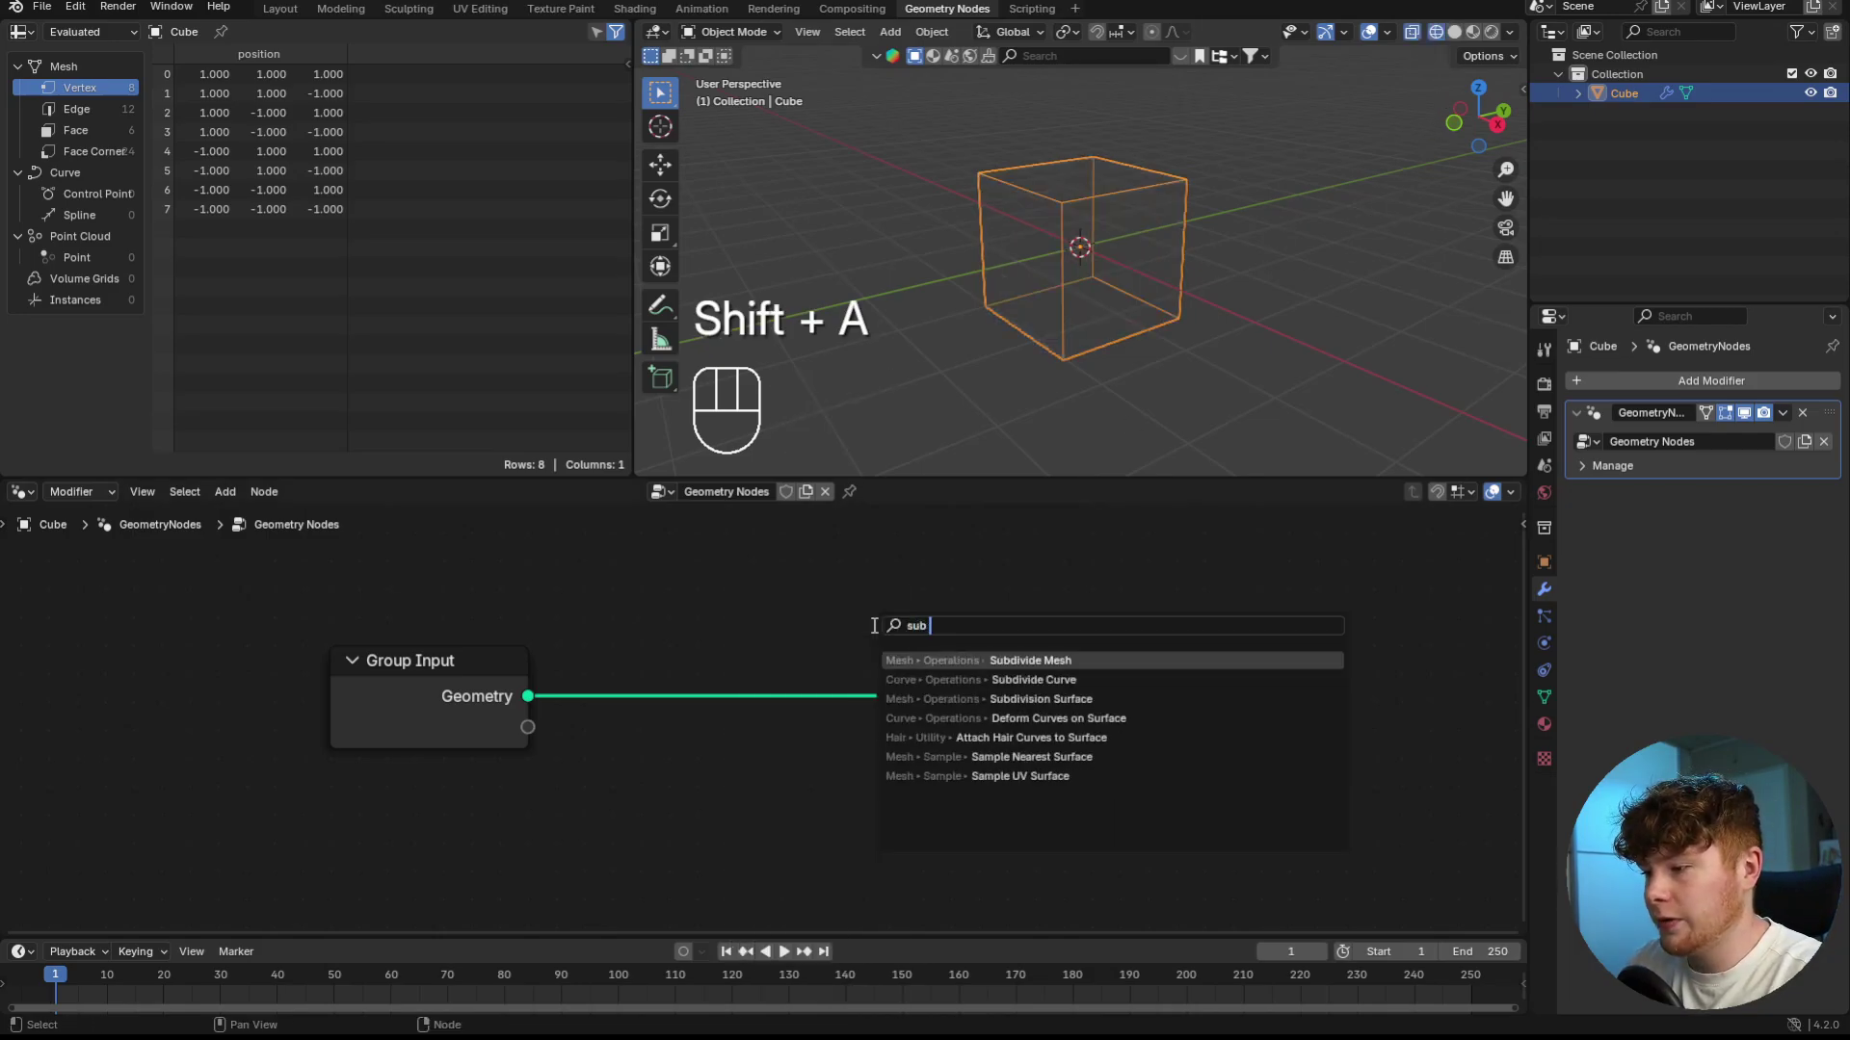
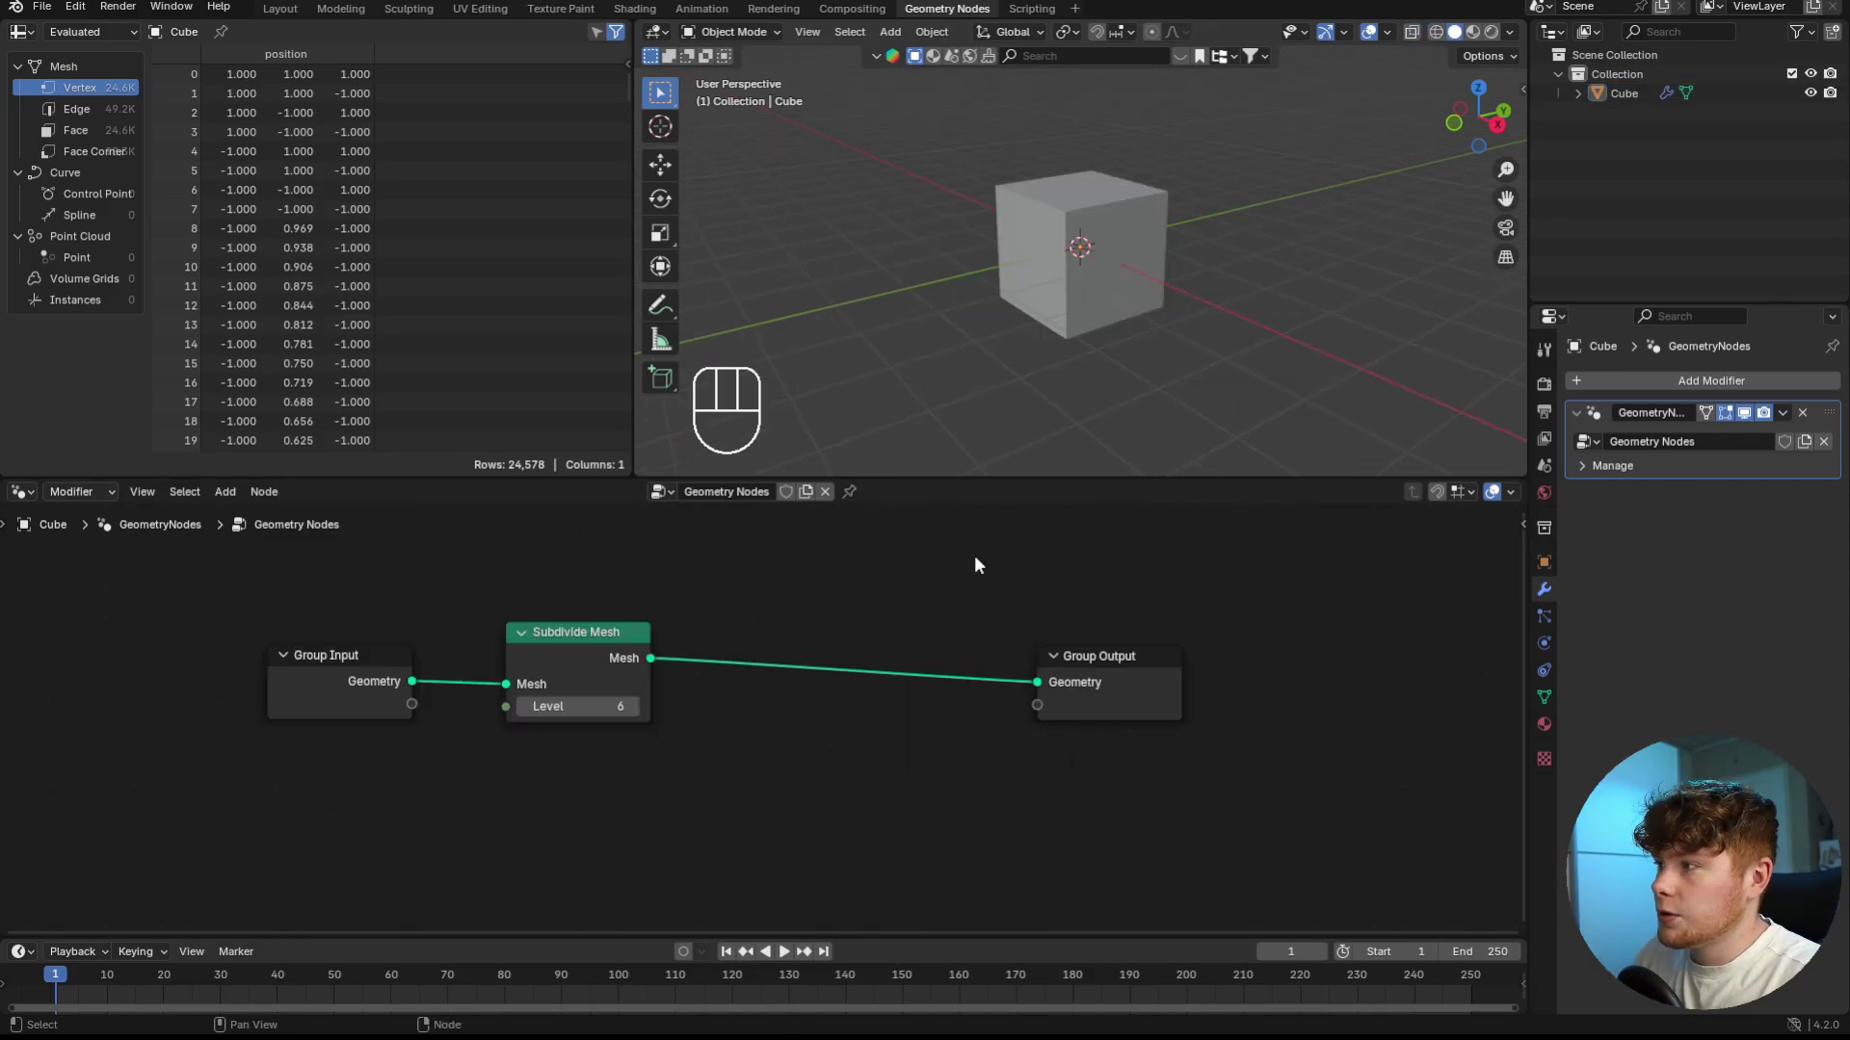
{"action": "middle_click", "coordinate": [852, 666]}
- Add a Combine Matrix node with identity values, left unconnected
{"action": "key", "text": "shift+a"}
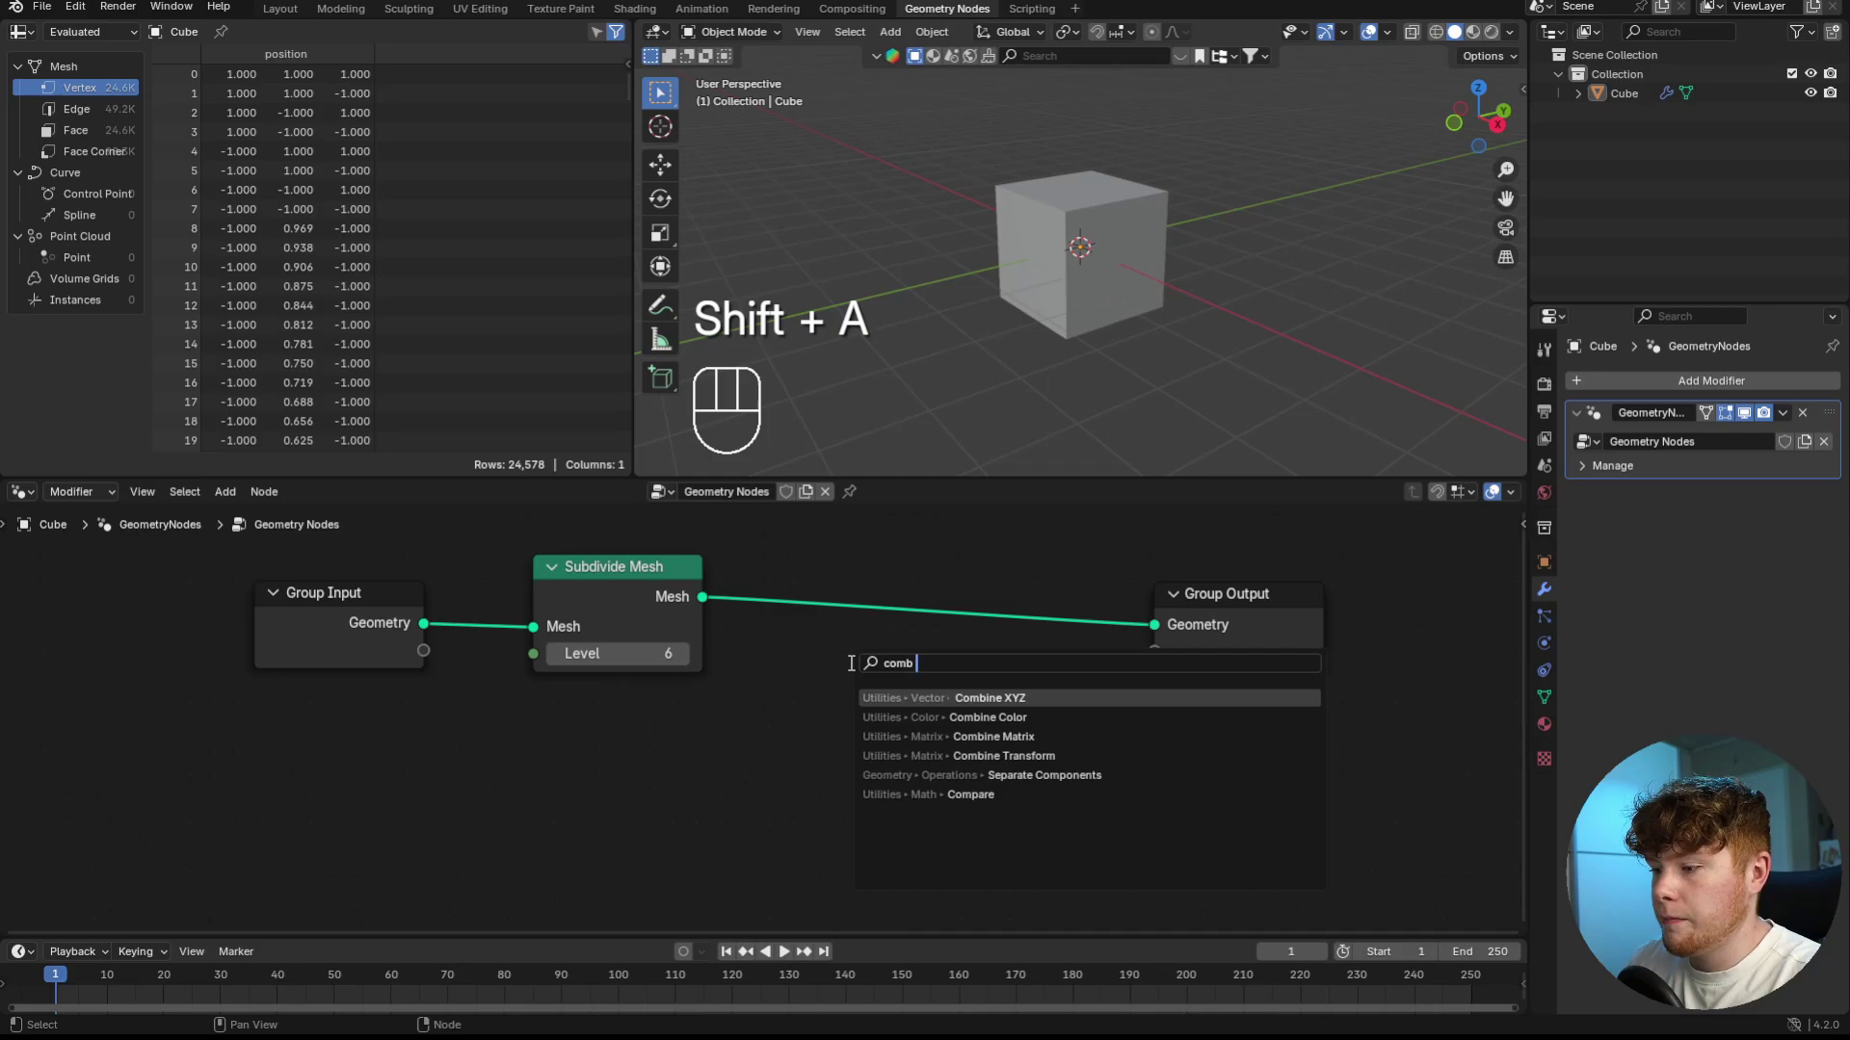
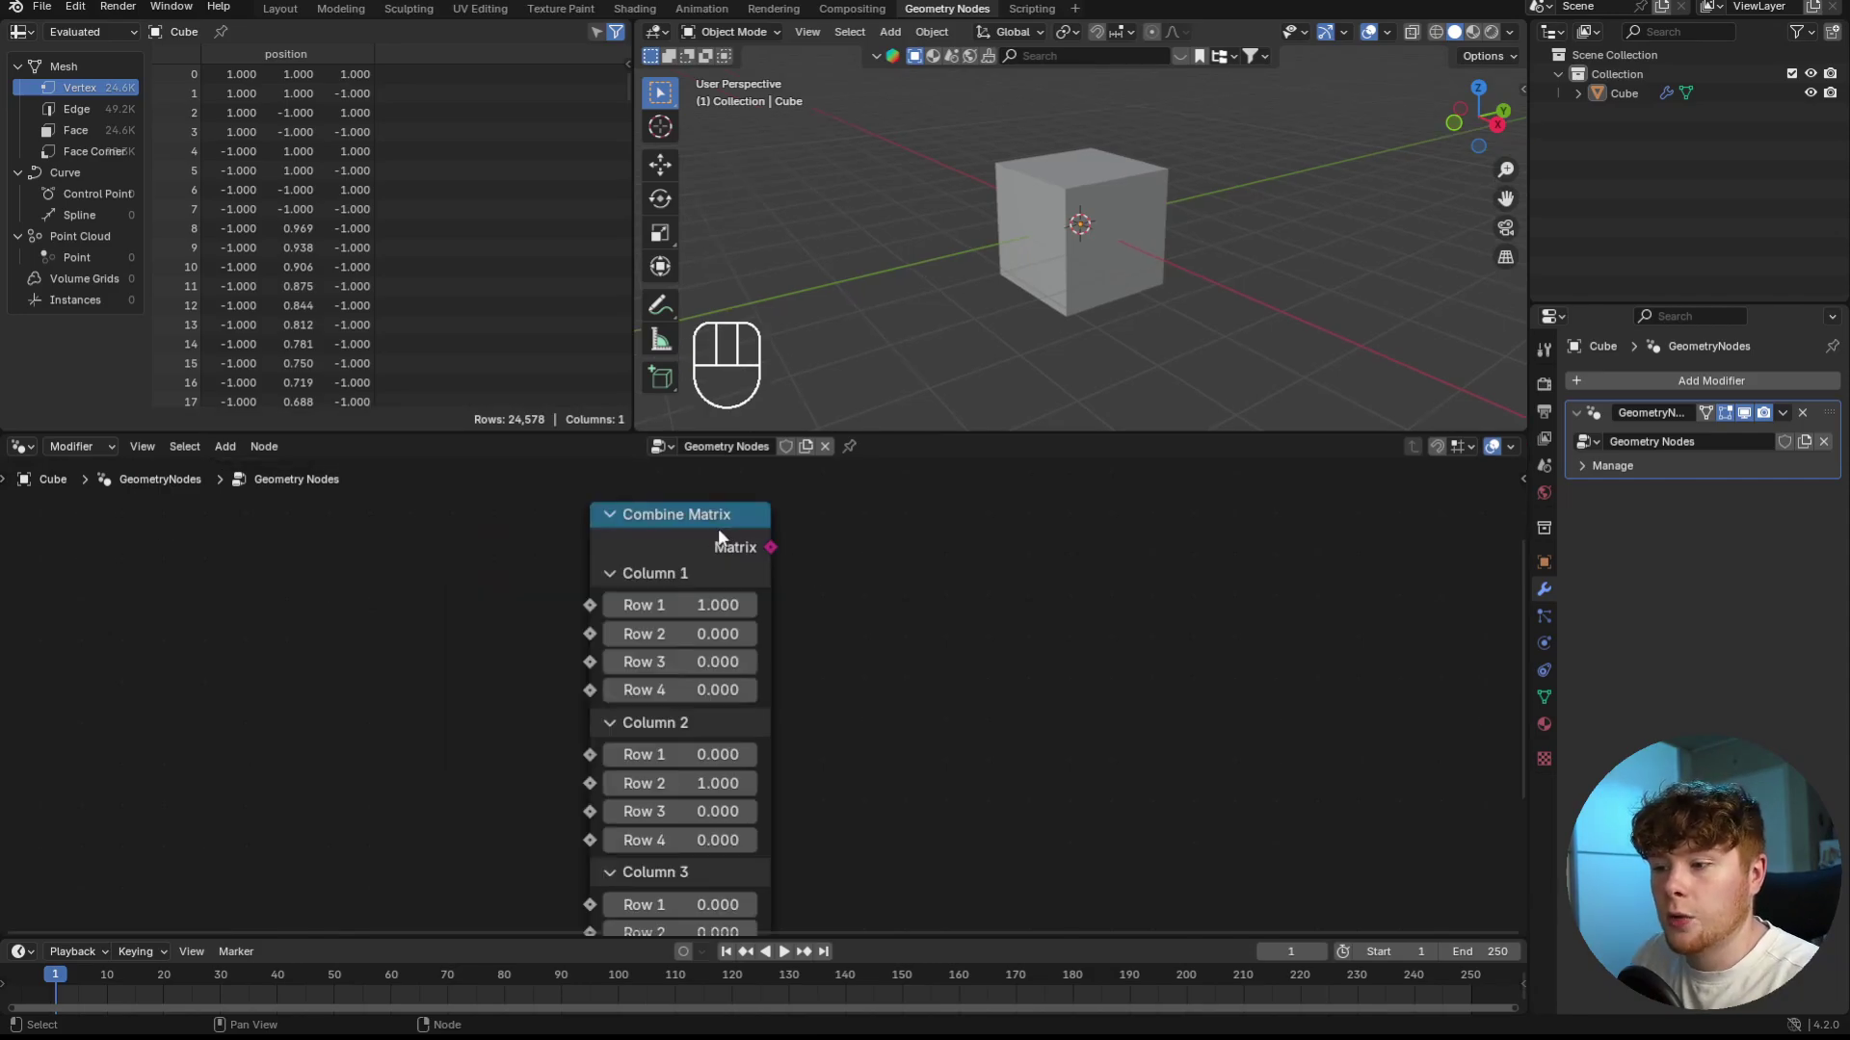
{"action": "left_click", "coordinate": [691, 532]}
{"action": "left_click", "coordinate": [924, 548]}
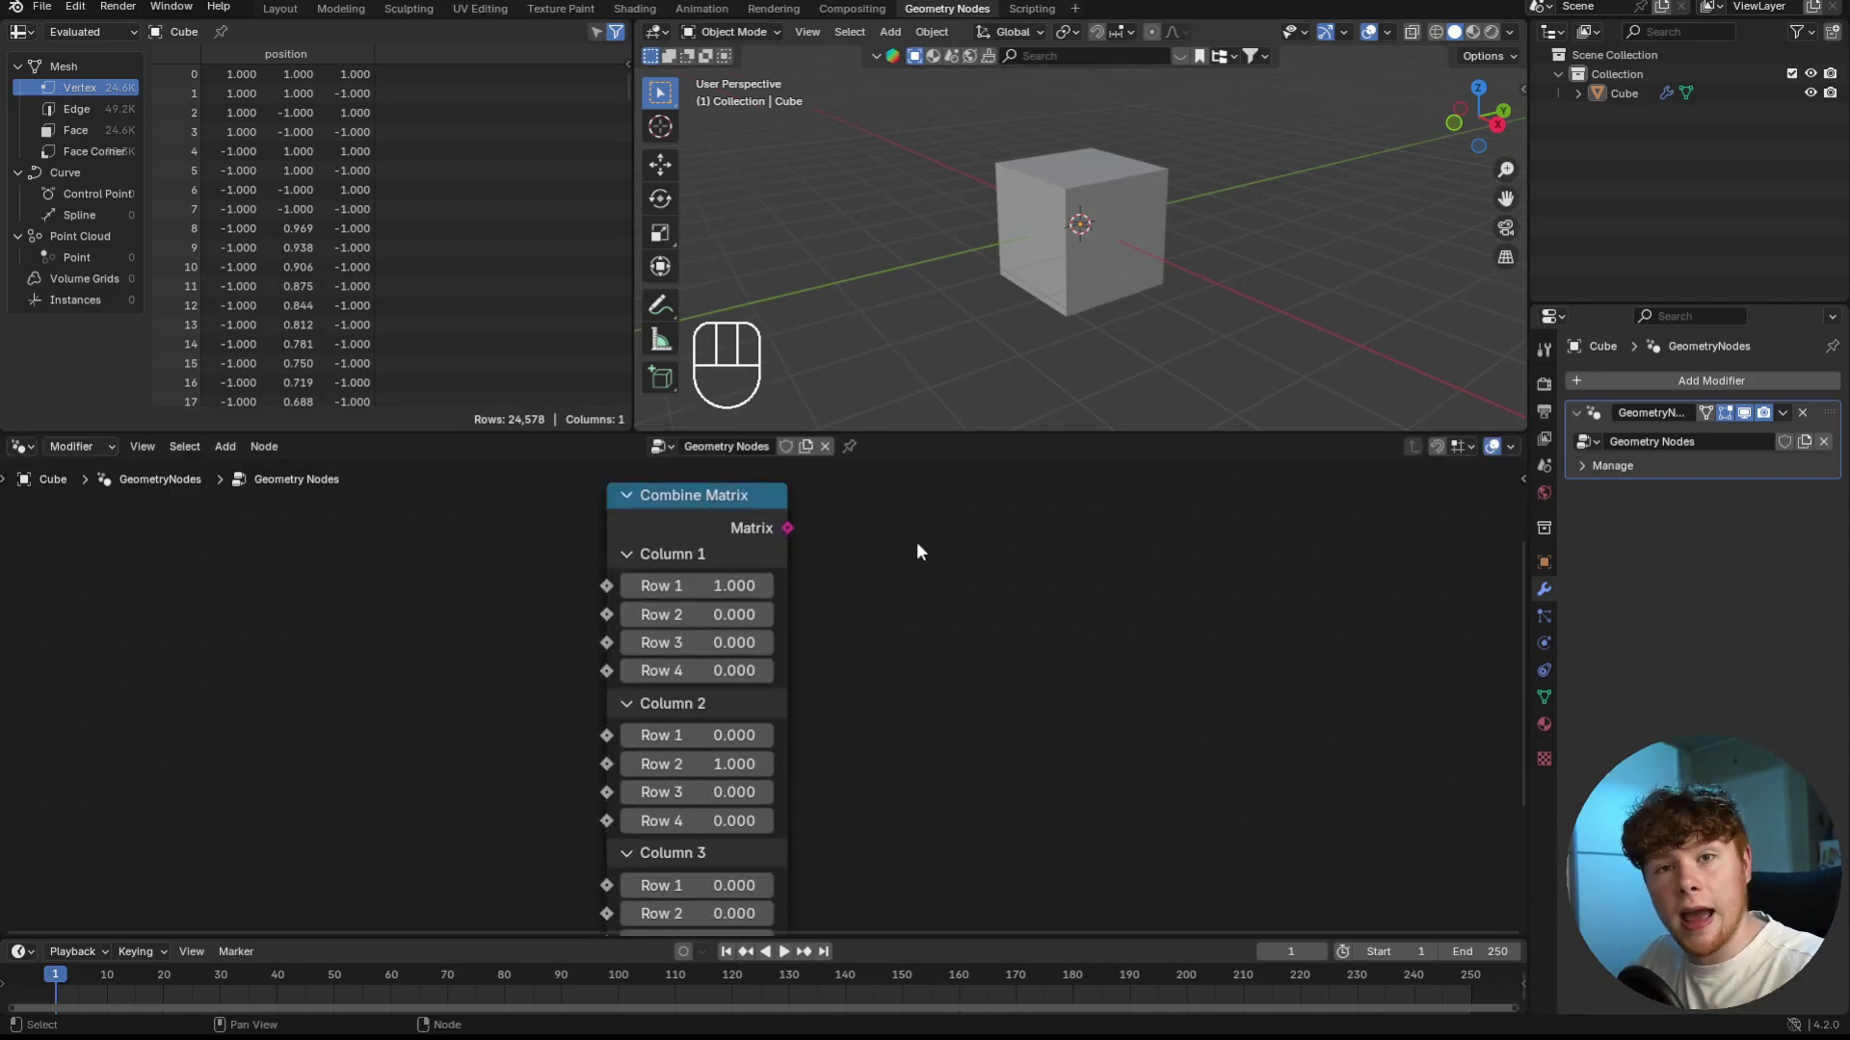
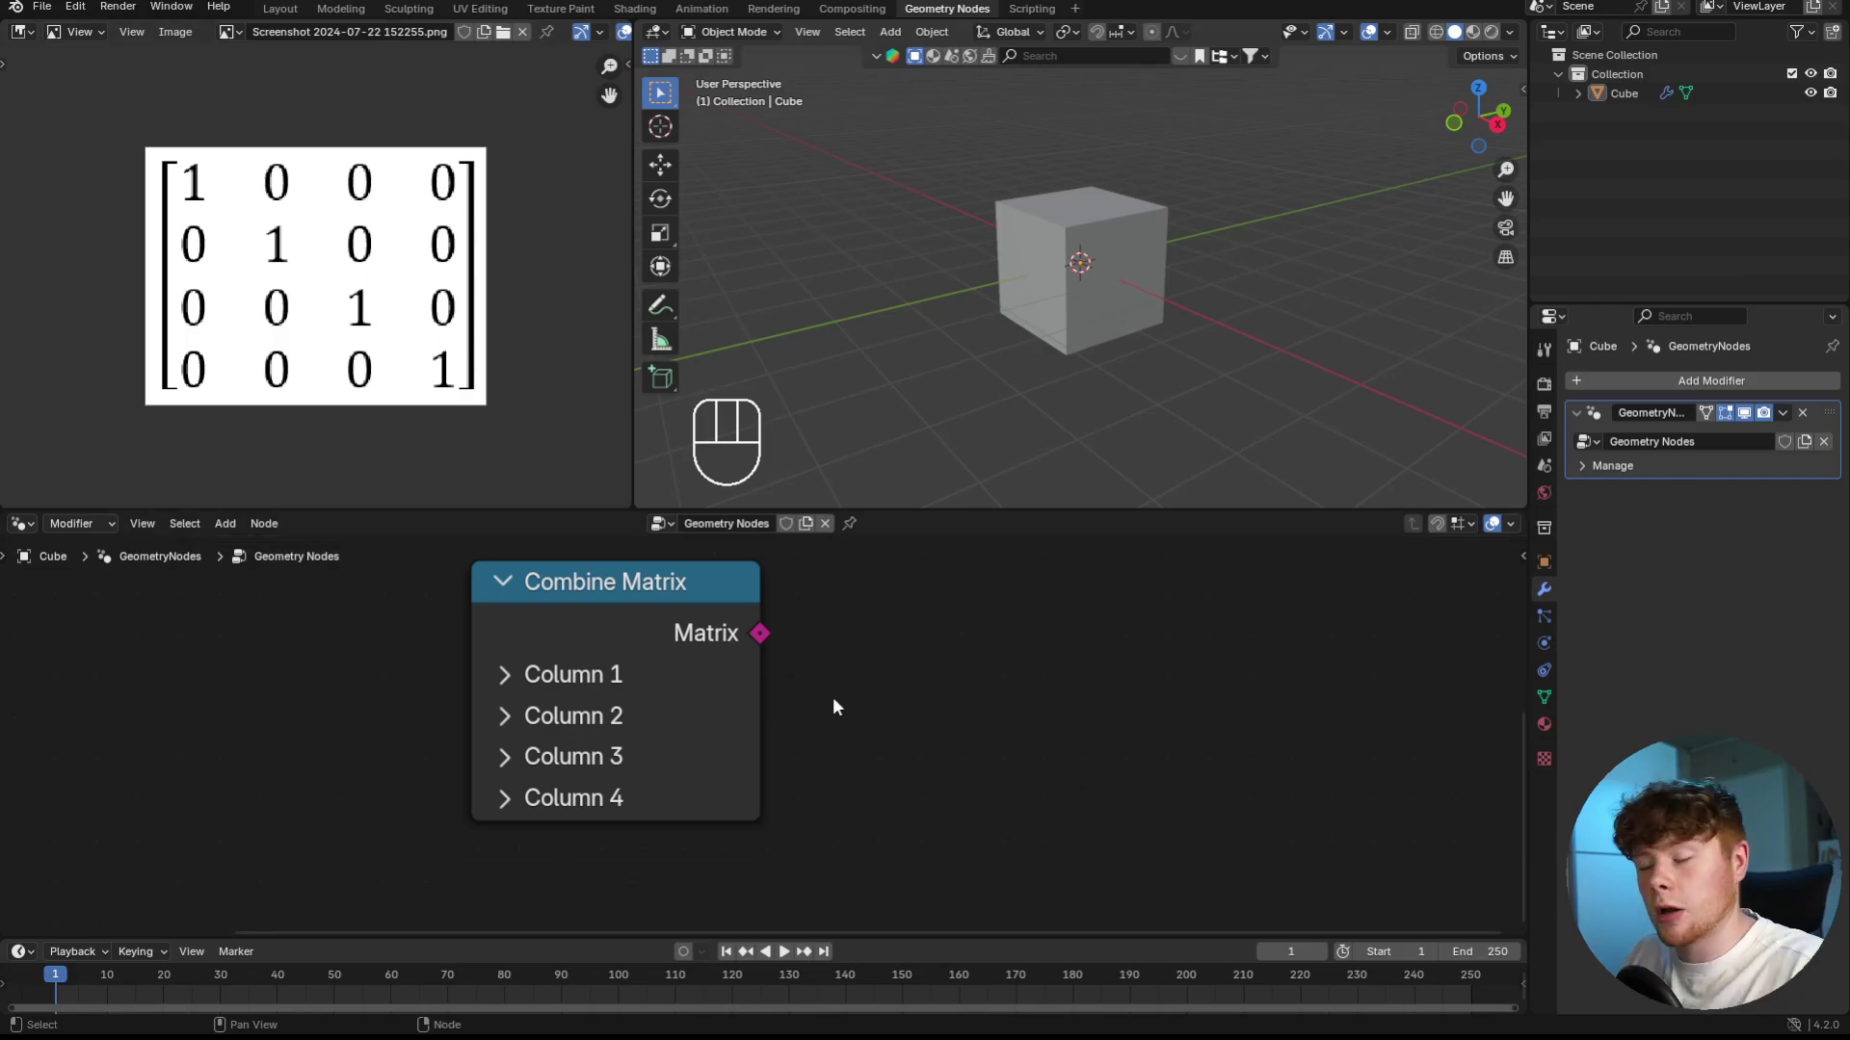
- Expand the Combine Matrix node's first column values
{"action": "left_click", "coordinate": [575, 683]}
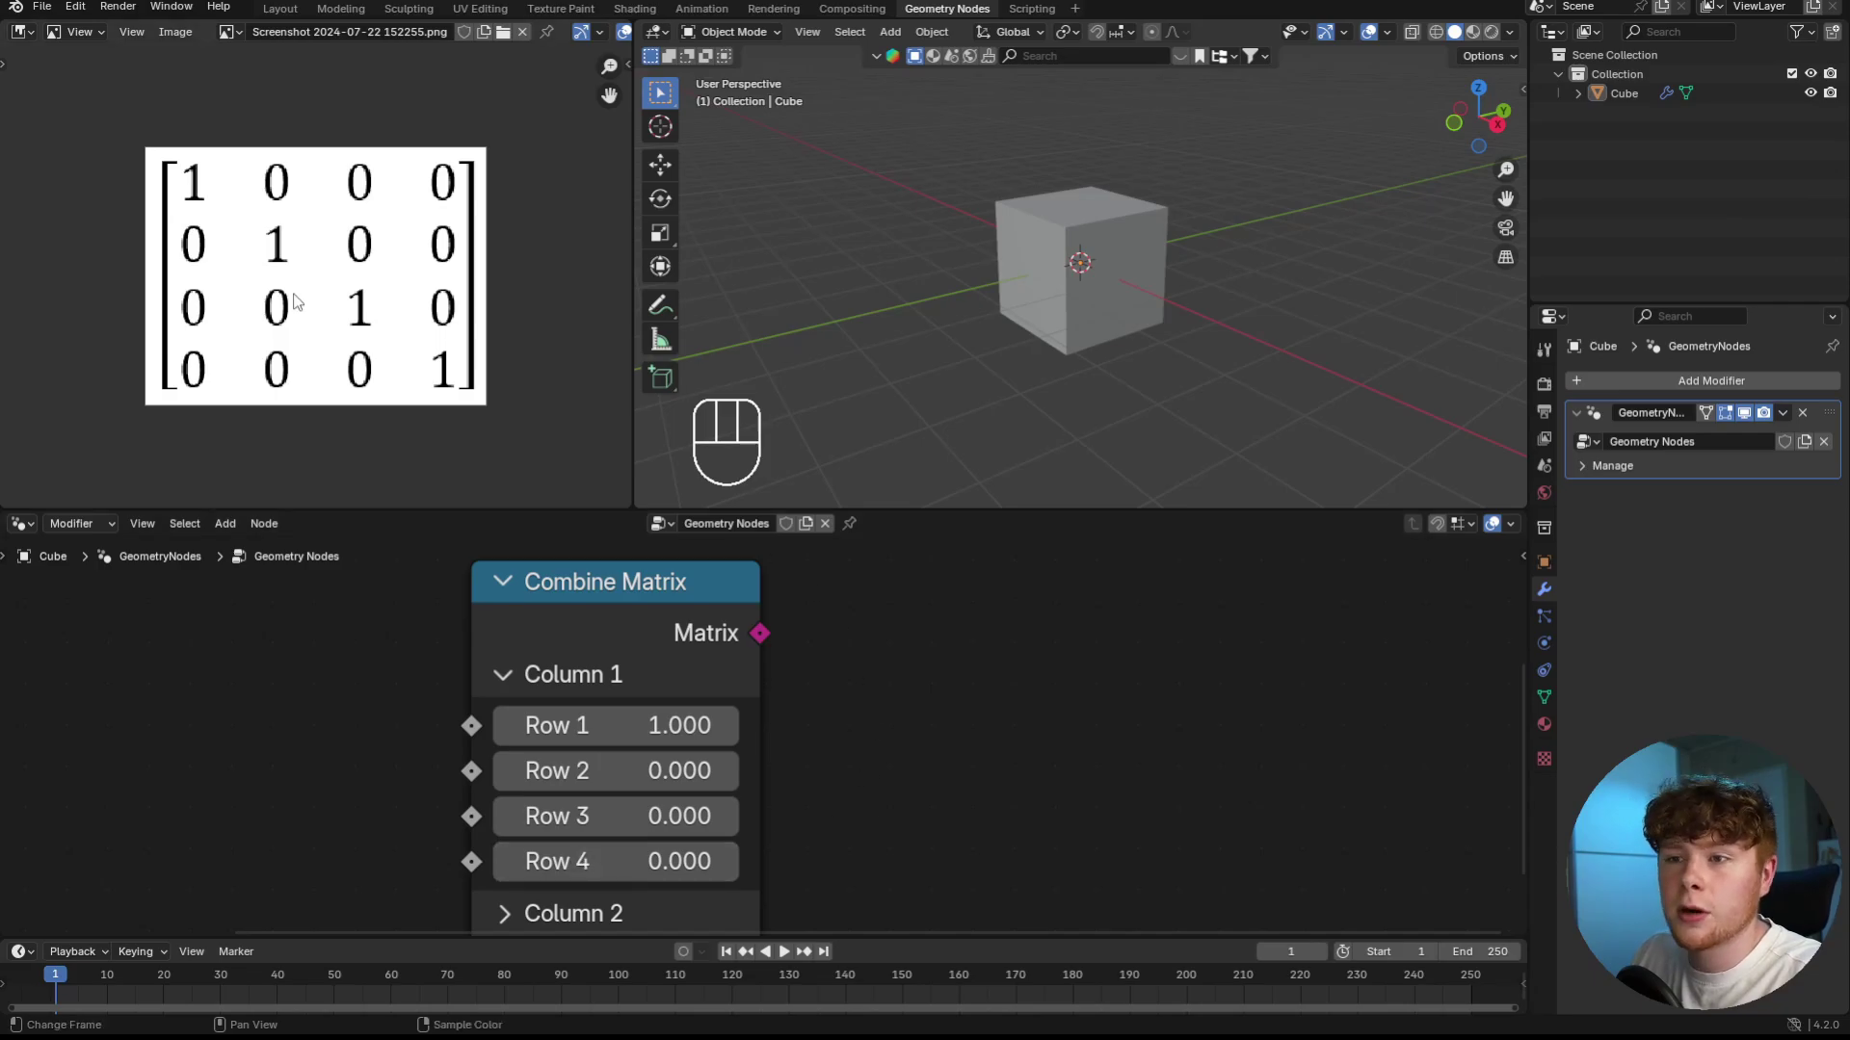
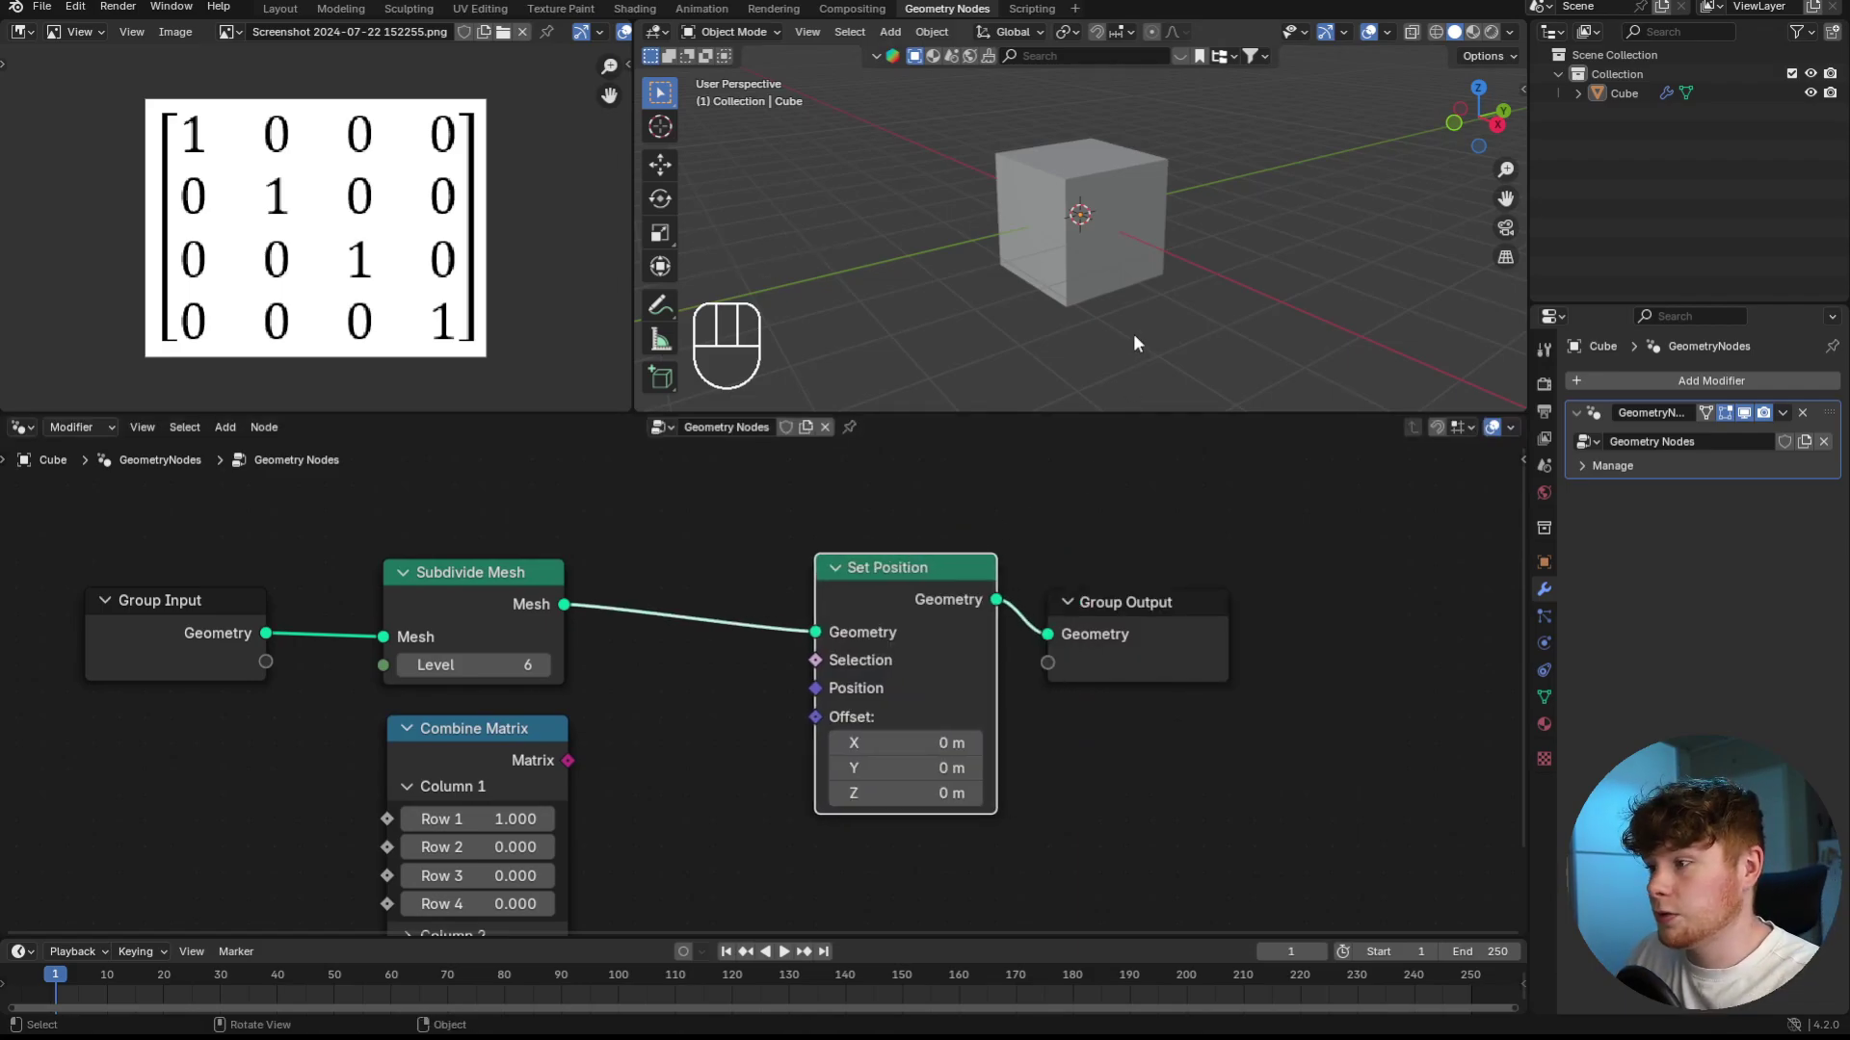
- Add Transform Point and Position nodes, wiring Position and the matrix into Transform Point
{"action": "left_click", "coordinate": [947, 536]}
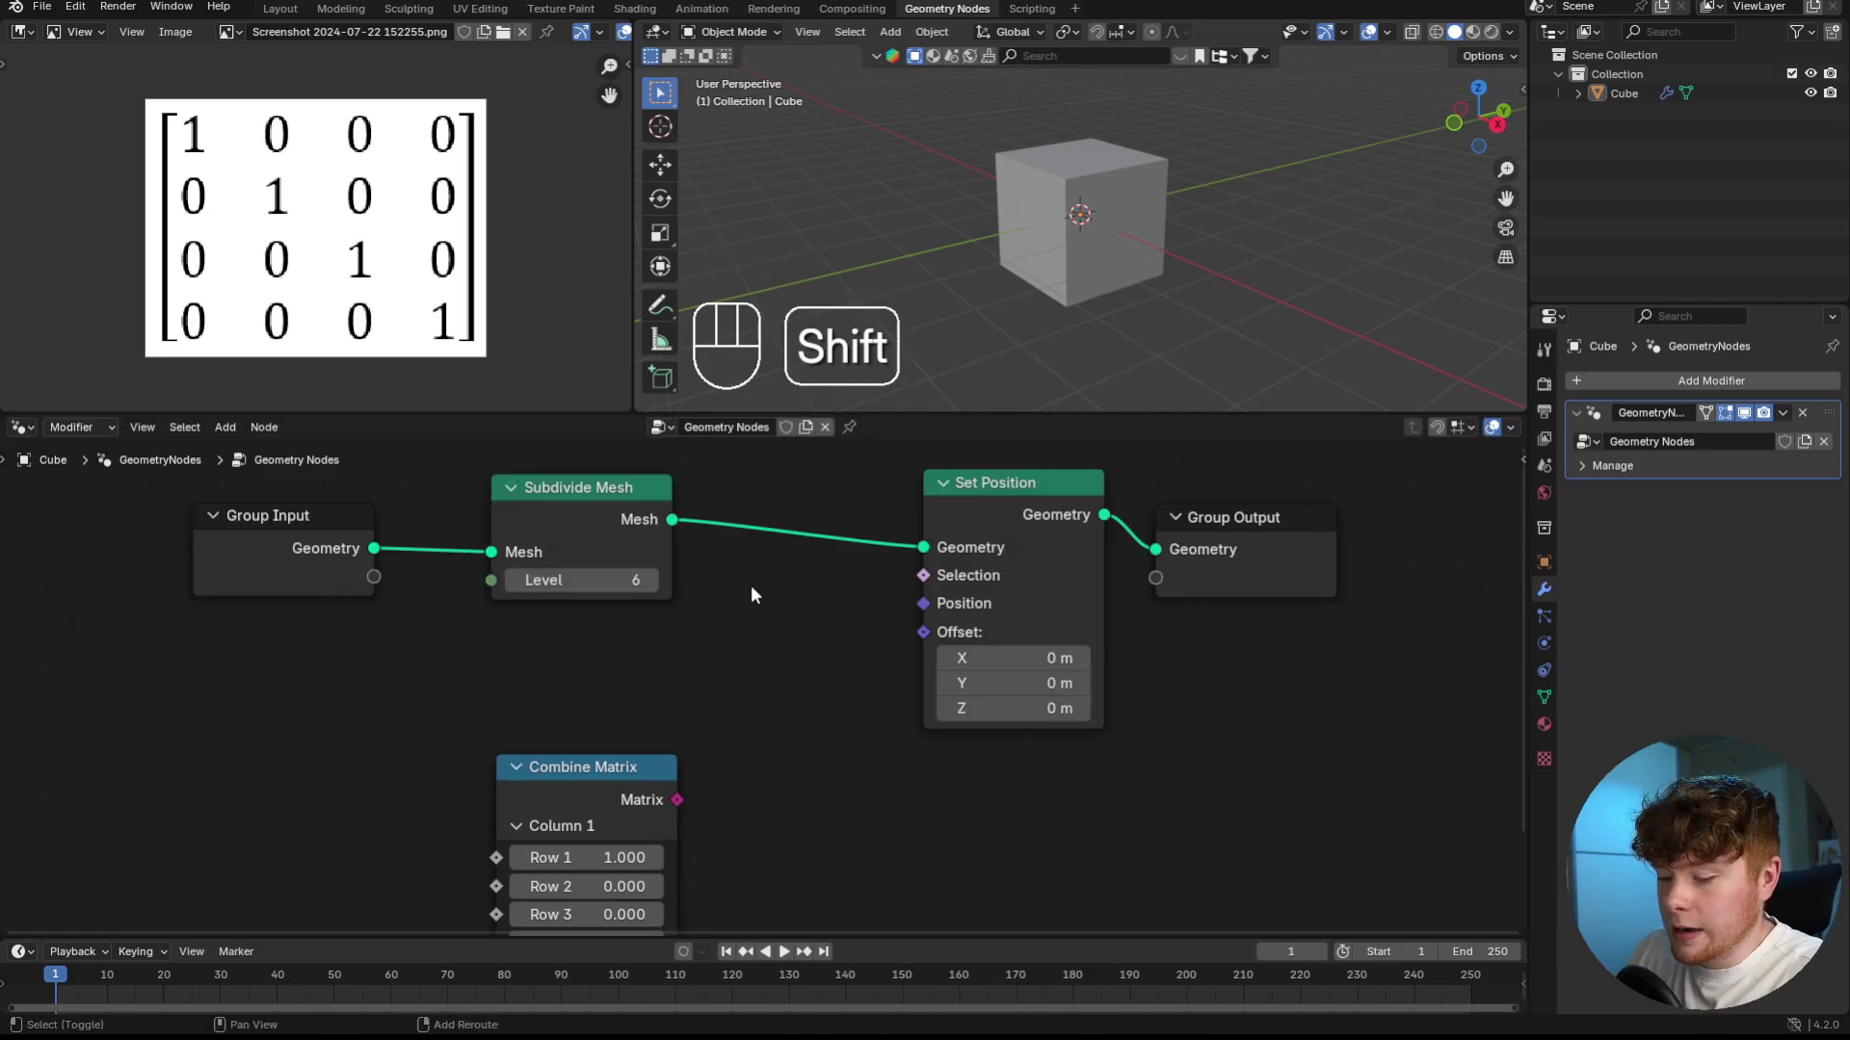
{"action": "key", "text": "shift+a"}
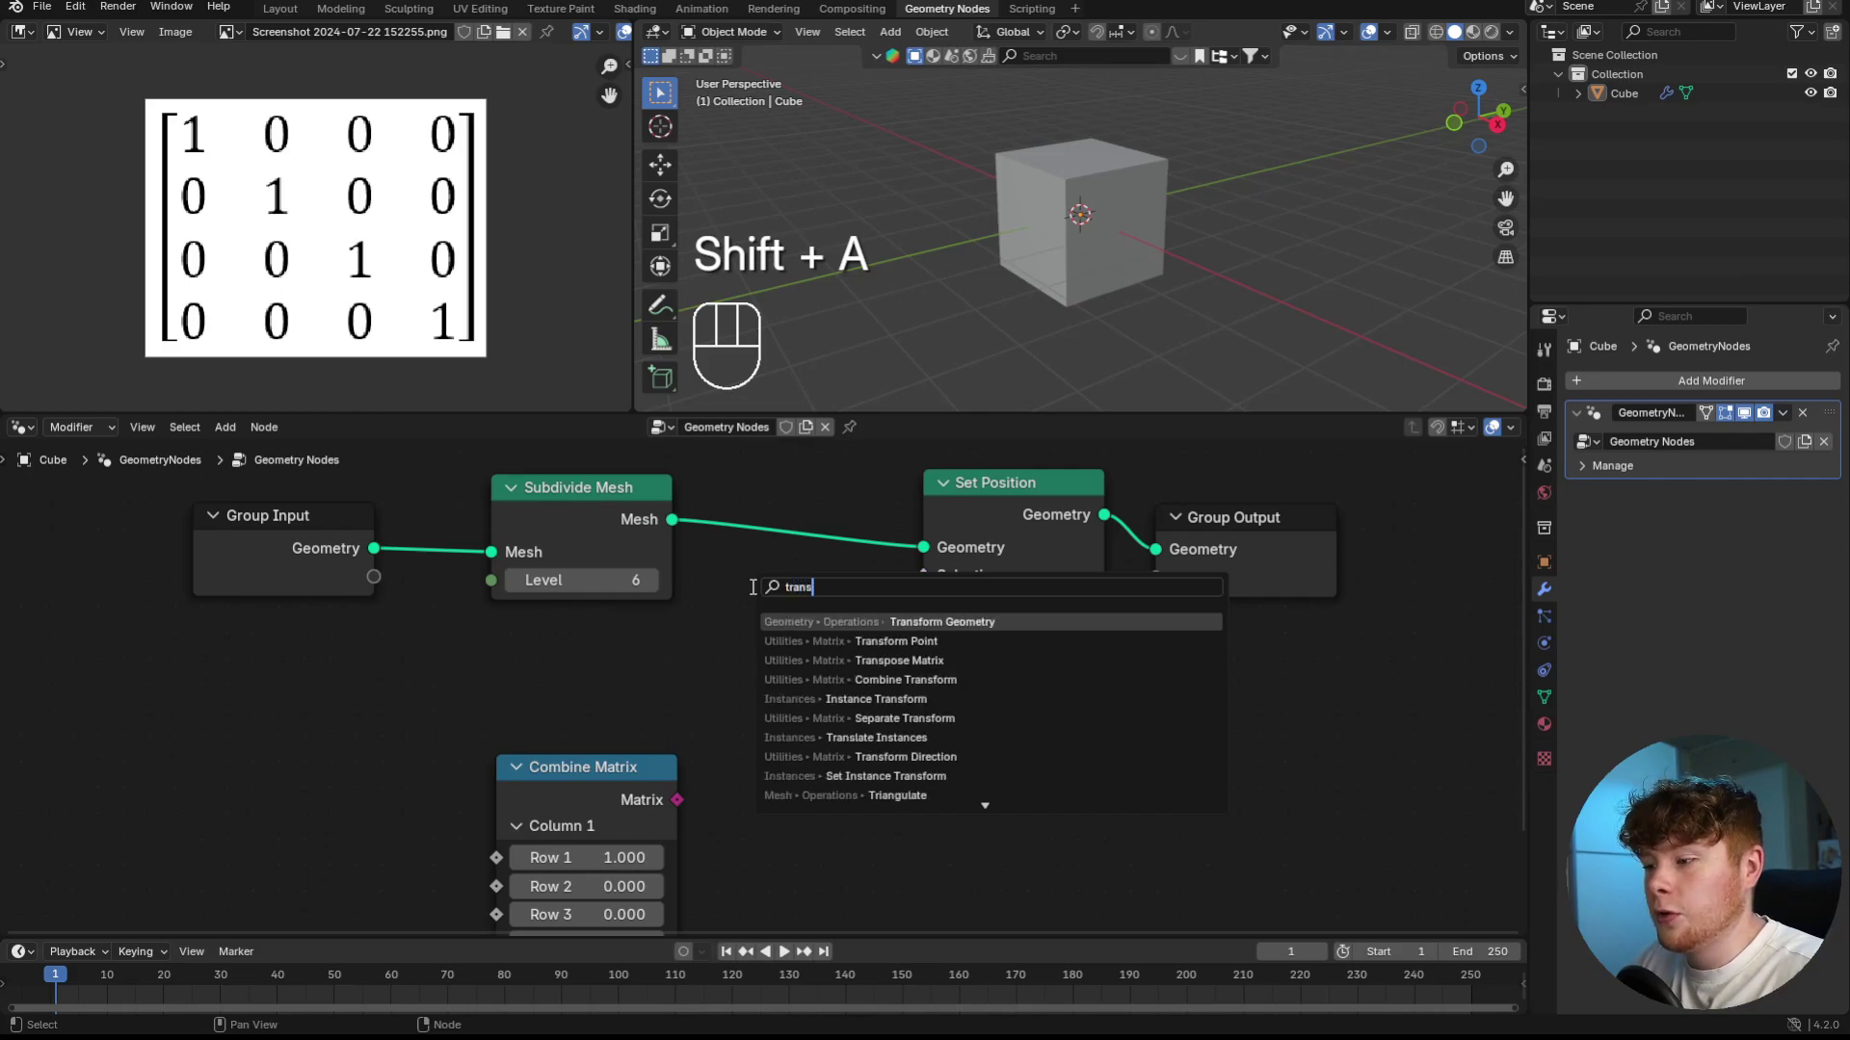
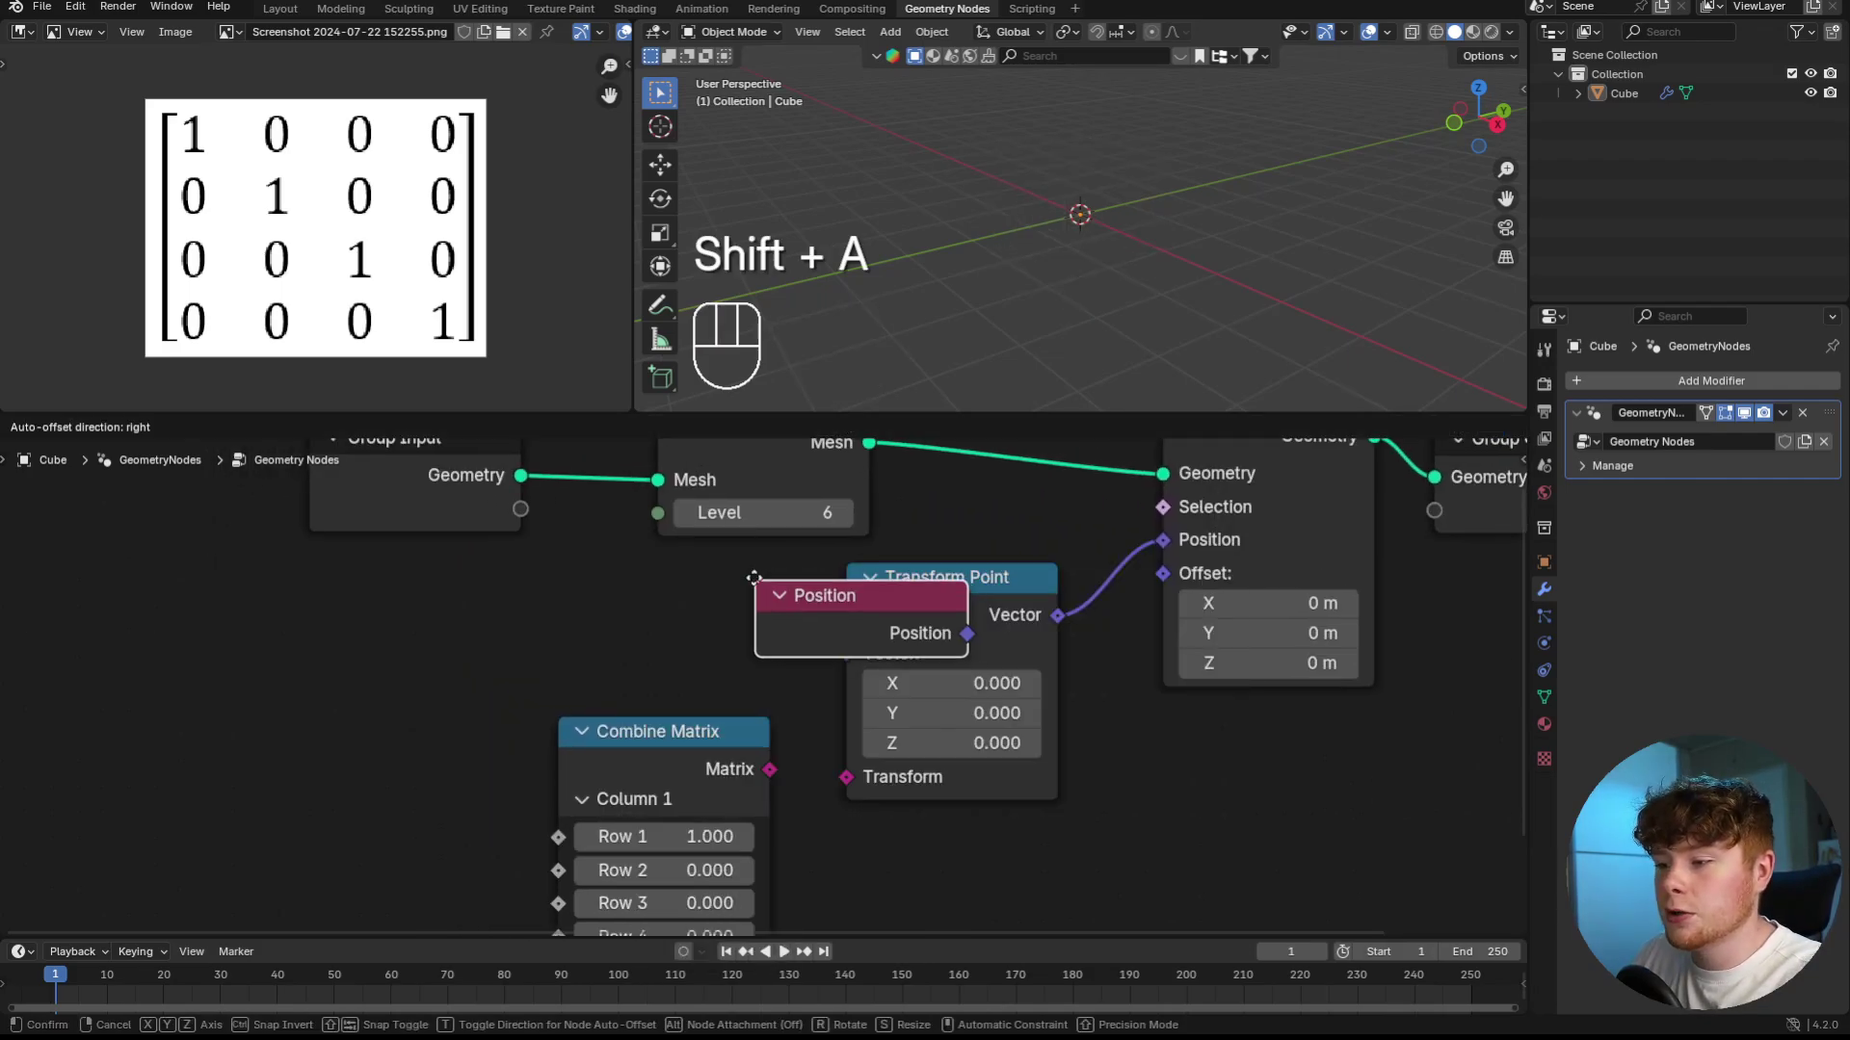
{"action": "left_click_drag", "start_coordinate": [776, 650], "coordinate": [837, 665]}
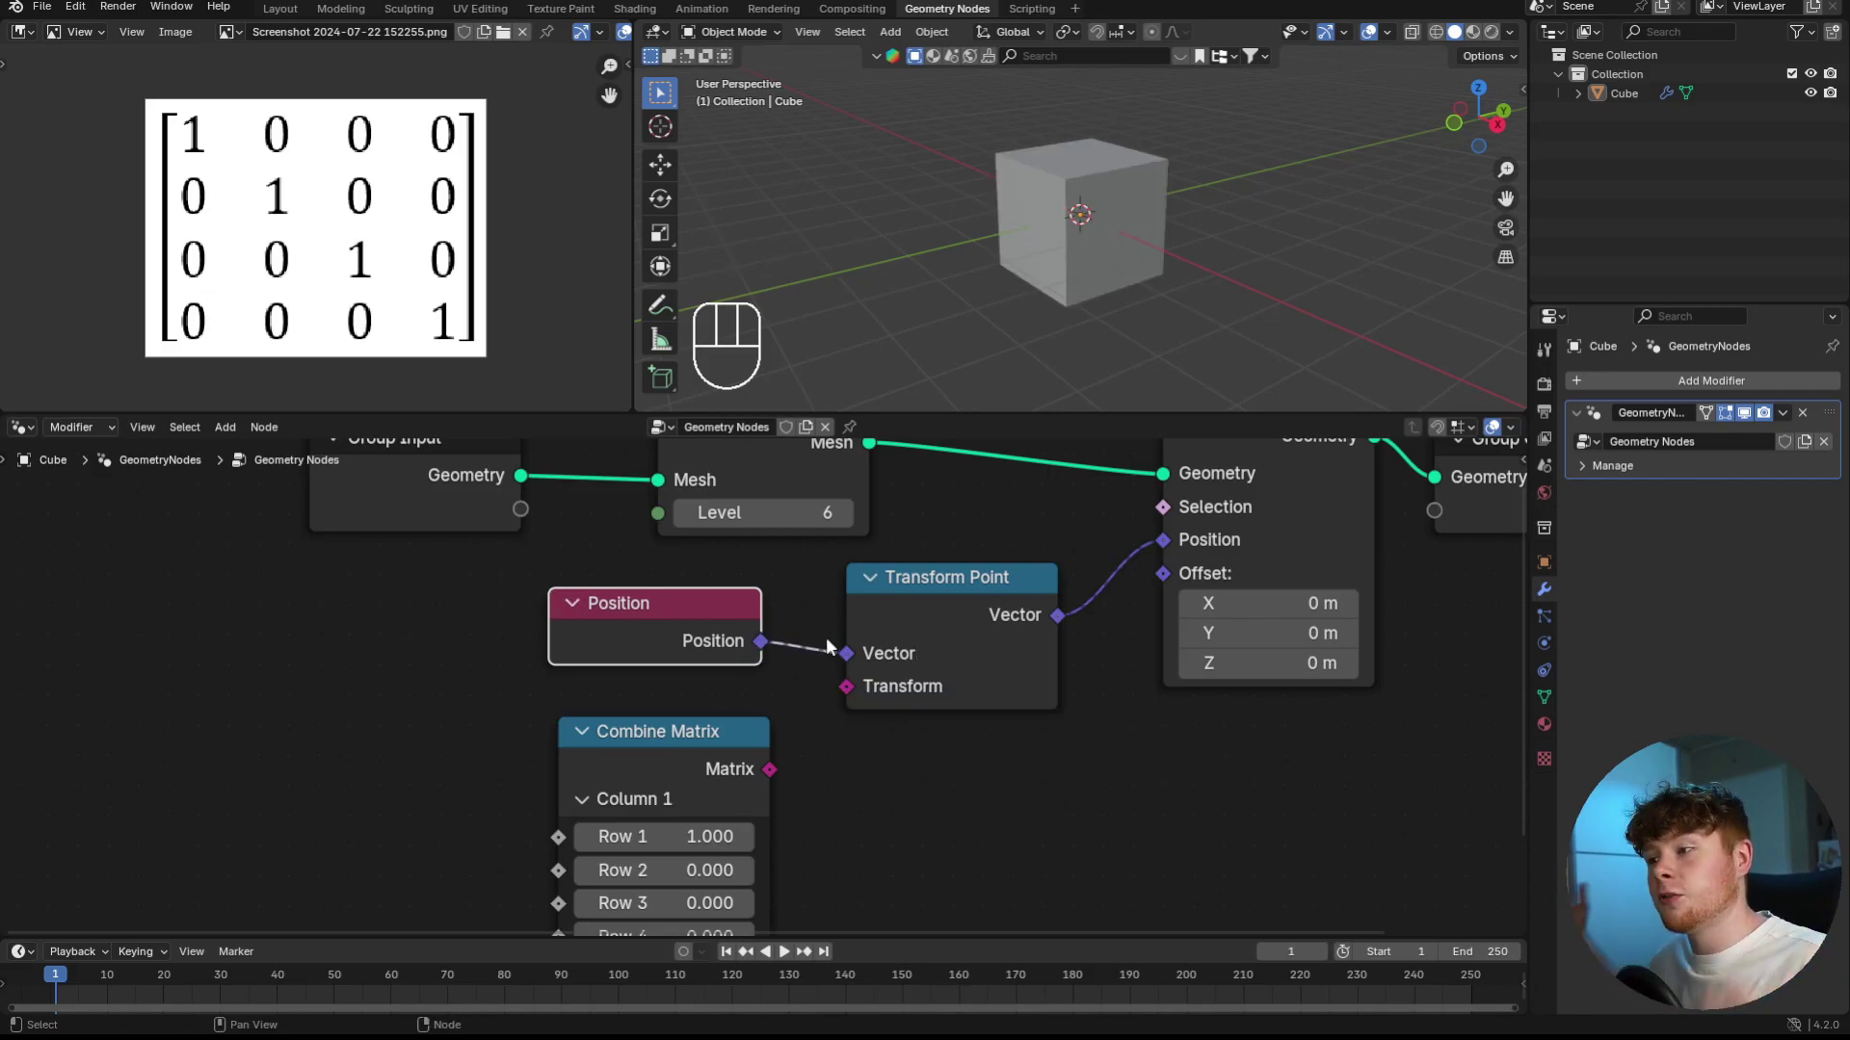
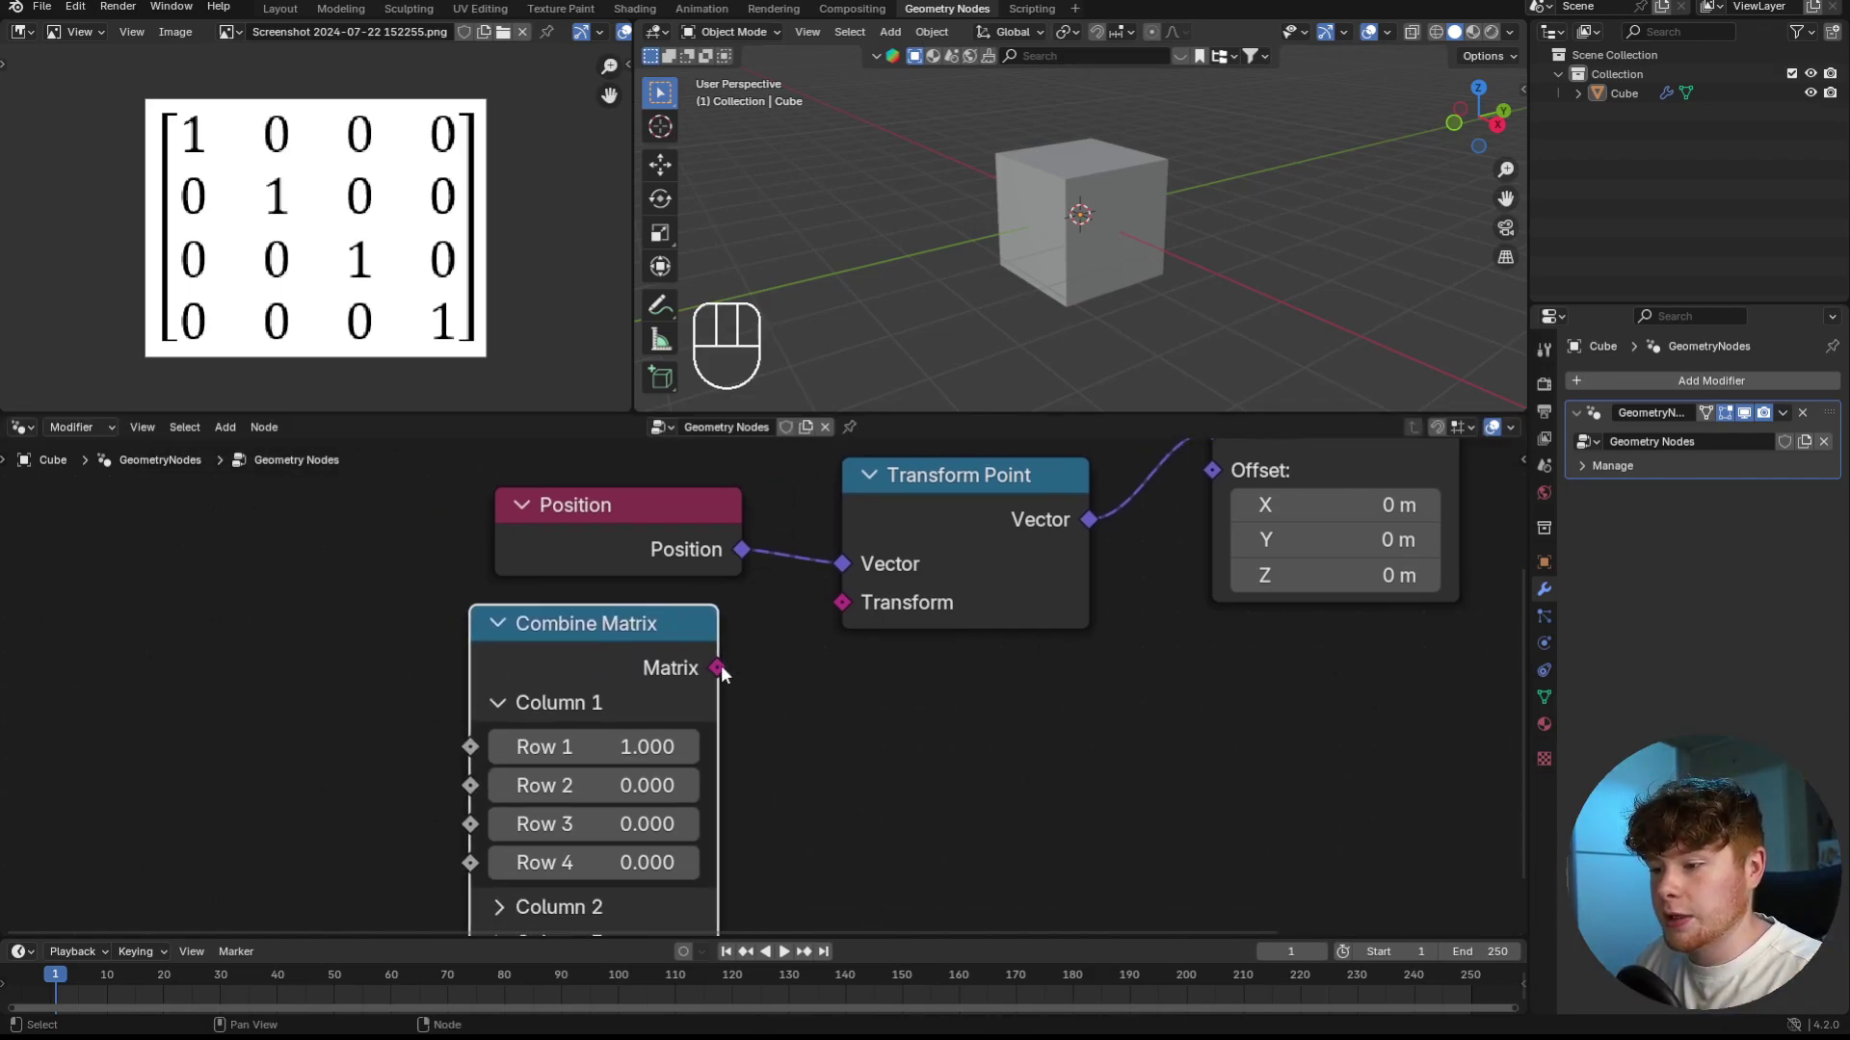
{"action": "left_click_drag", "start_coordinate": [723, 673], "coordinate": [833, 621]}
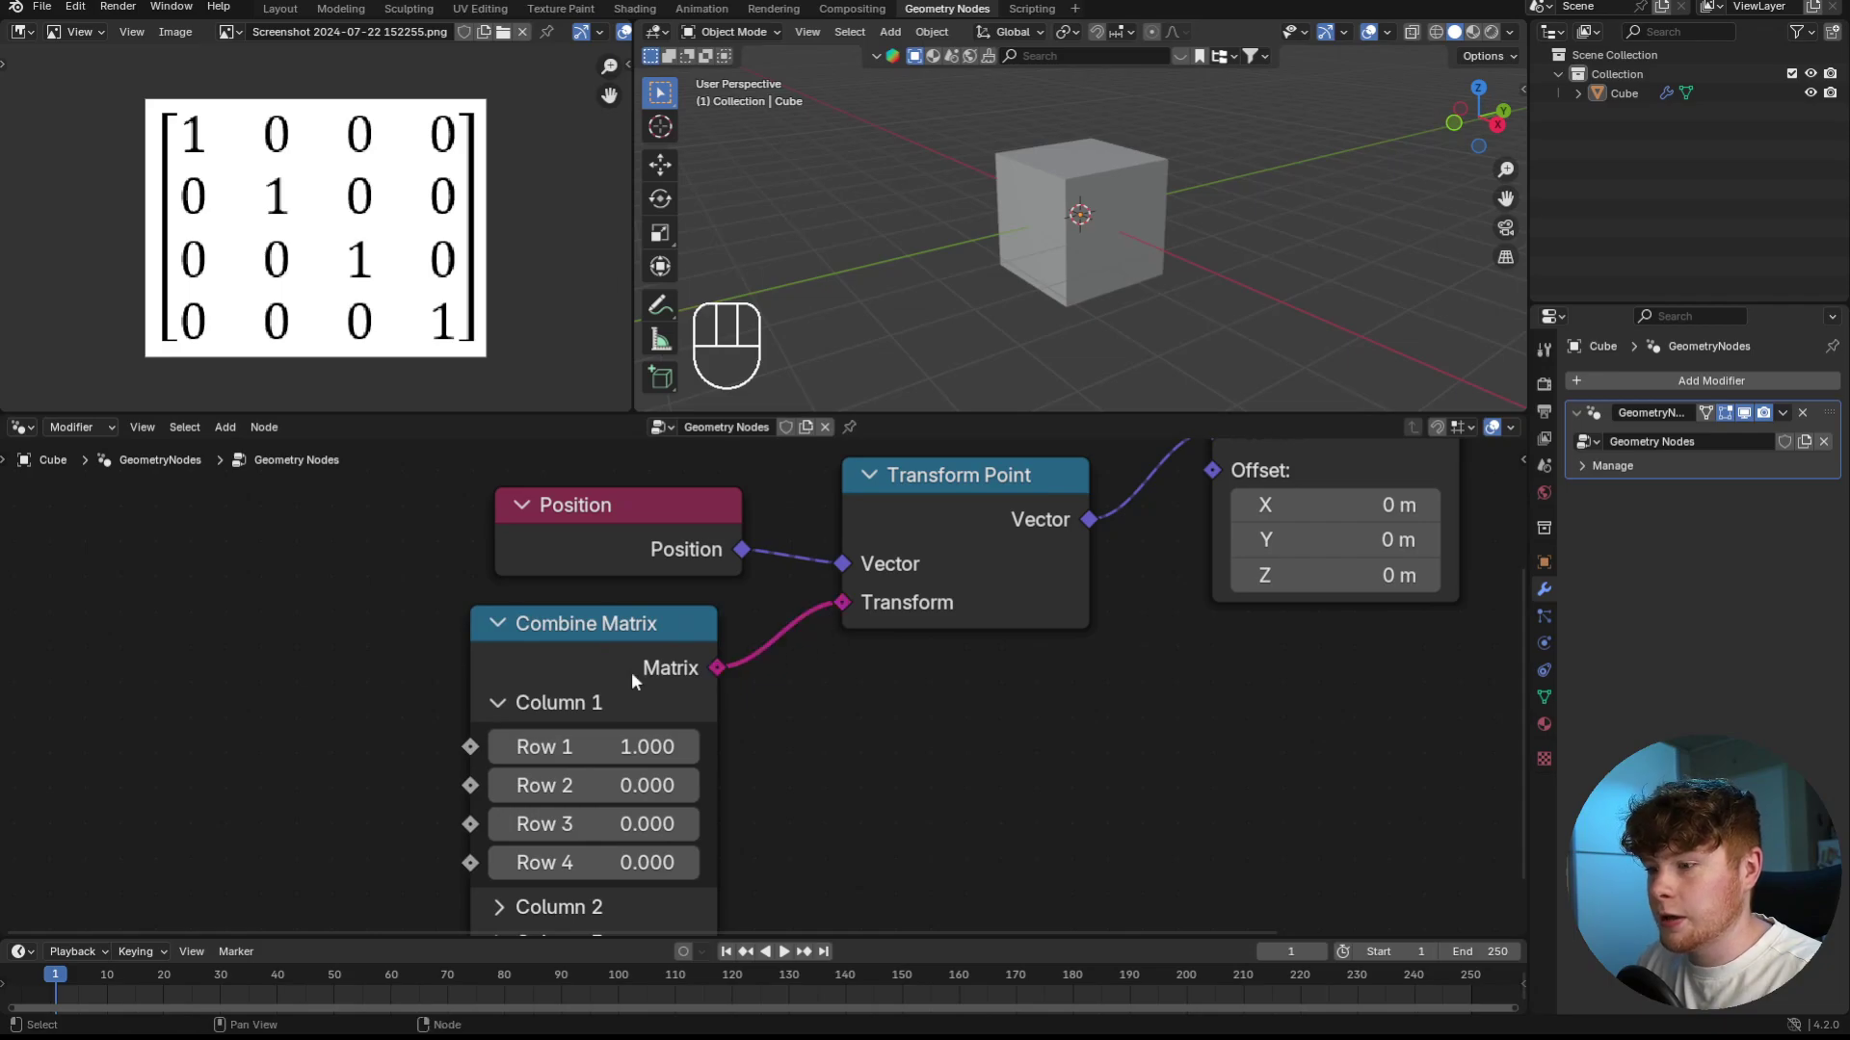
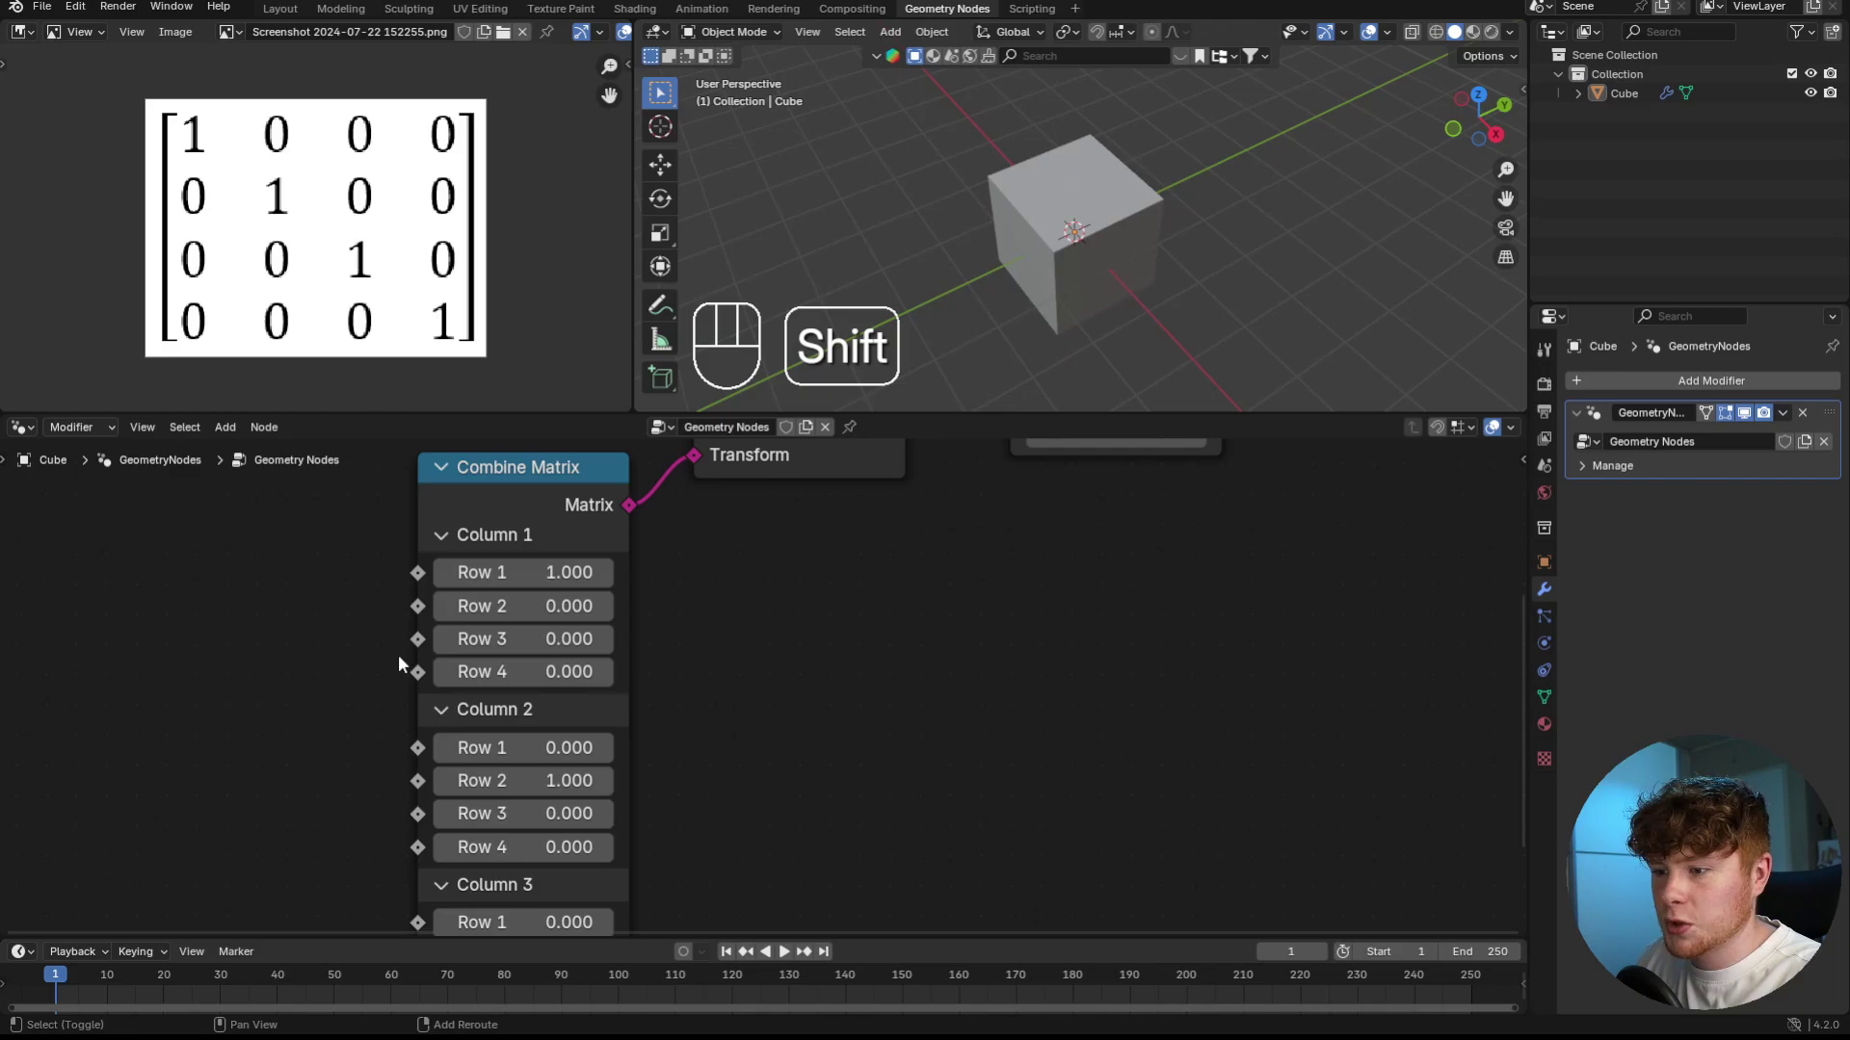
- Pan the node editor to bring the matrix link back into view
{"action": "middle_click", "coordinate": [857, 740]}
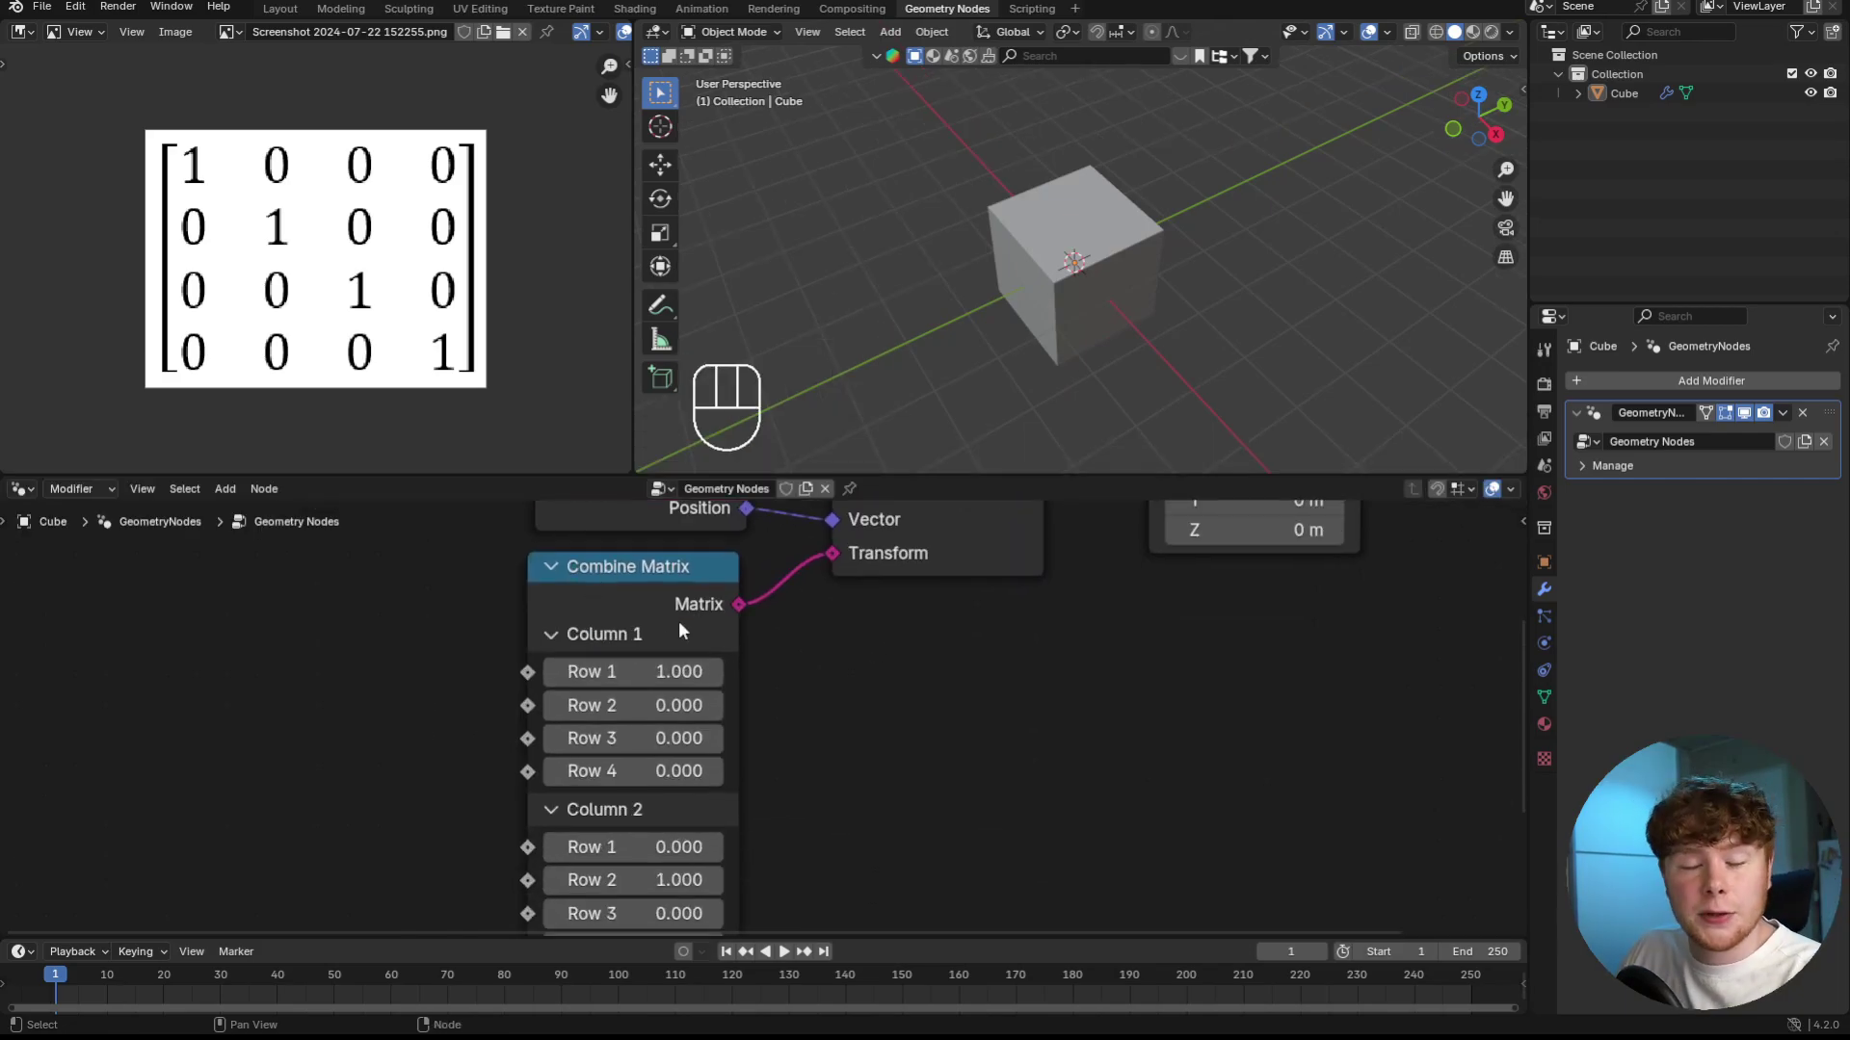
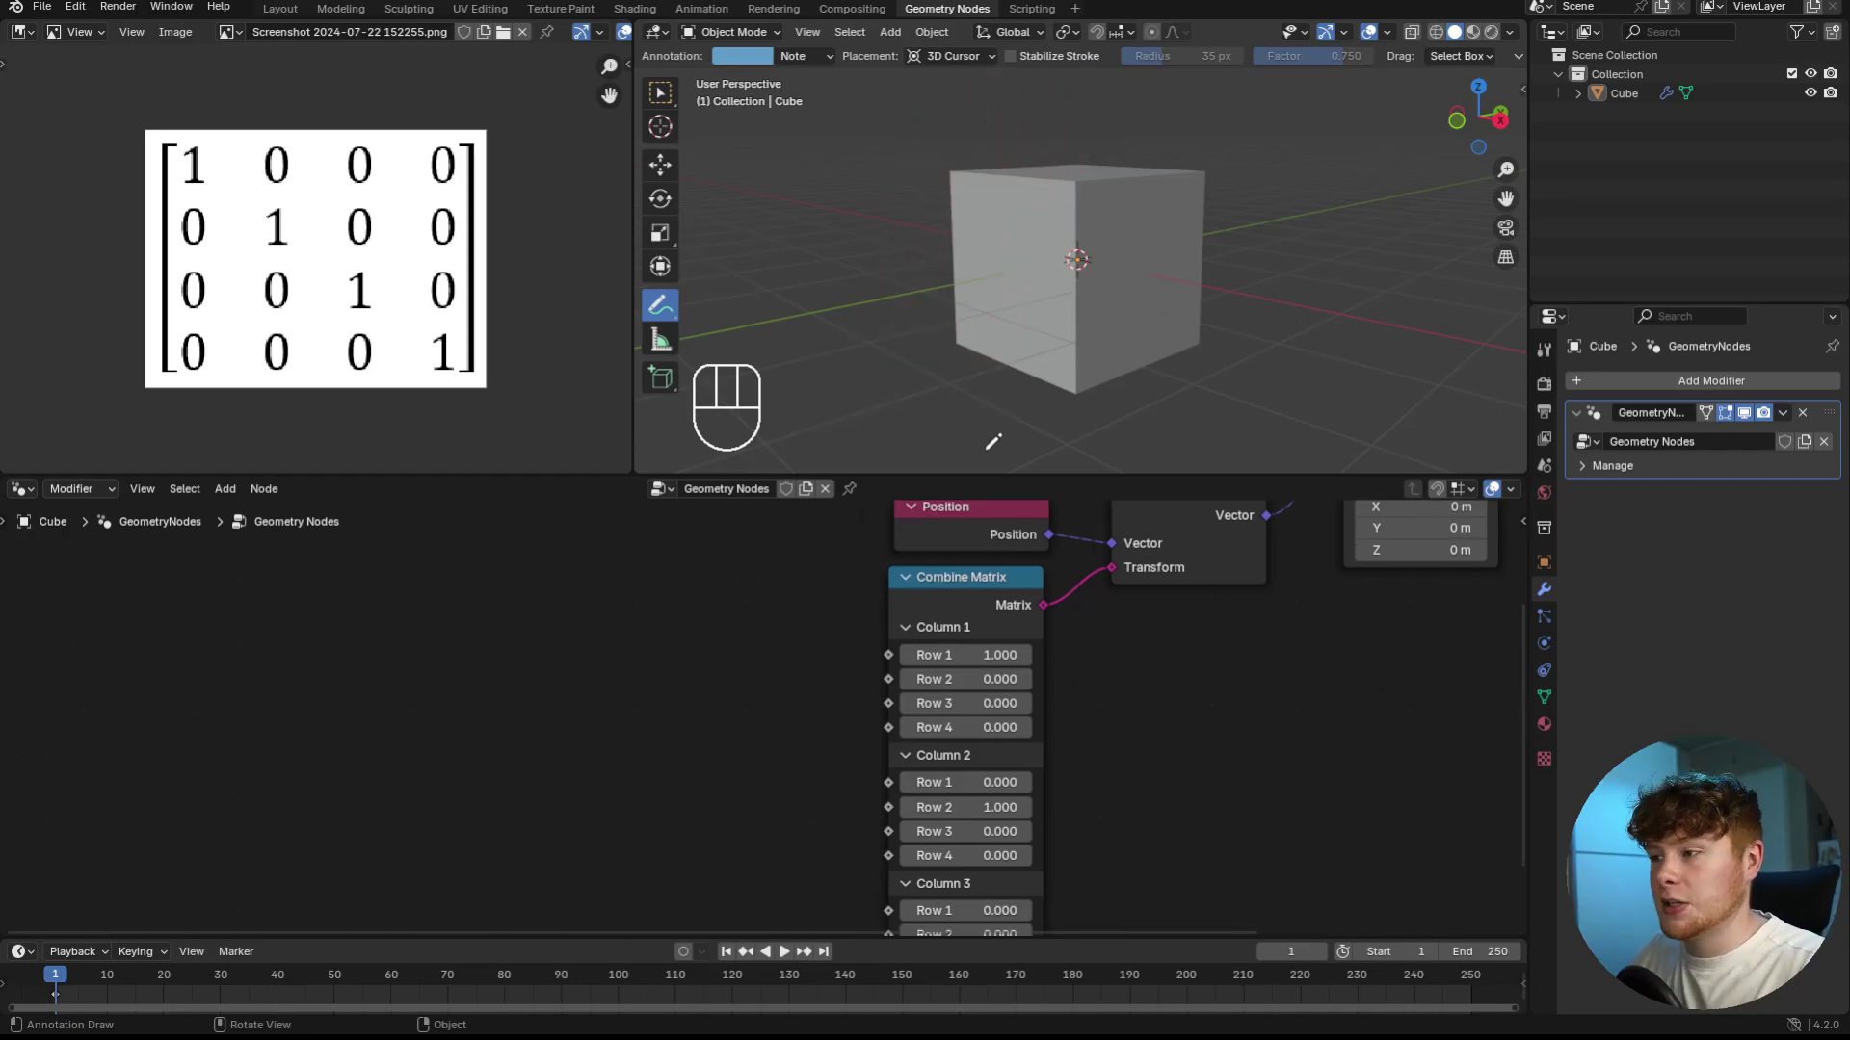
- Separate the Position's Z and route it through math nodes into the matrix
{"action": "key", "text": "shift+a"}
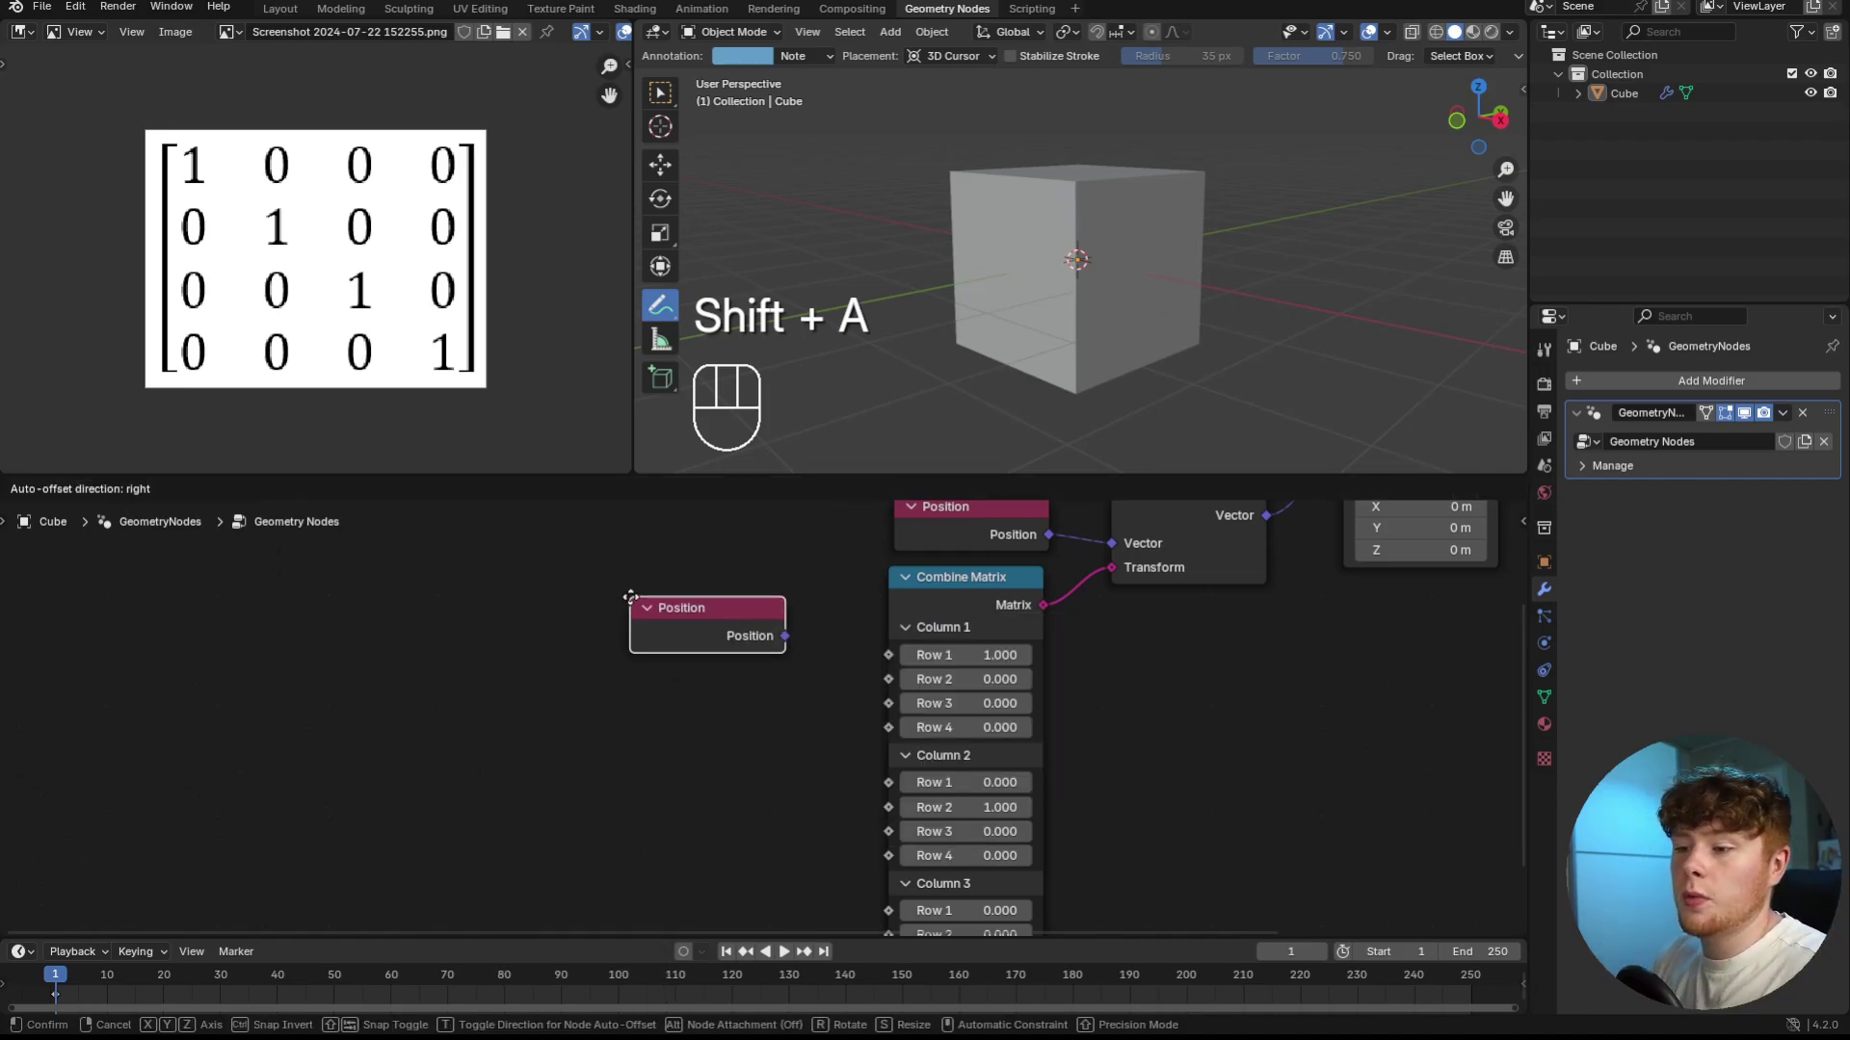
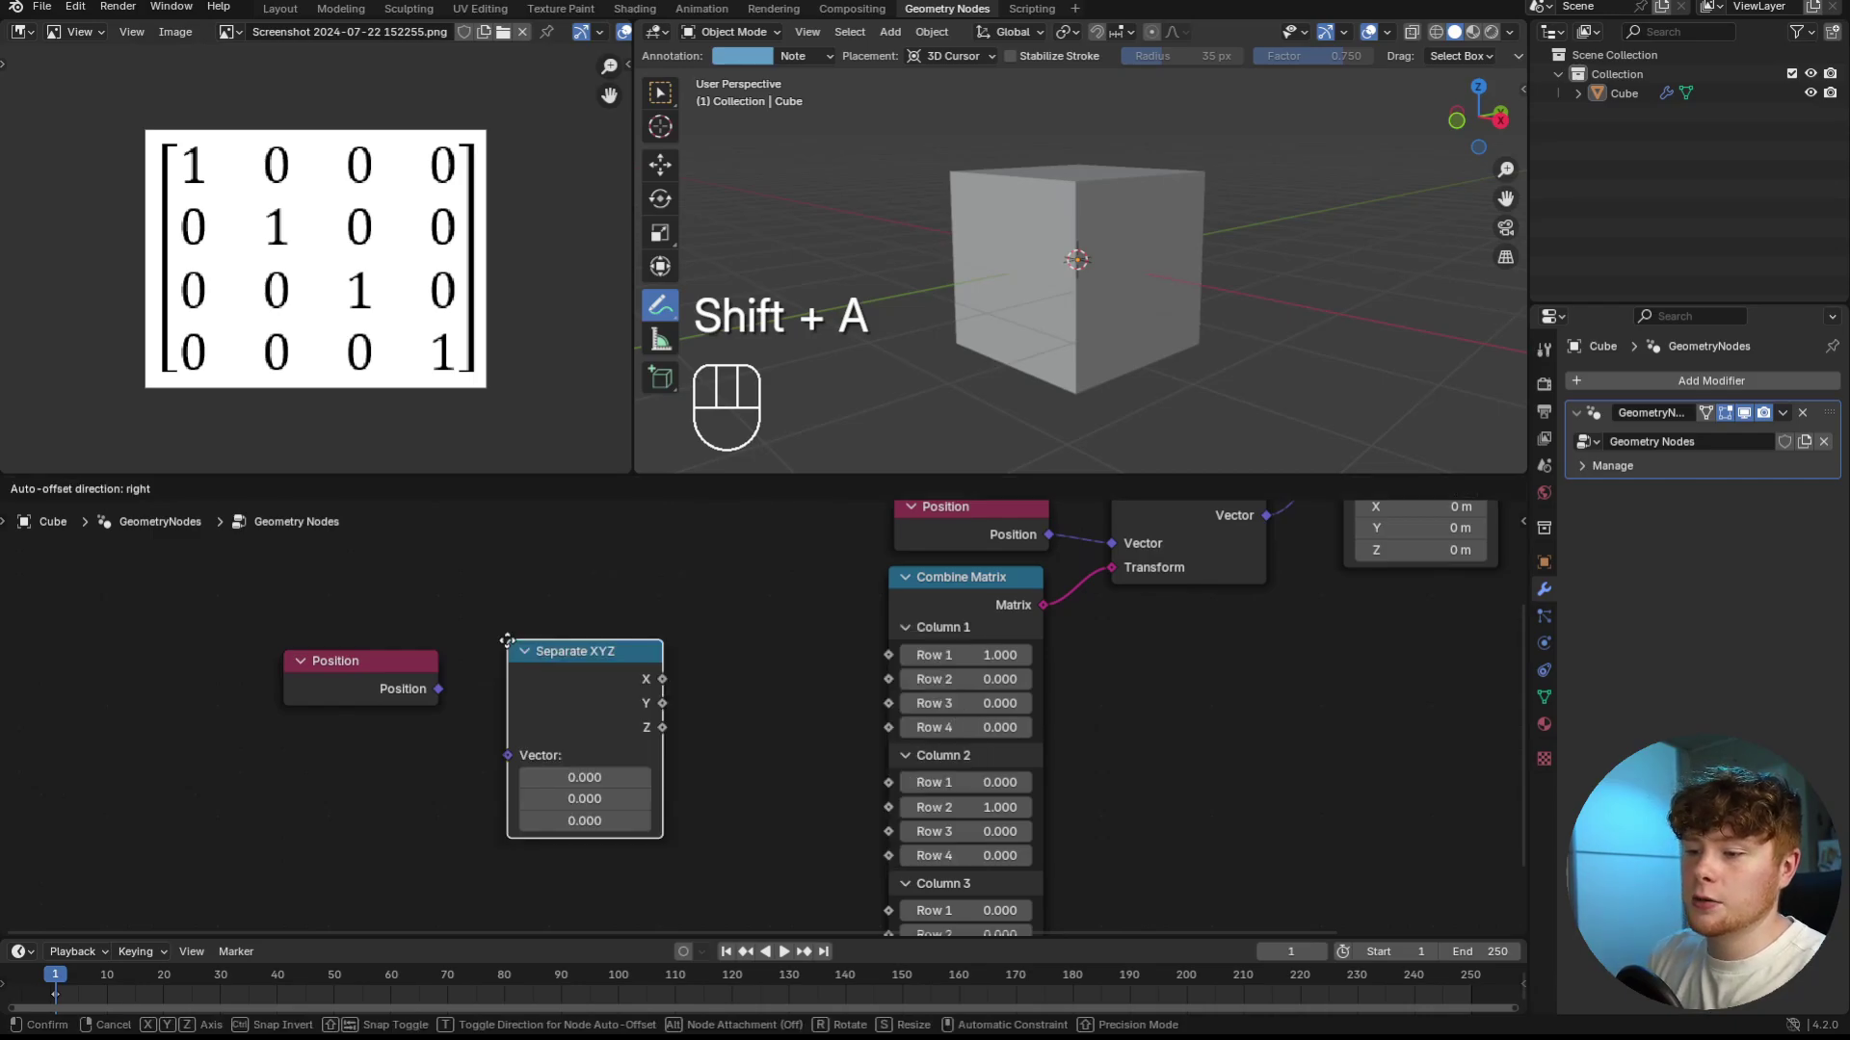
{"action": "left_click", "coordinate": [436, 691]}
{"action": "left_click_drag", "start_coordinate": [495, 738], "coordinate": [532, 765]}
{"action": "double_click", "coordinate": [586, 721]}
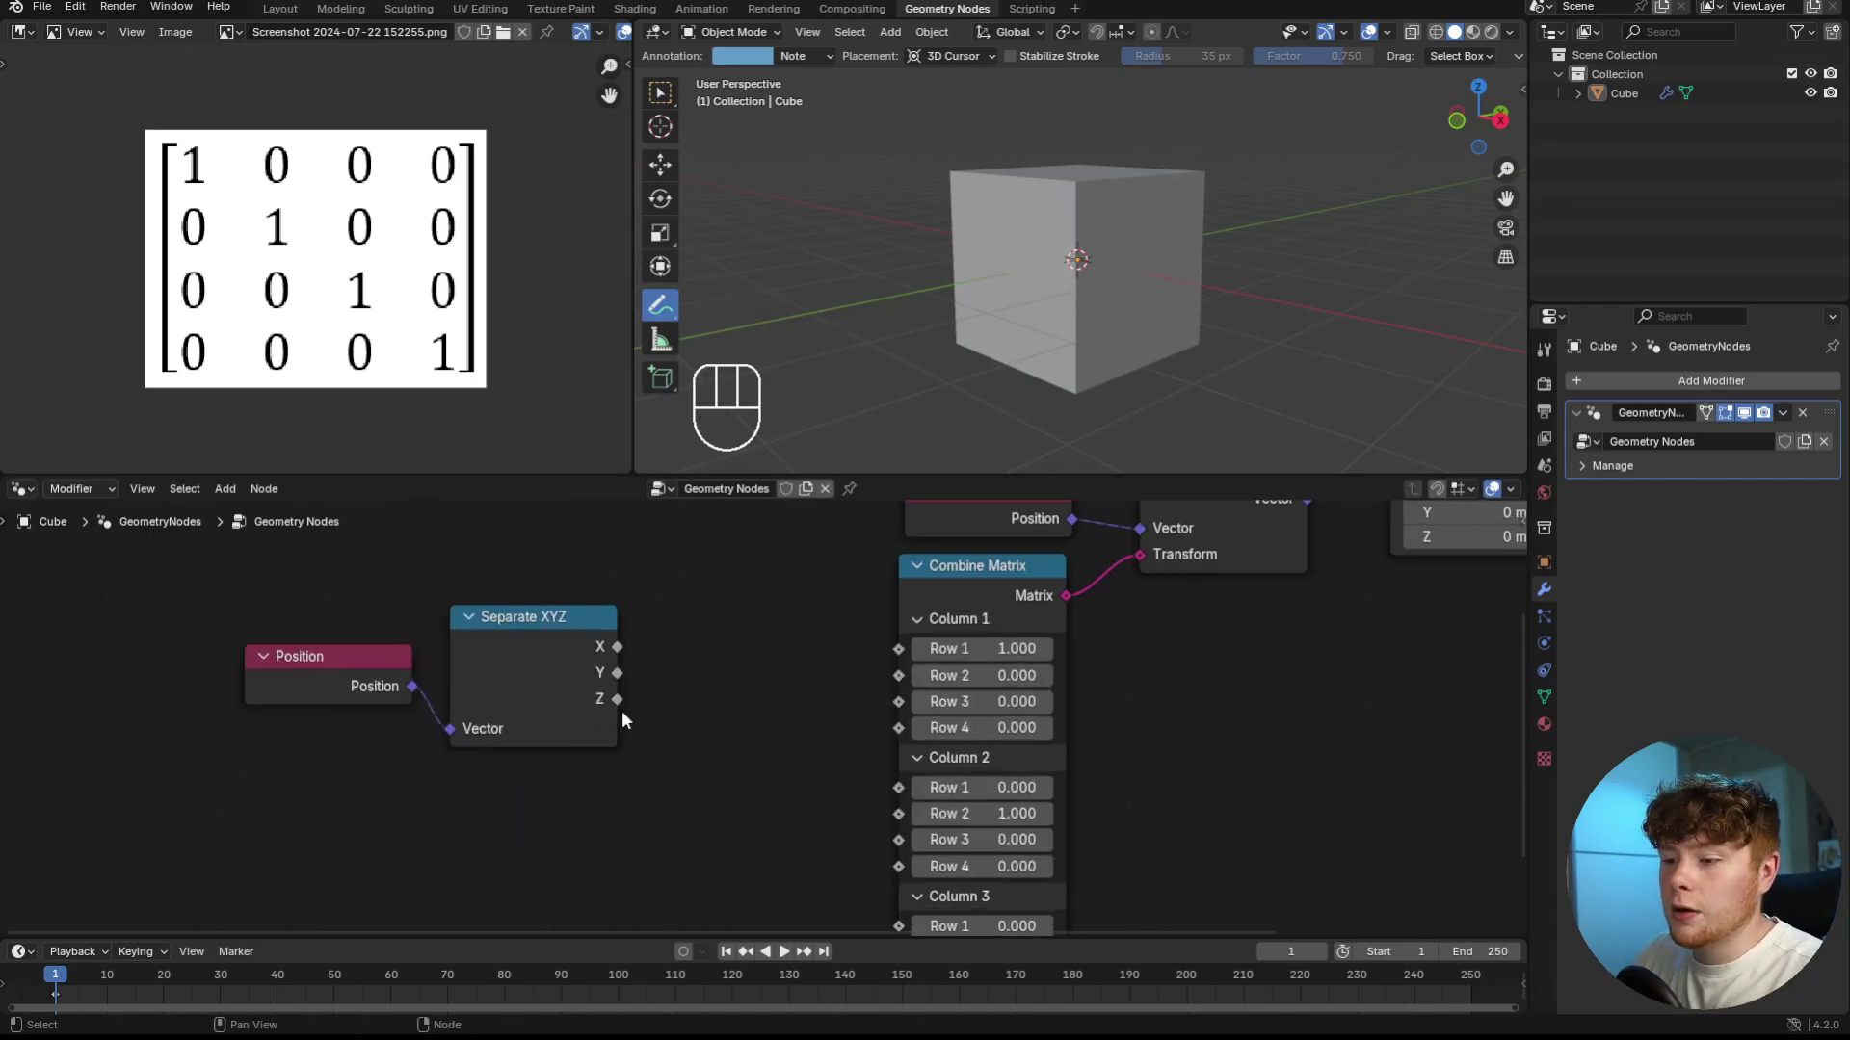
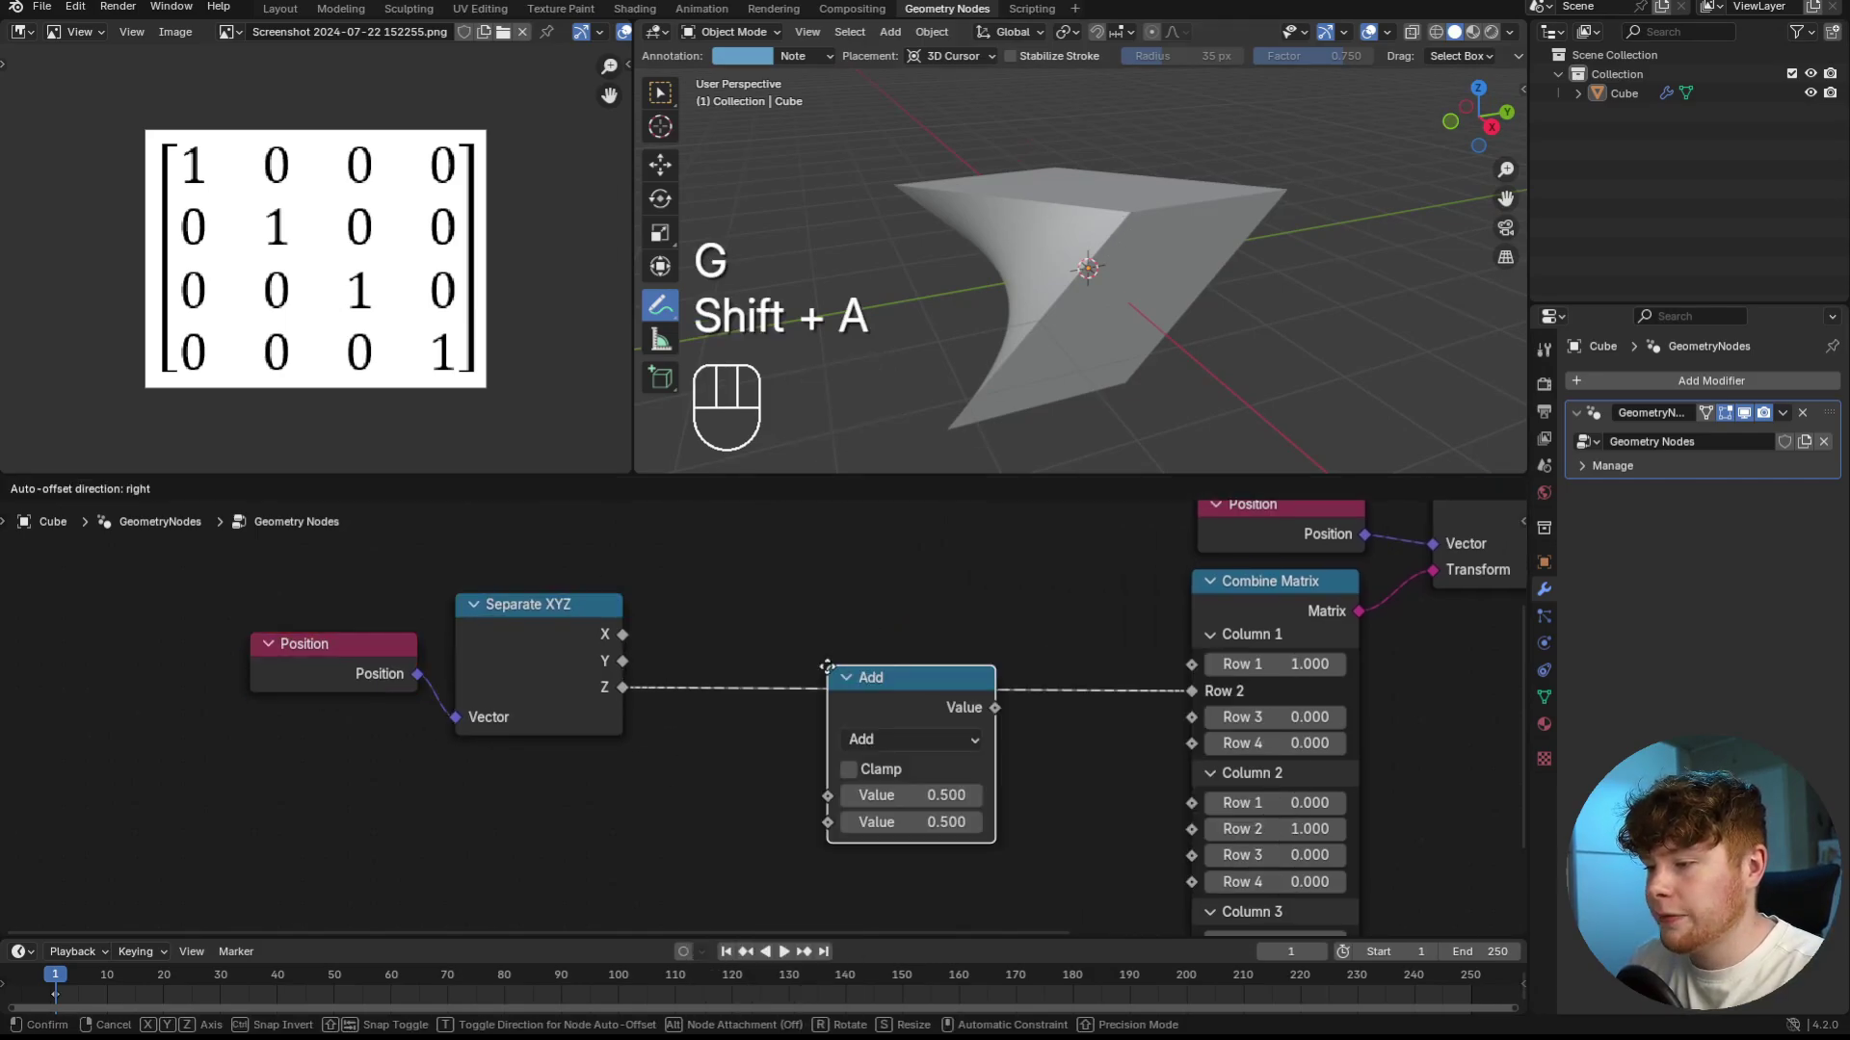
{"action": "left_click_drag", "start_coordinate": [926, 661], "coordinate": [1477, 723]}
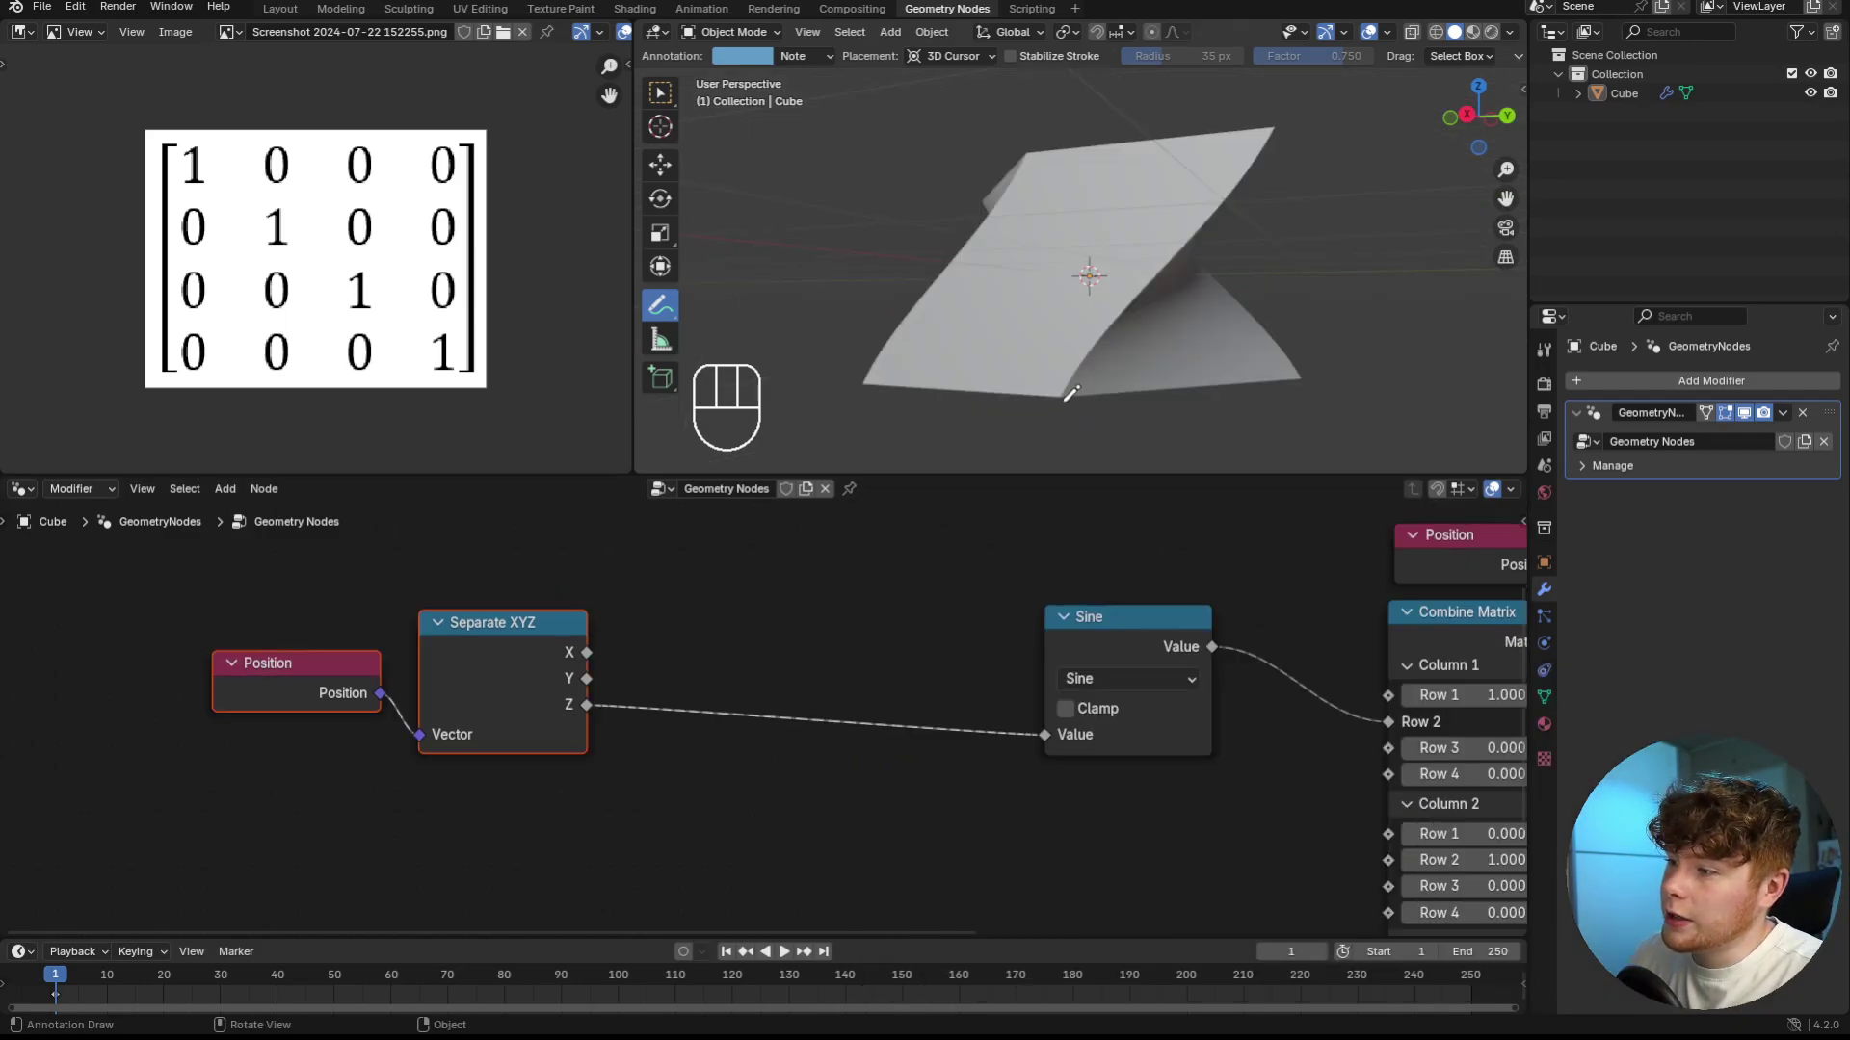
- Insert a Multiply by 6.5 on the Z link before the Sine node
{"action": "key", "text": "shift+a"}
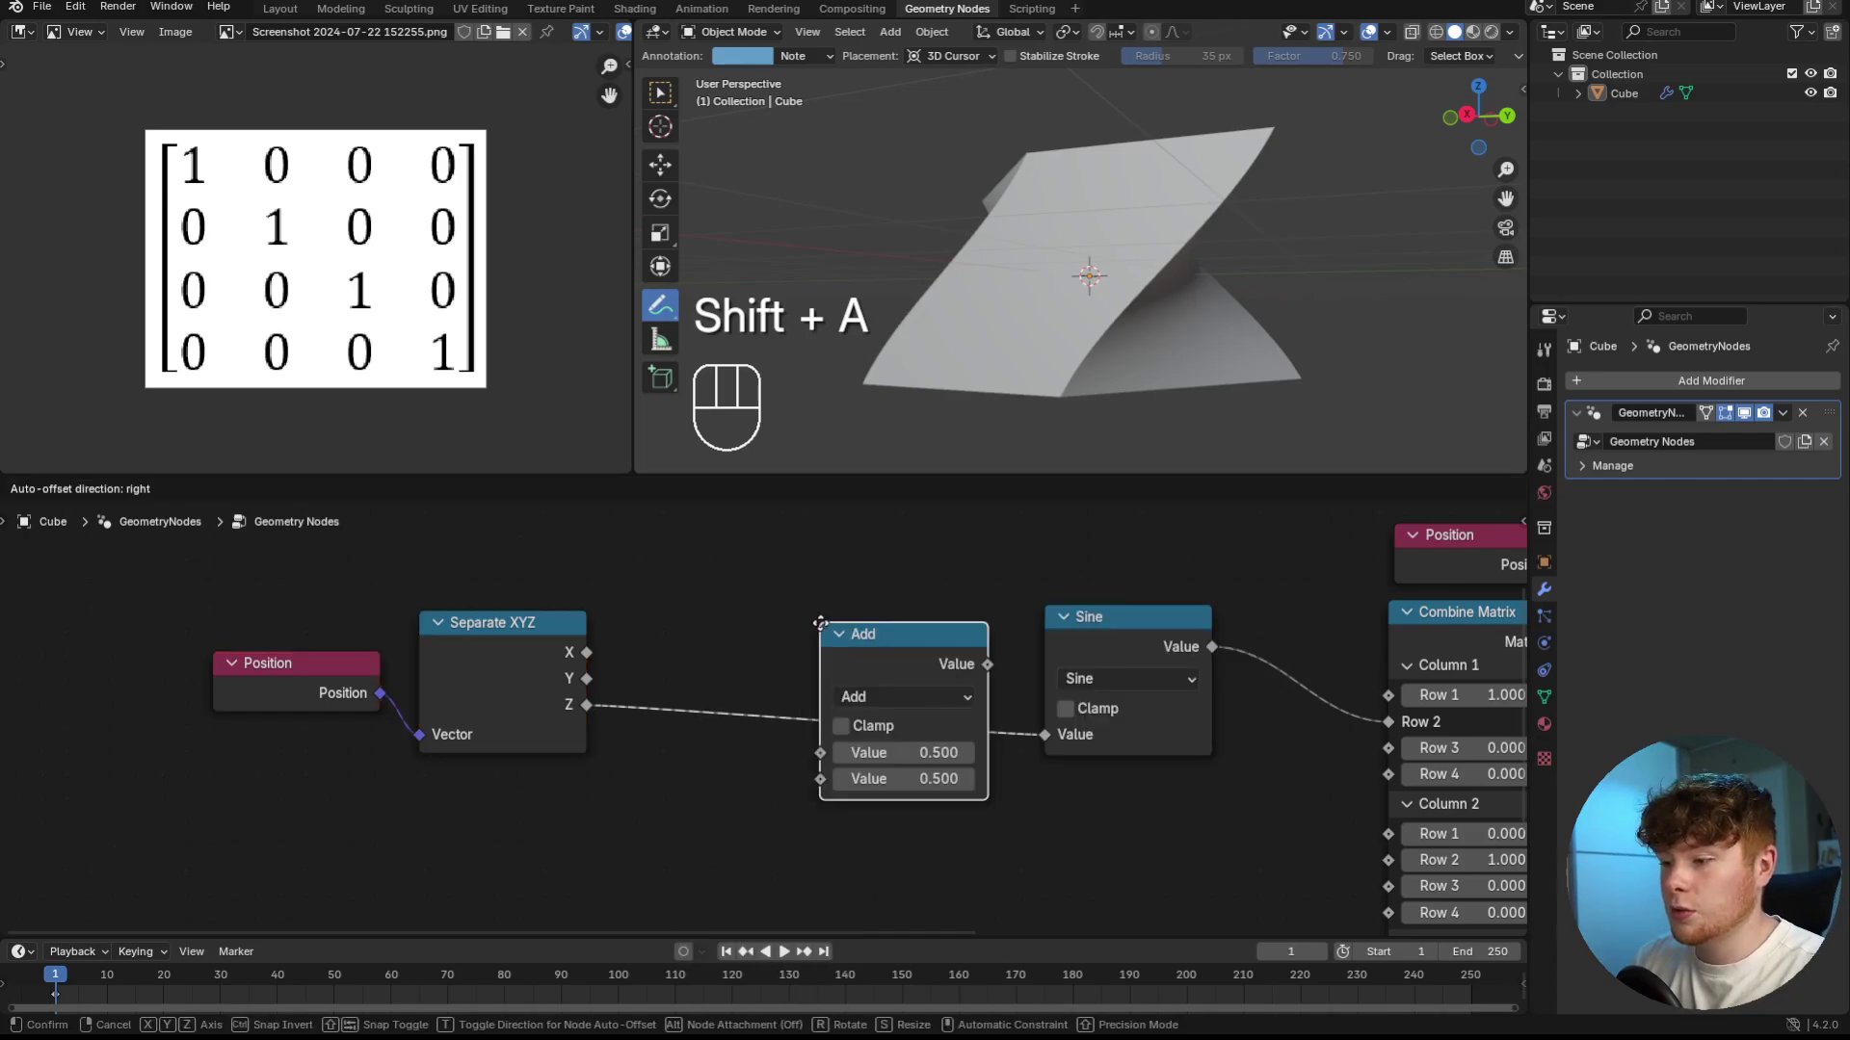
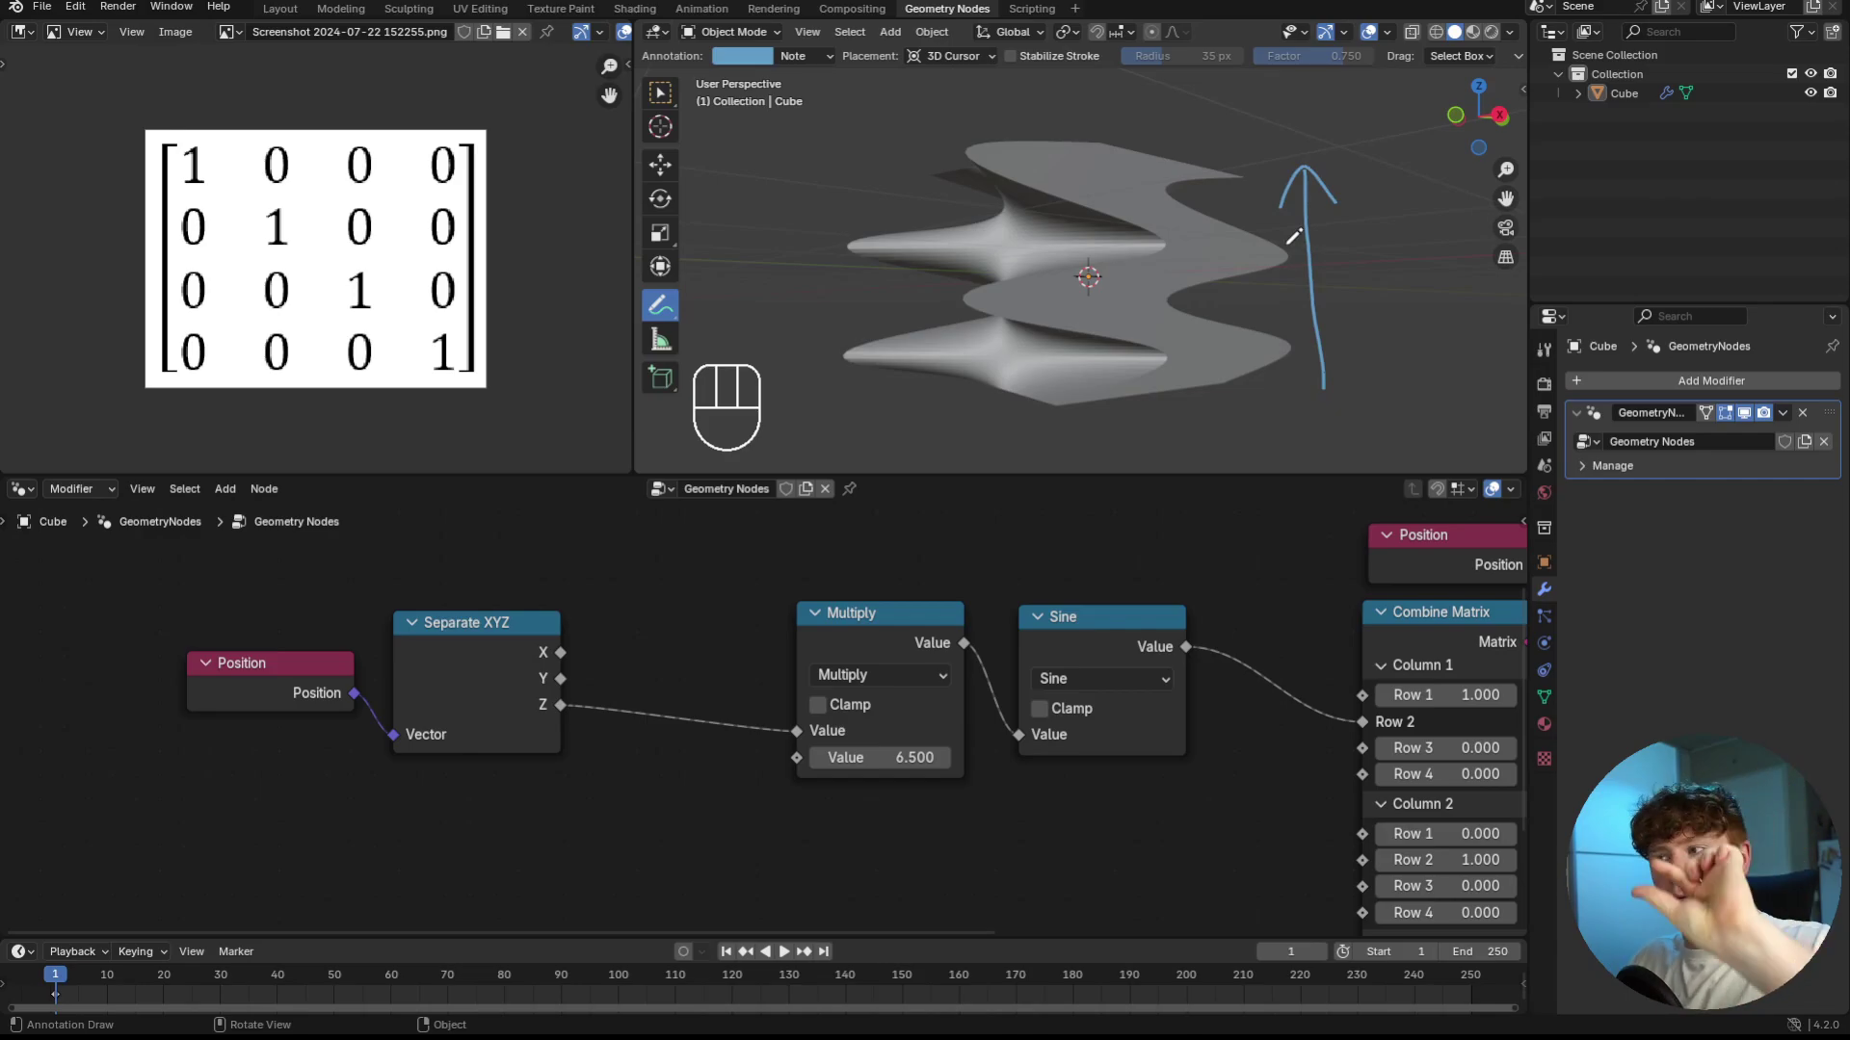
{"action": "key", "text": "g"}
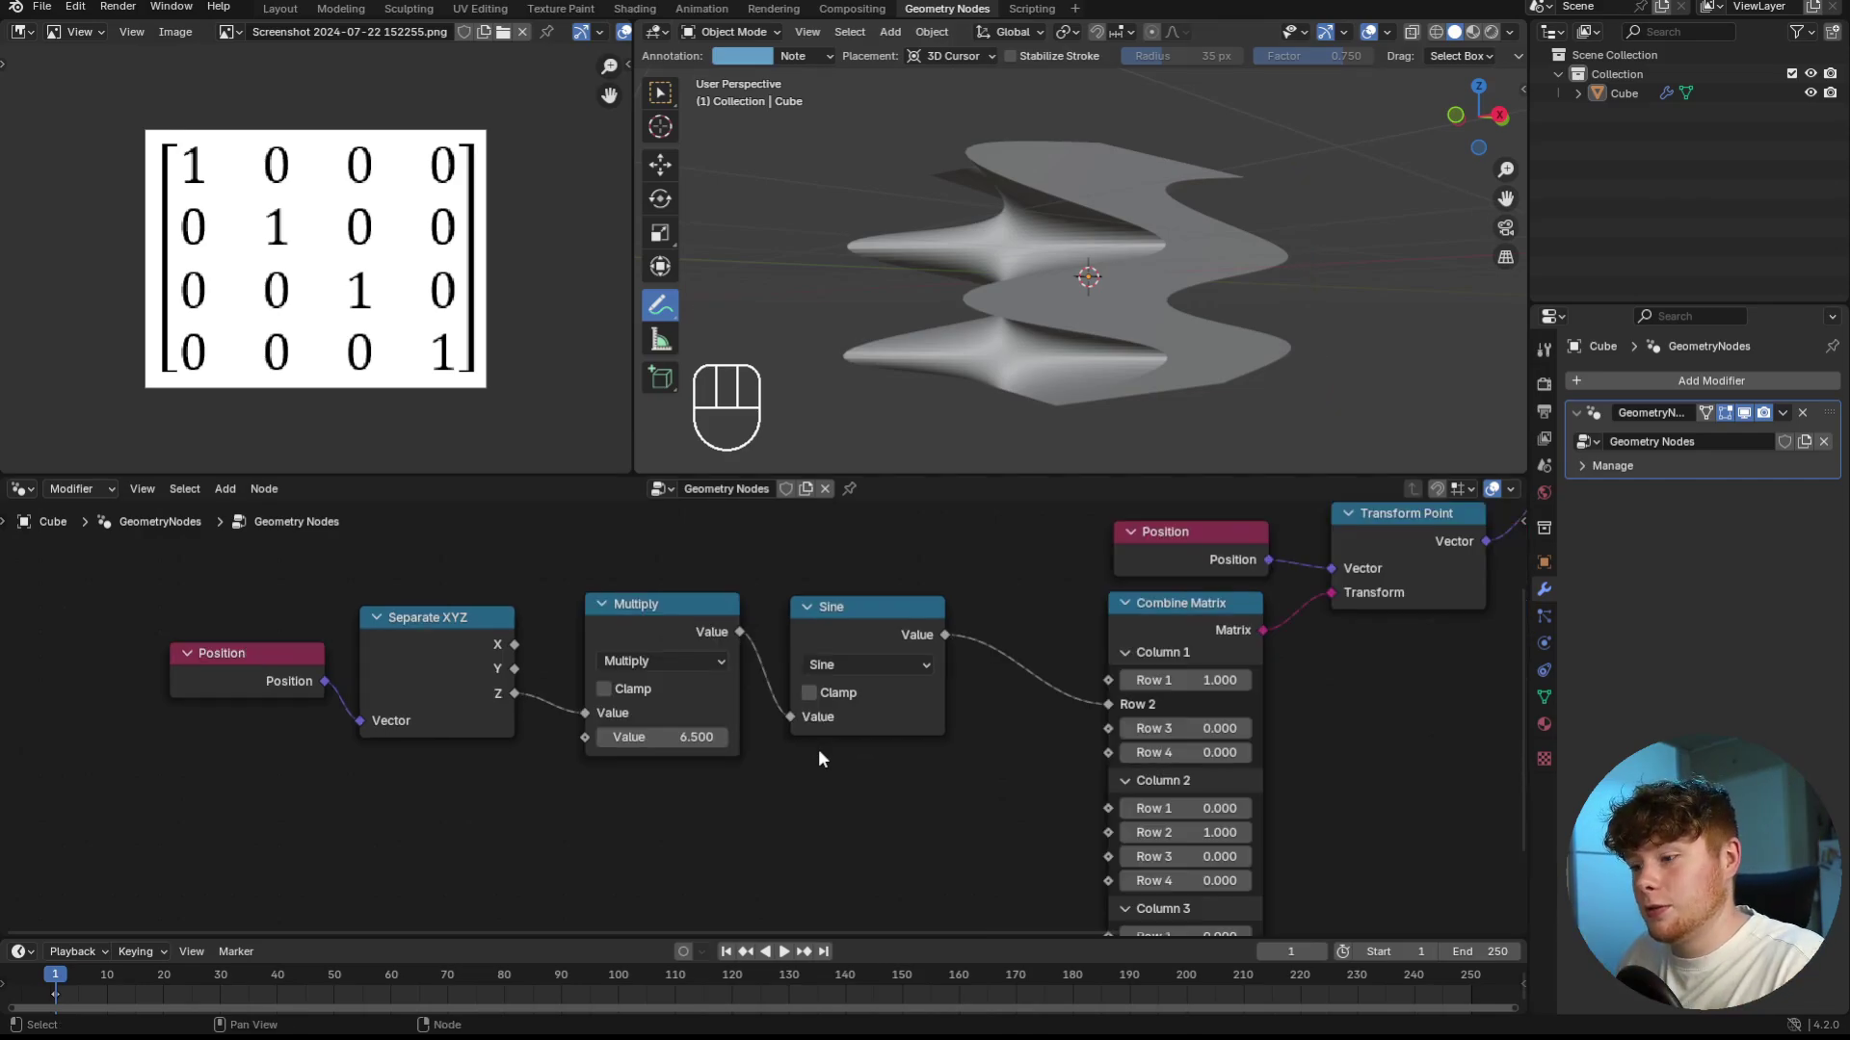
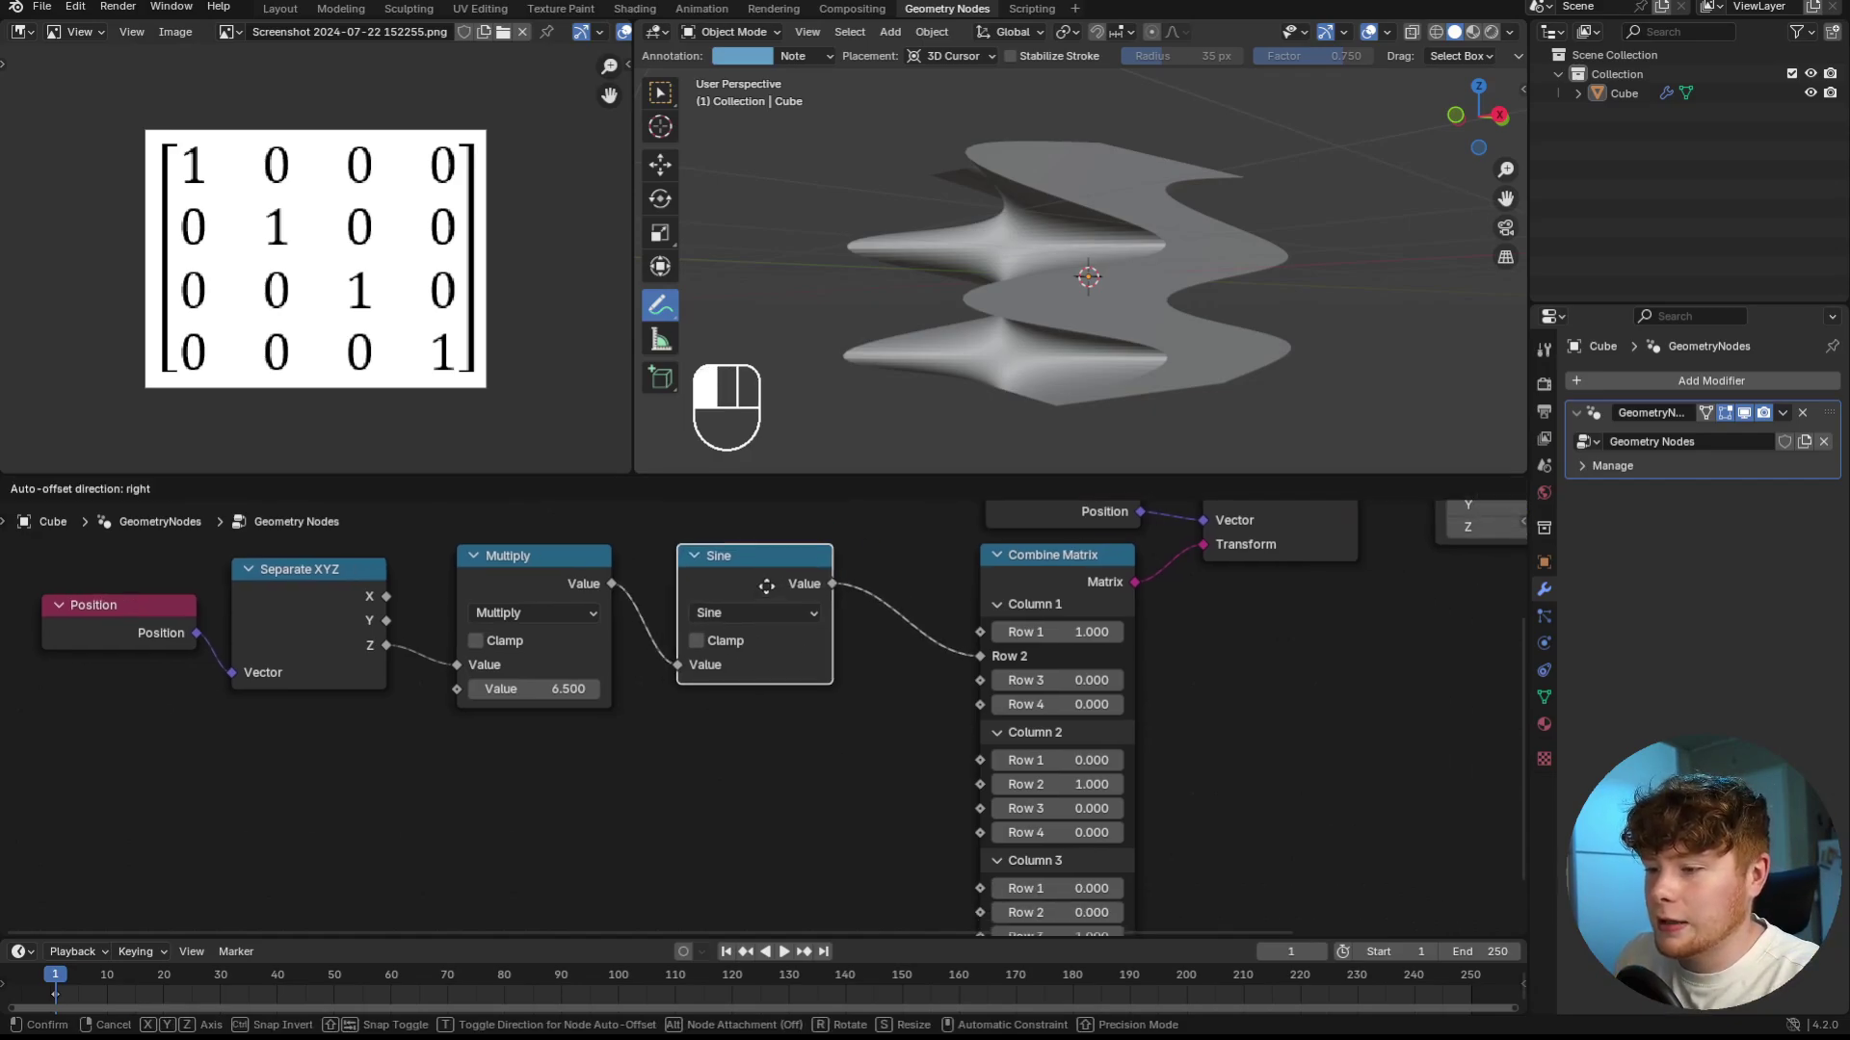
- Duplicate the Sine node and switch the copy to Cosine
{"action": "key", "text": "shift+d"}
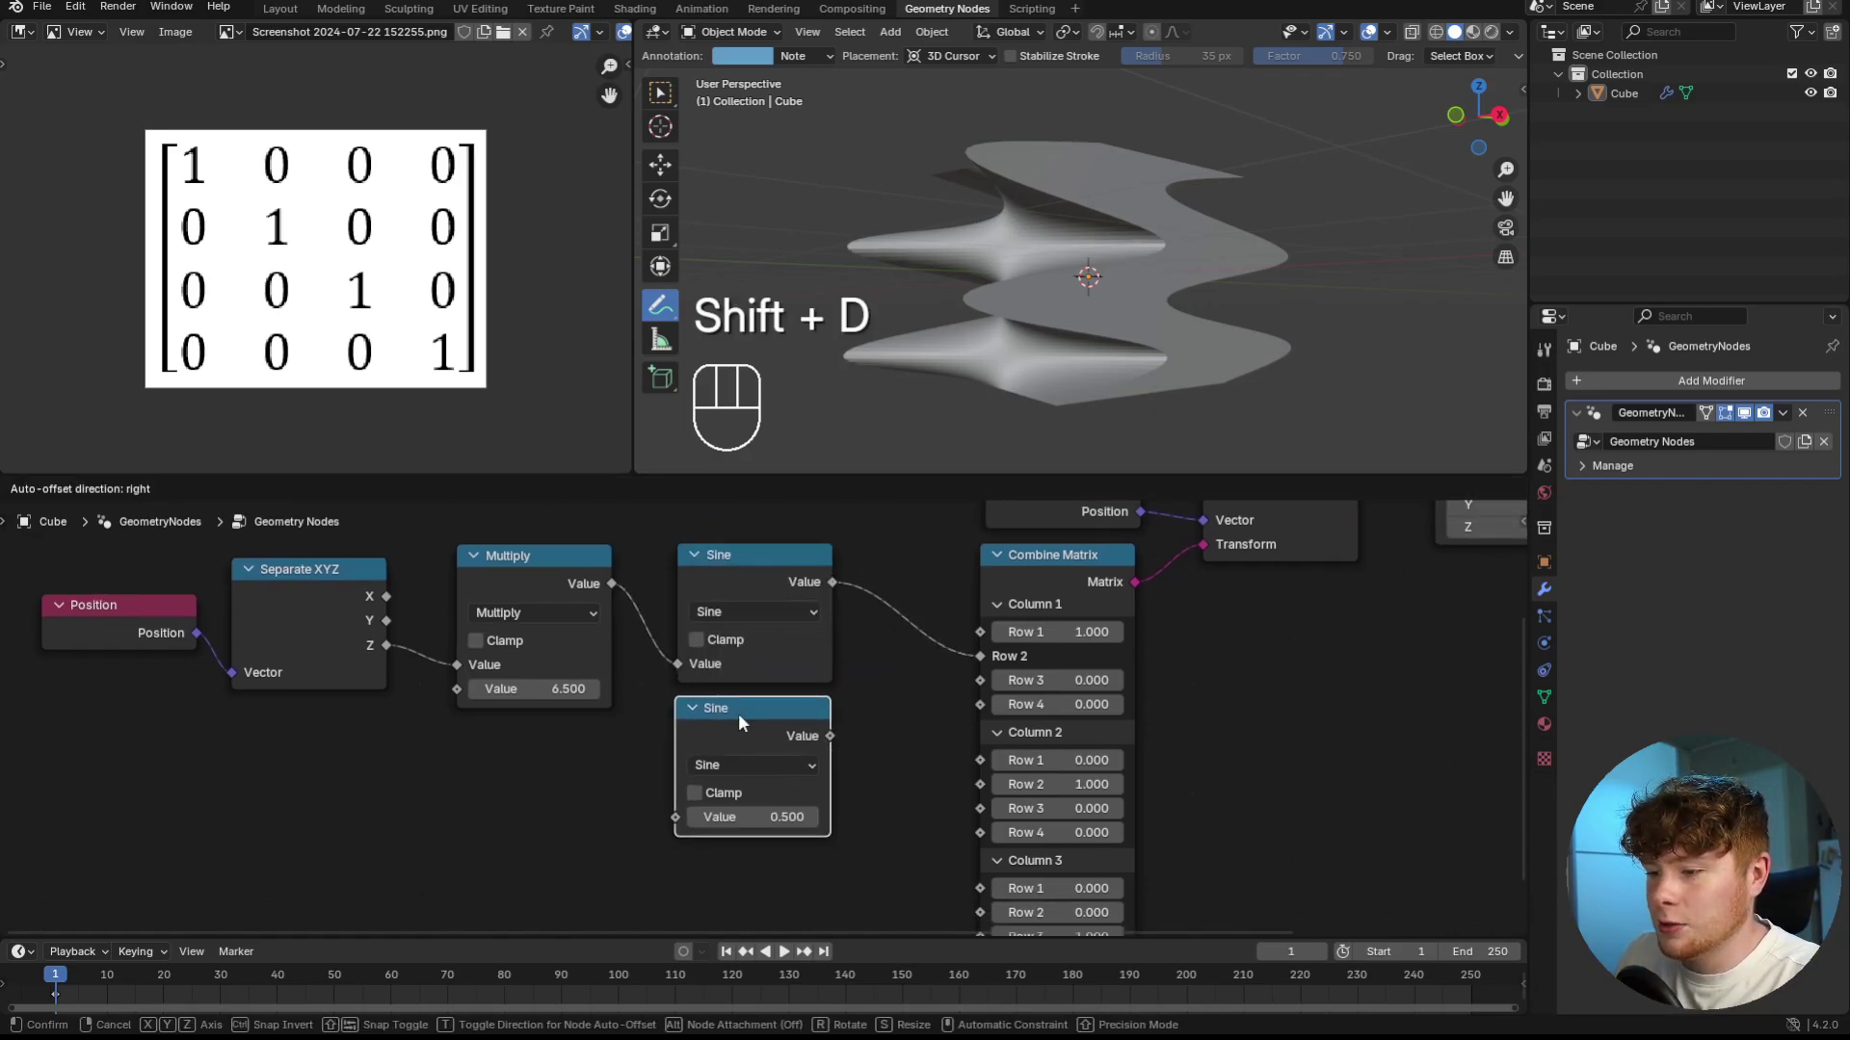
{"action": "left_click_drag", "start_coordinate": [747, 774], "coordinate": [1240, 522]}
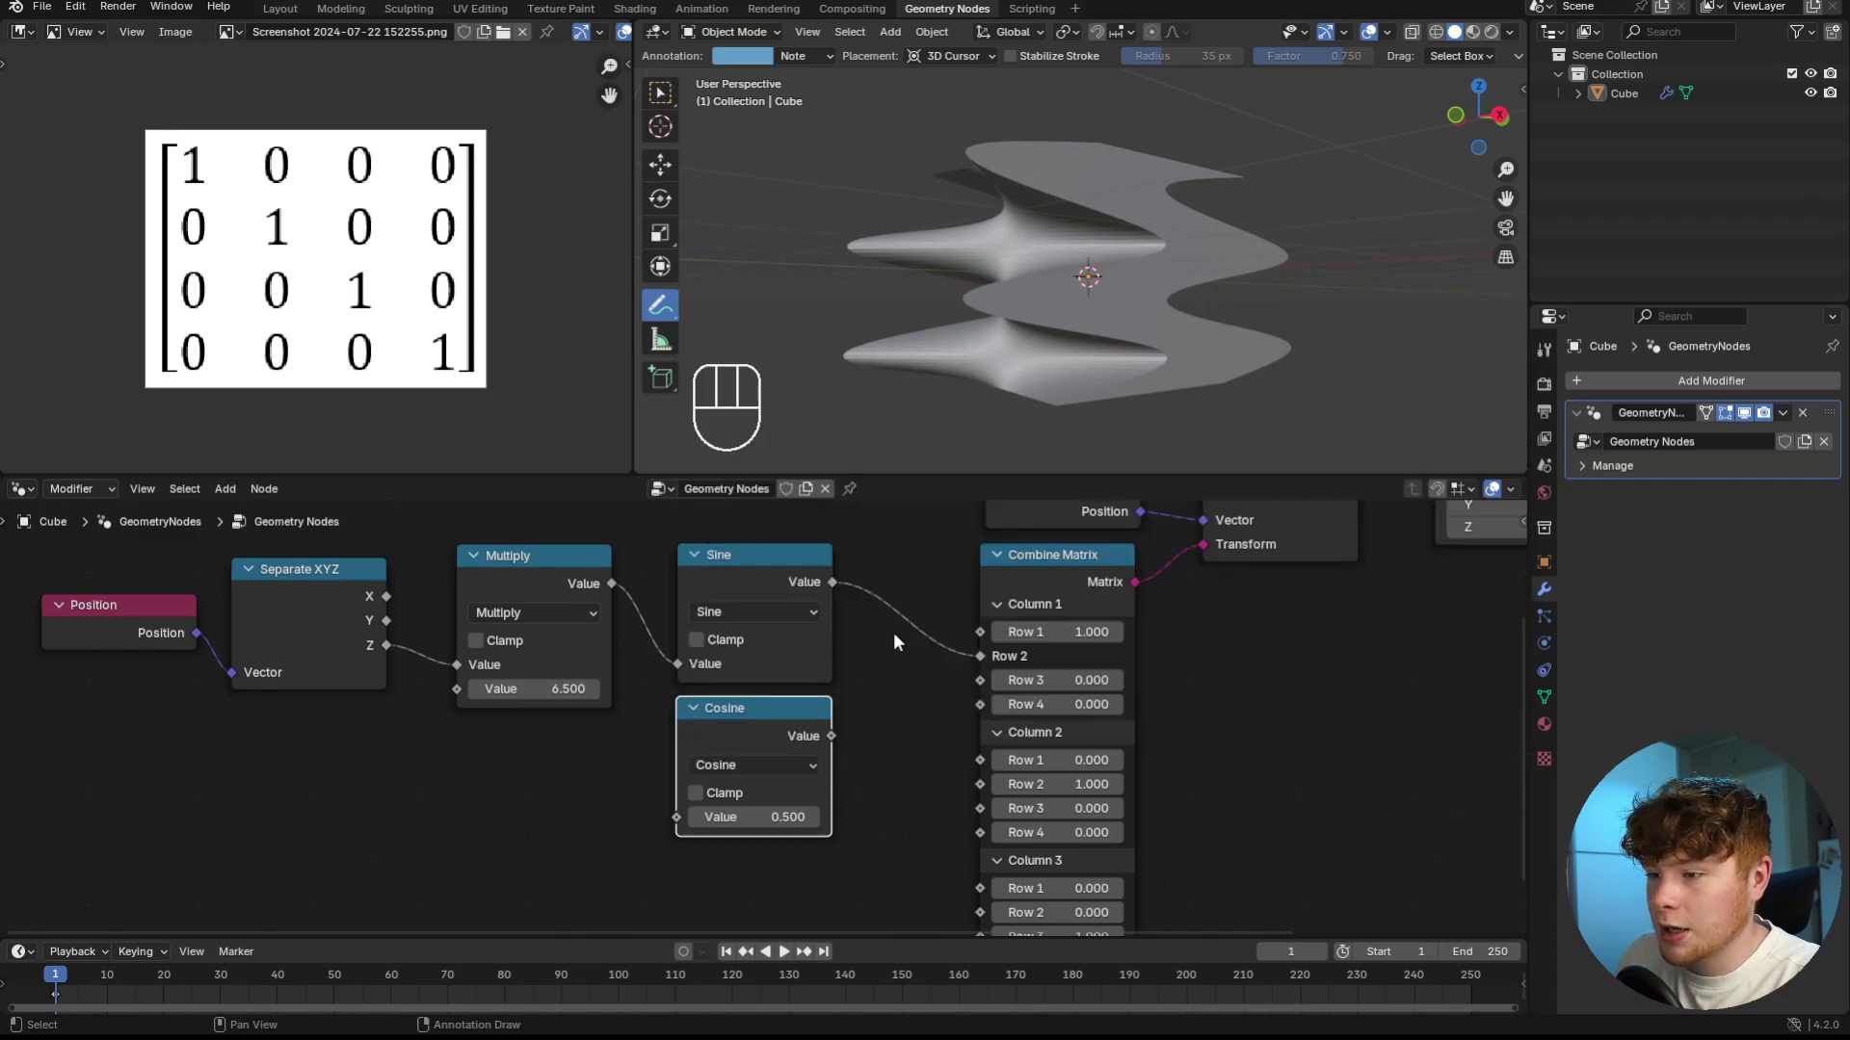
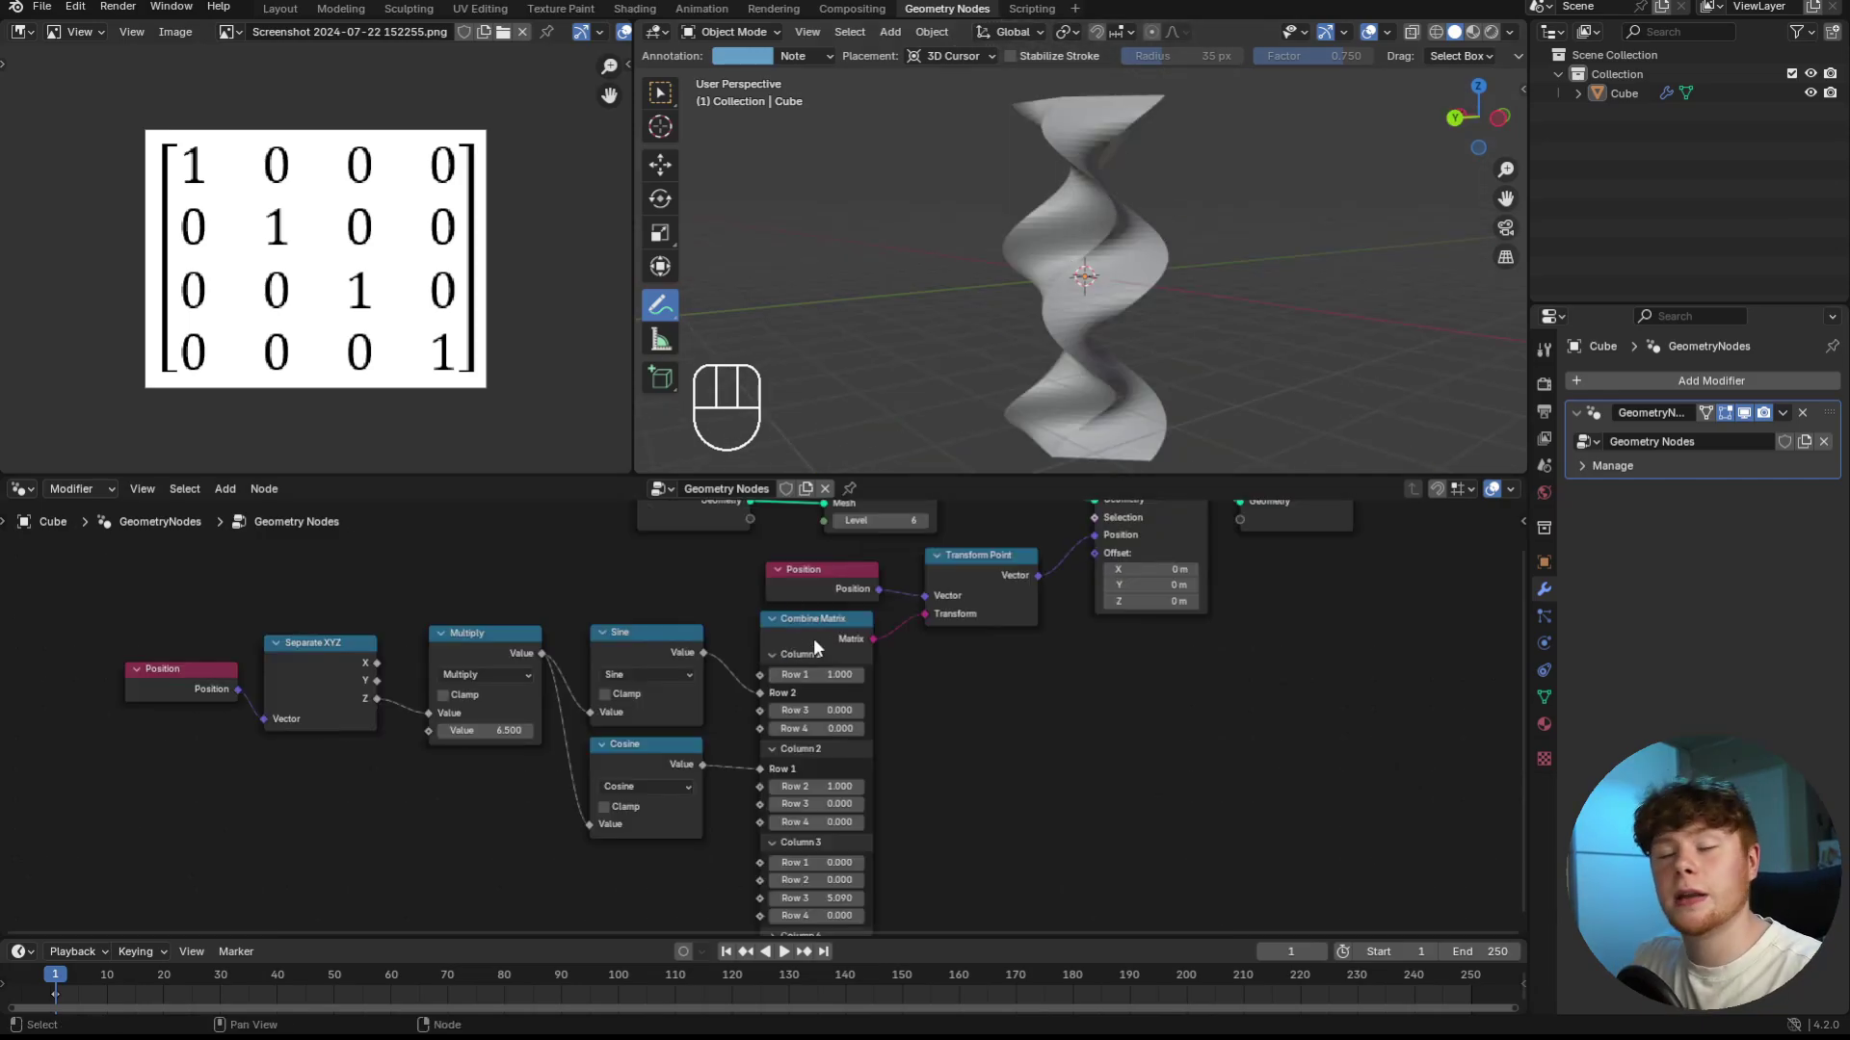
- Insert a Multiply Matrices node between Combine Matrix and Transform Point
{"action": "left_click", "coordinate": [824, 599]}
{"action": "double_click", "coordinate": [864, 672]}
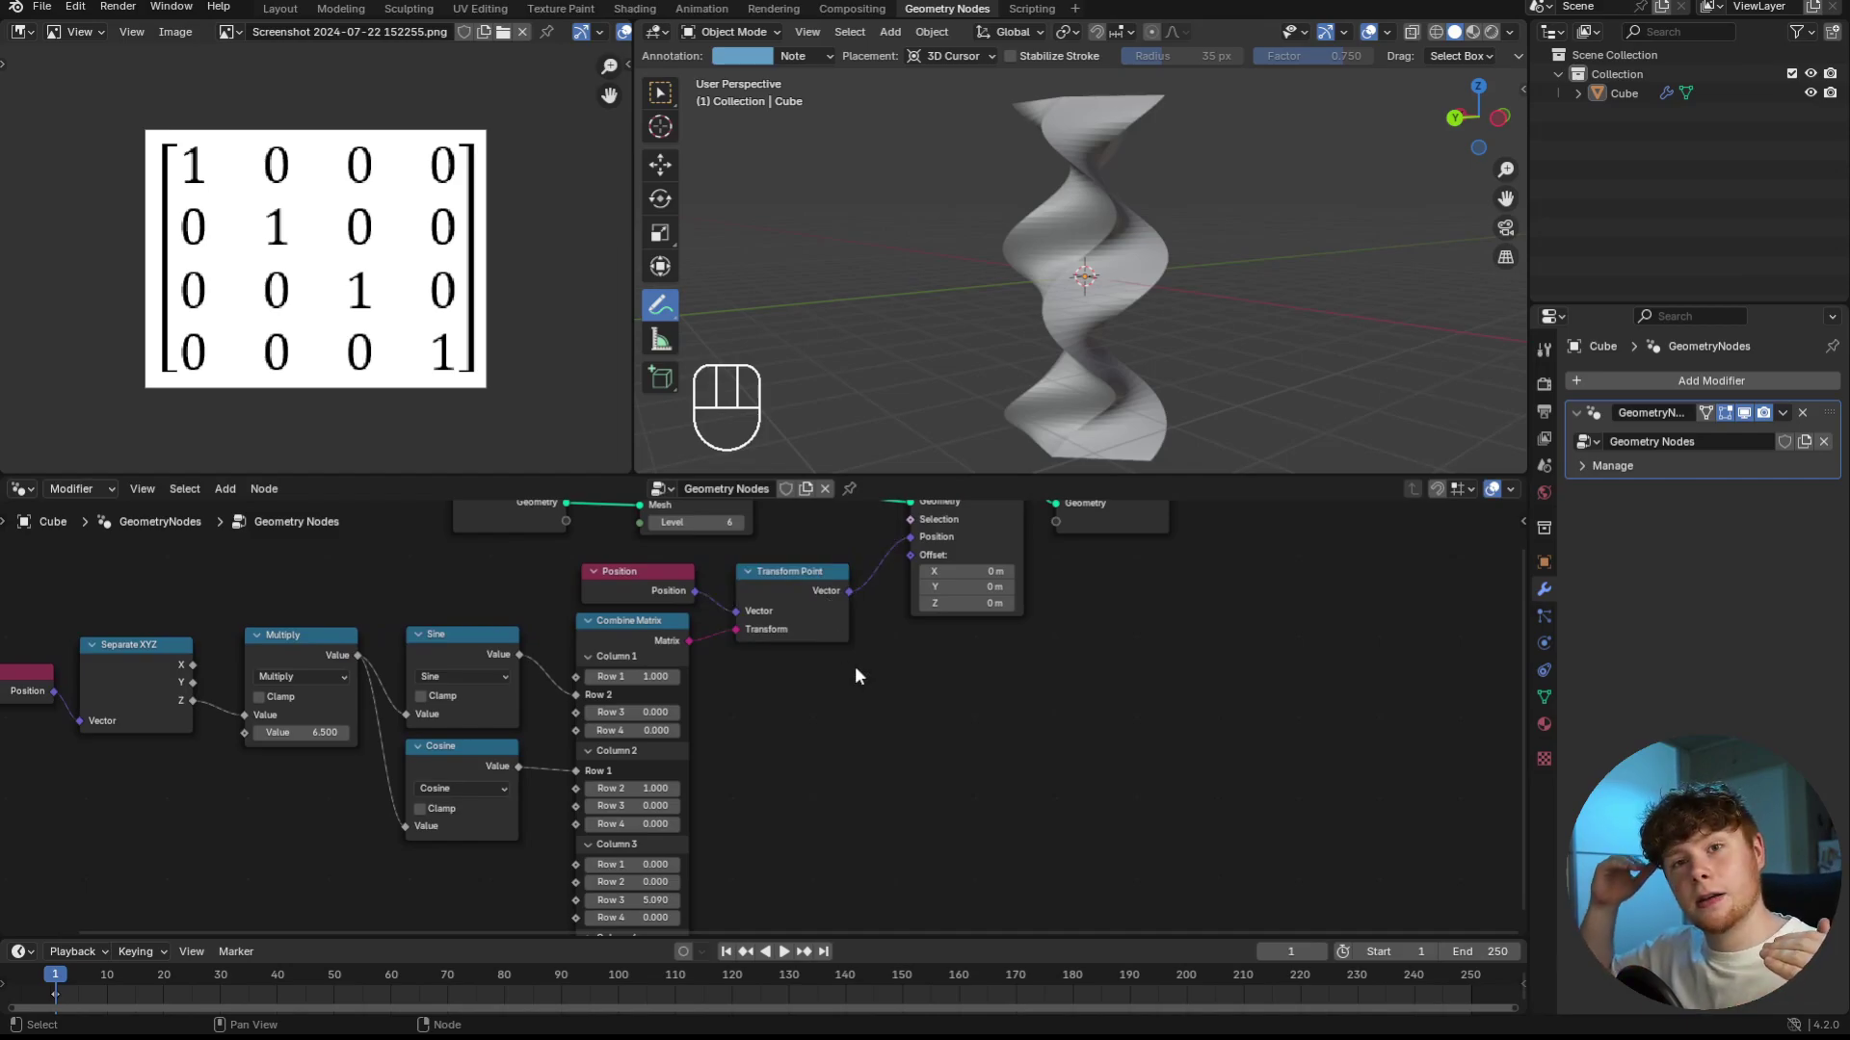
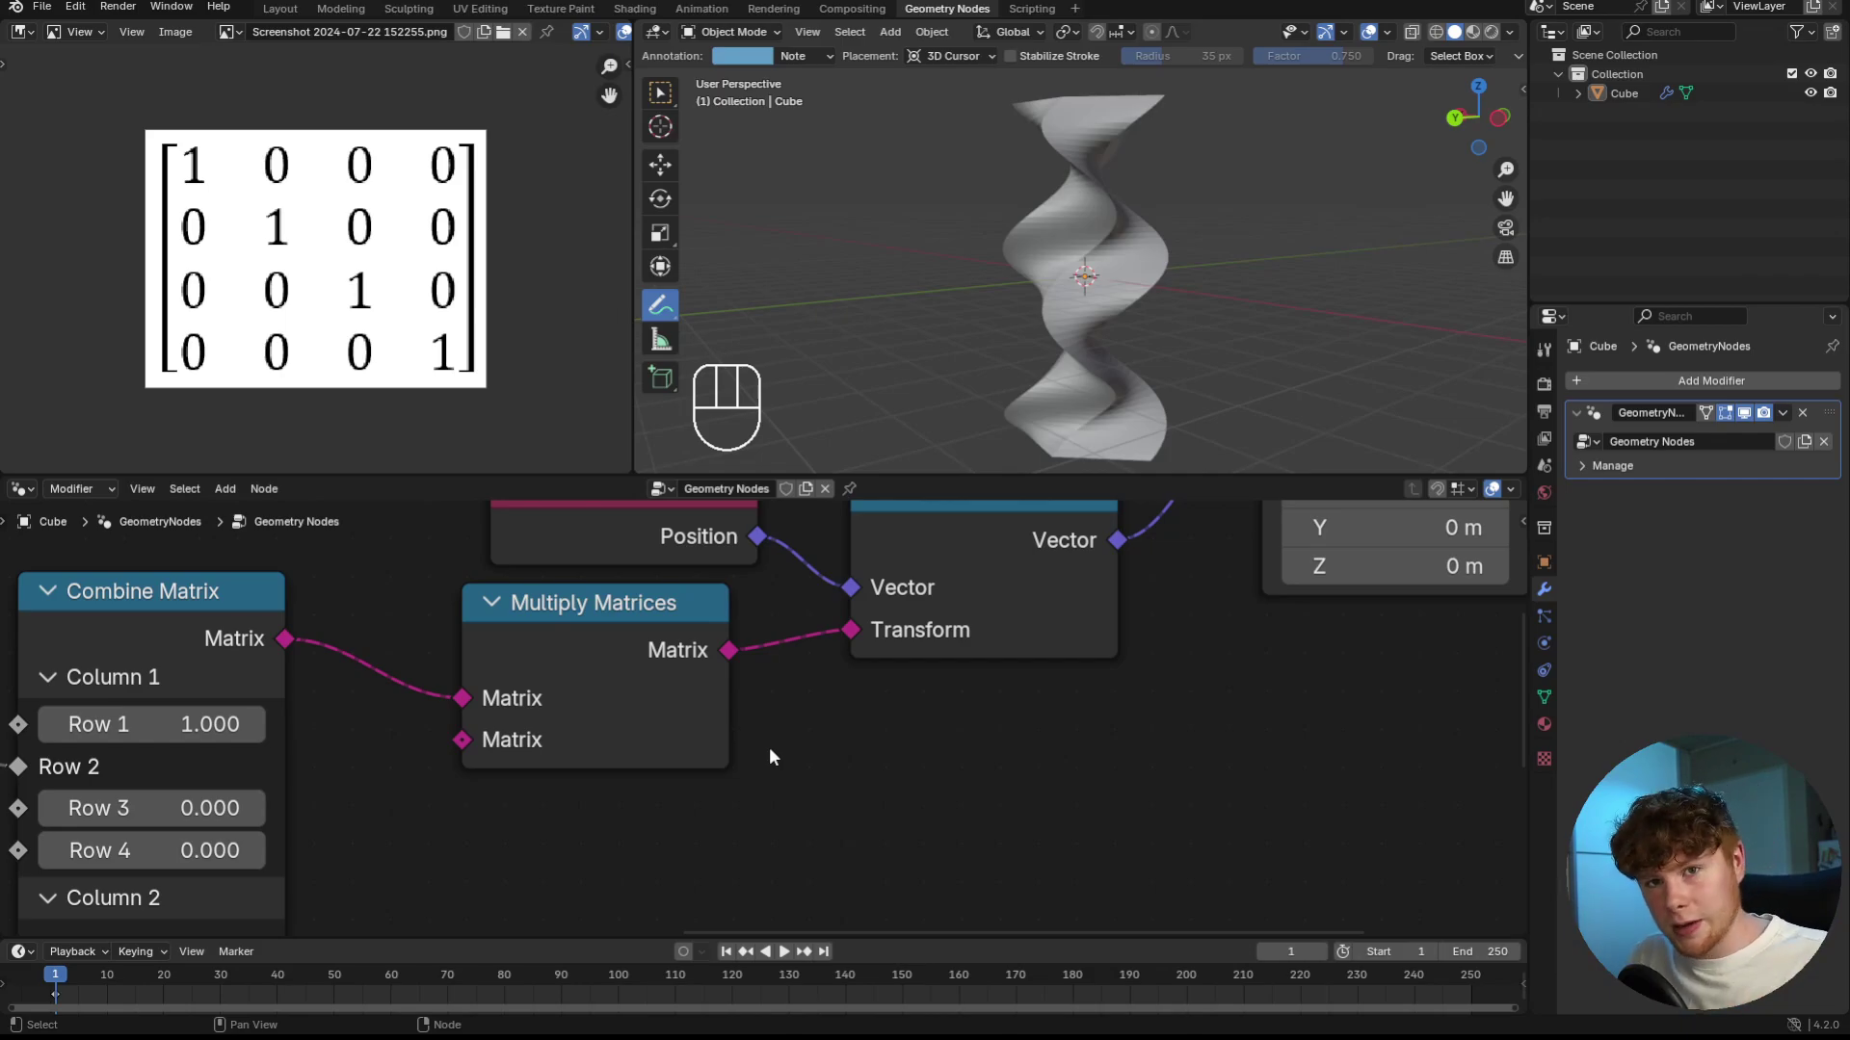
{"action": "middle_click", "coordinate": [453, 767]}
{"action": "middle_click", "coordinate": [485, 715]}
{"action": "left_click", "coordinate": [286, 622]}
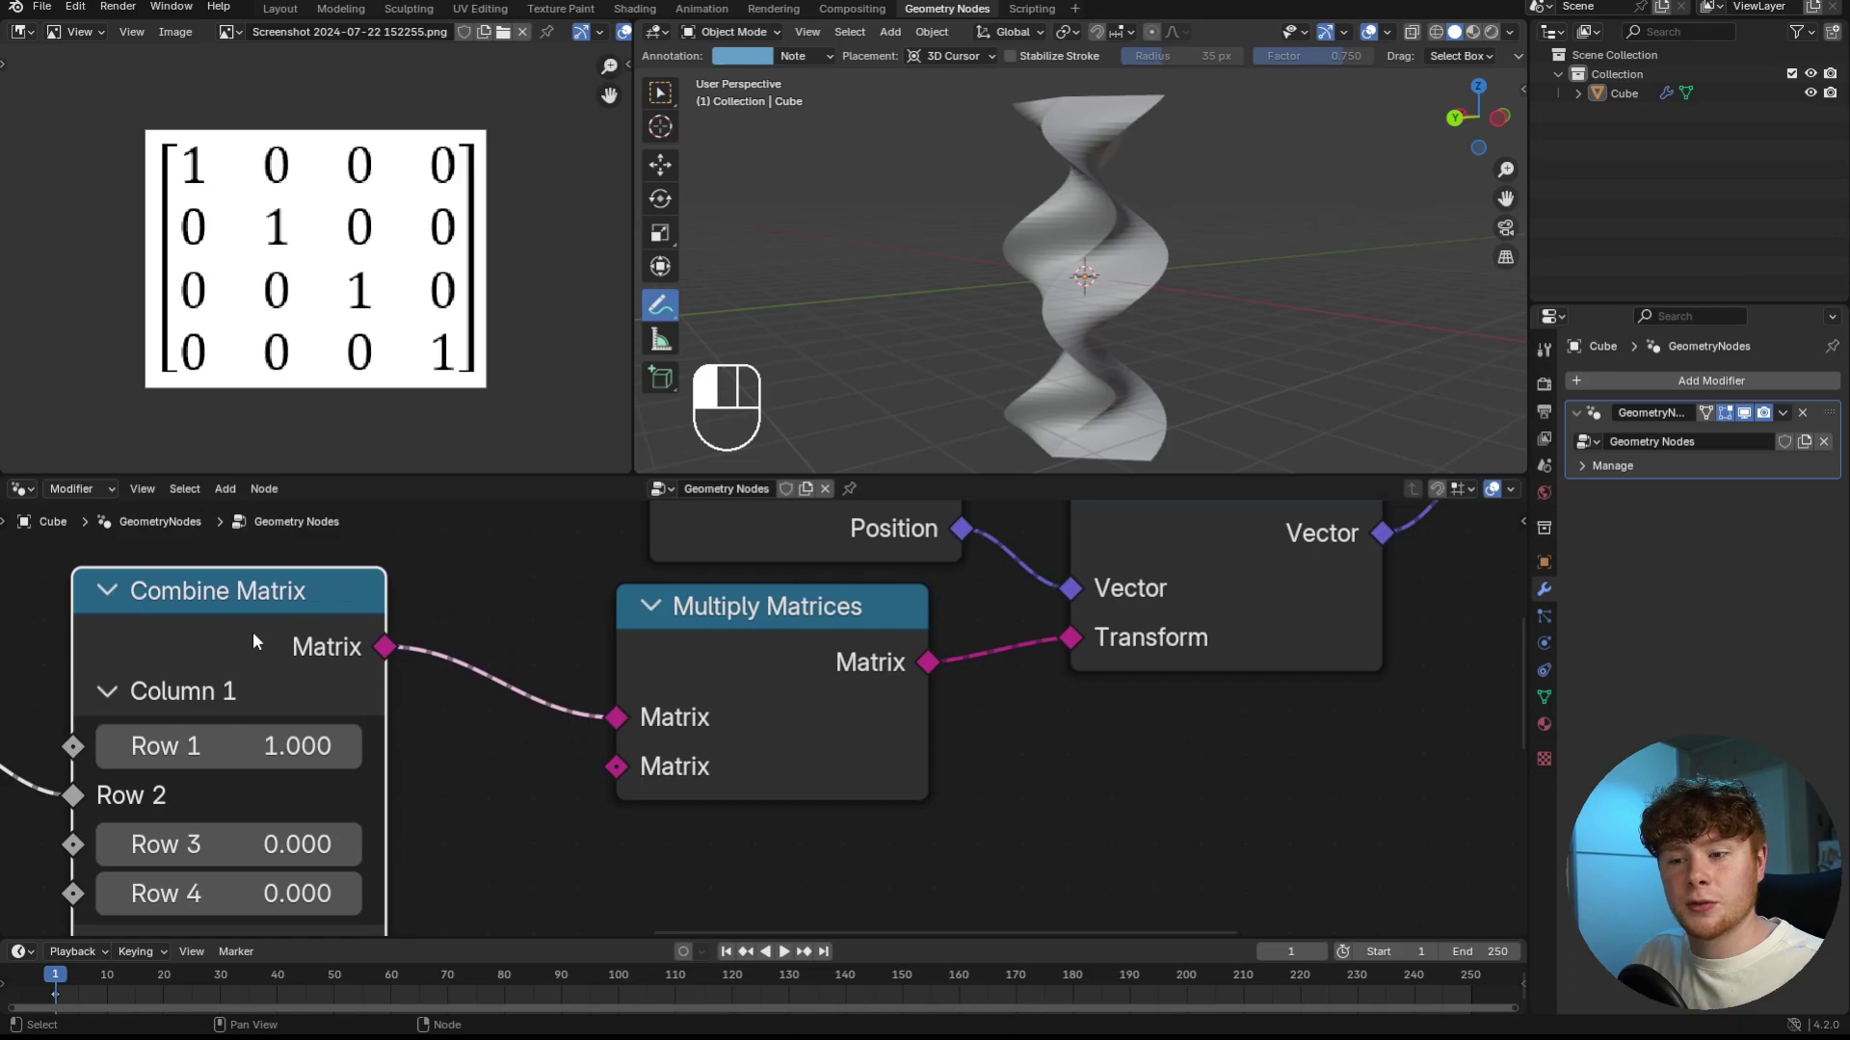
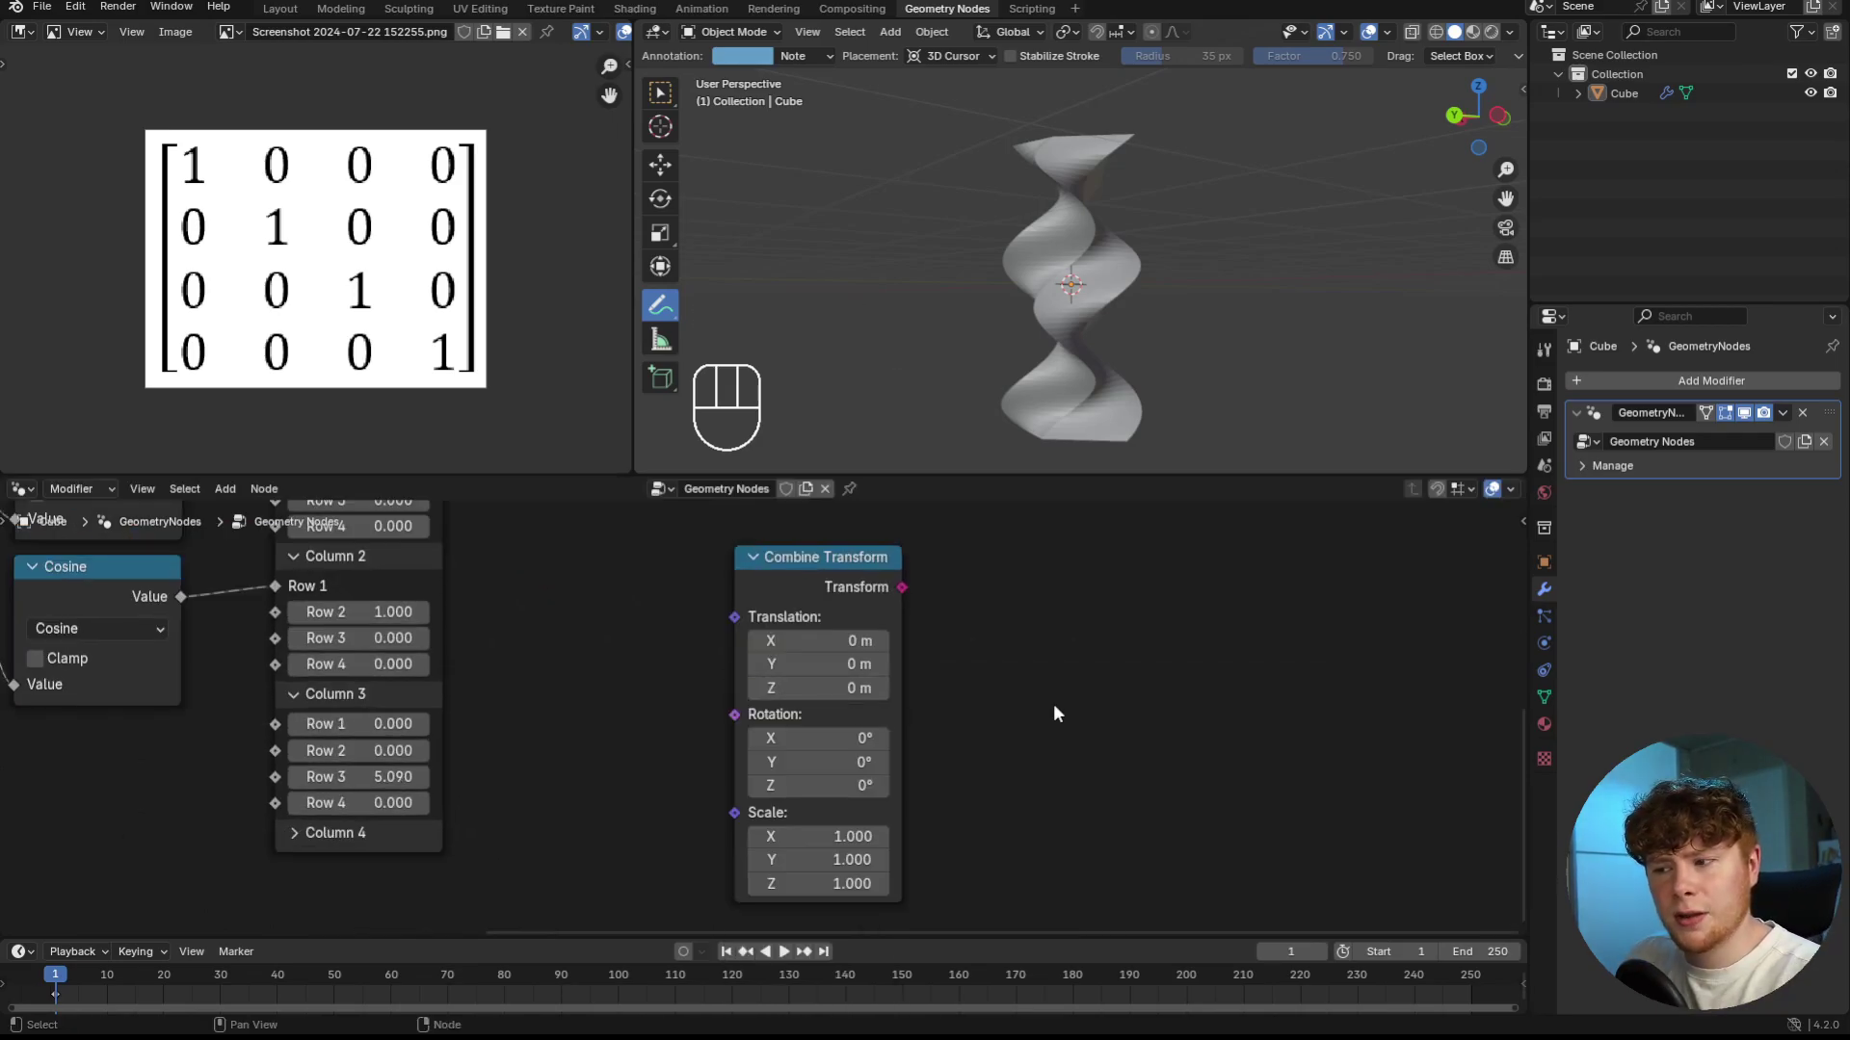
- Add a Transform Geometry node beside Combine Transform via node search
{"action": "left_click", "coordinate": [830, 586]}
{"action": "left_click", "coordinate": [937, 638]}
{"action": "key", "text": "shift+a"}
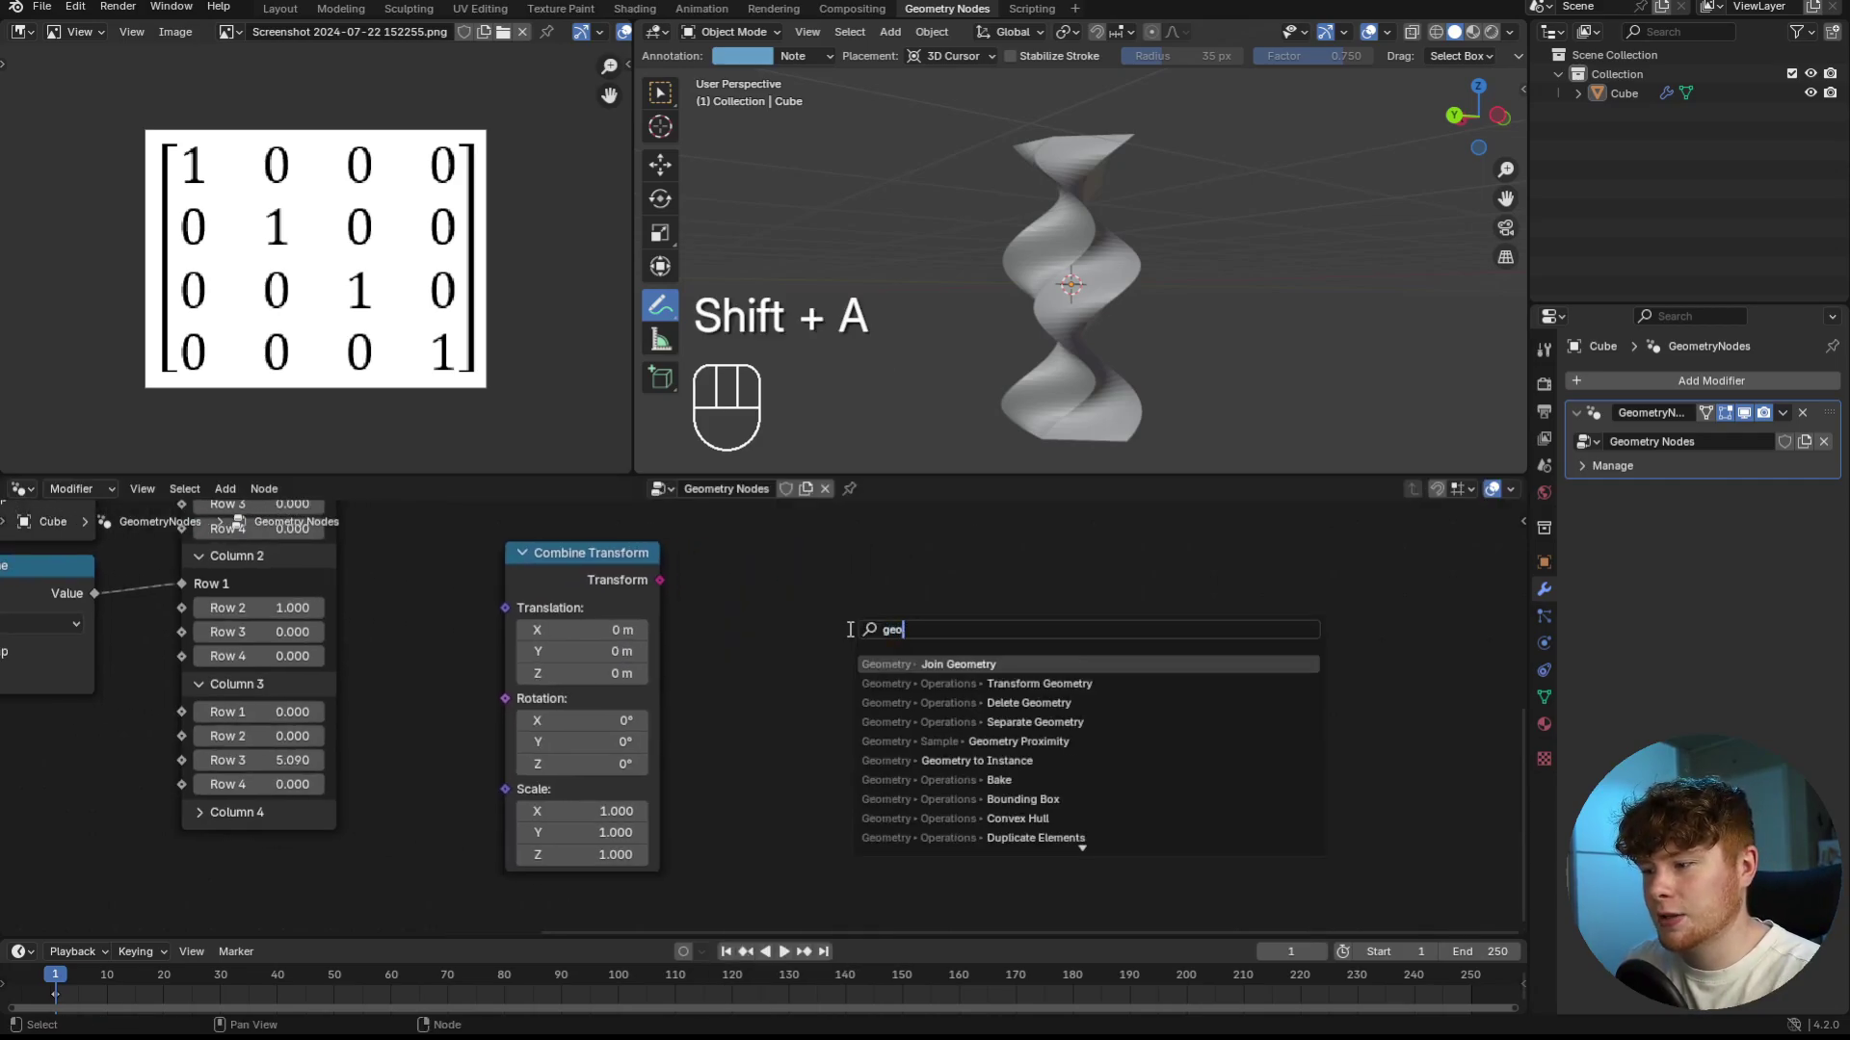
{"action": "key", "text": "BackSpace"}
{"action": "key", "text": "BackSpace"}
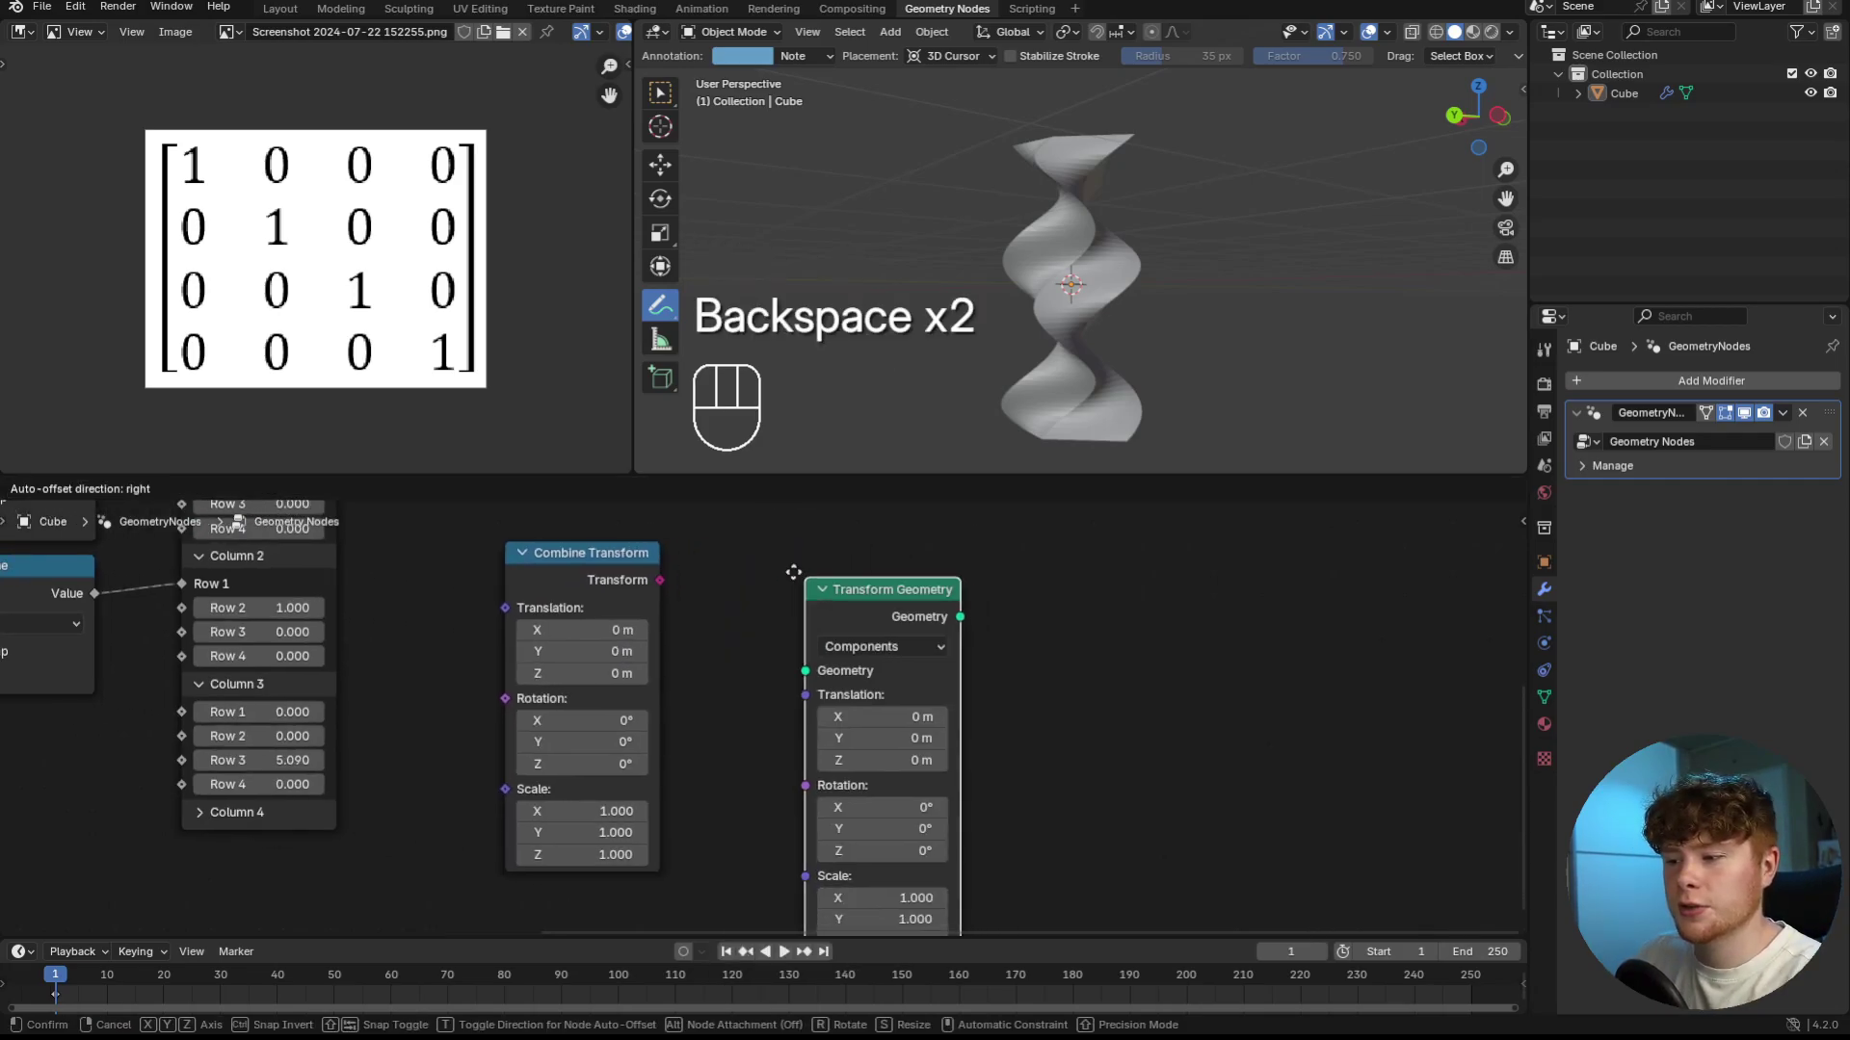
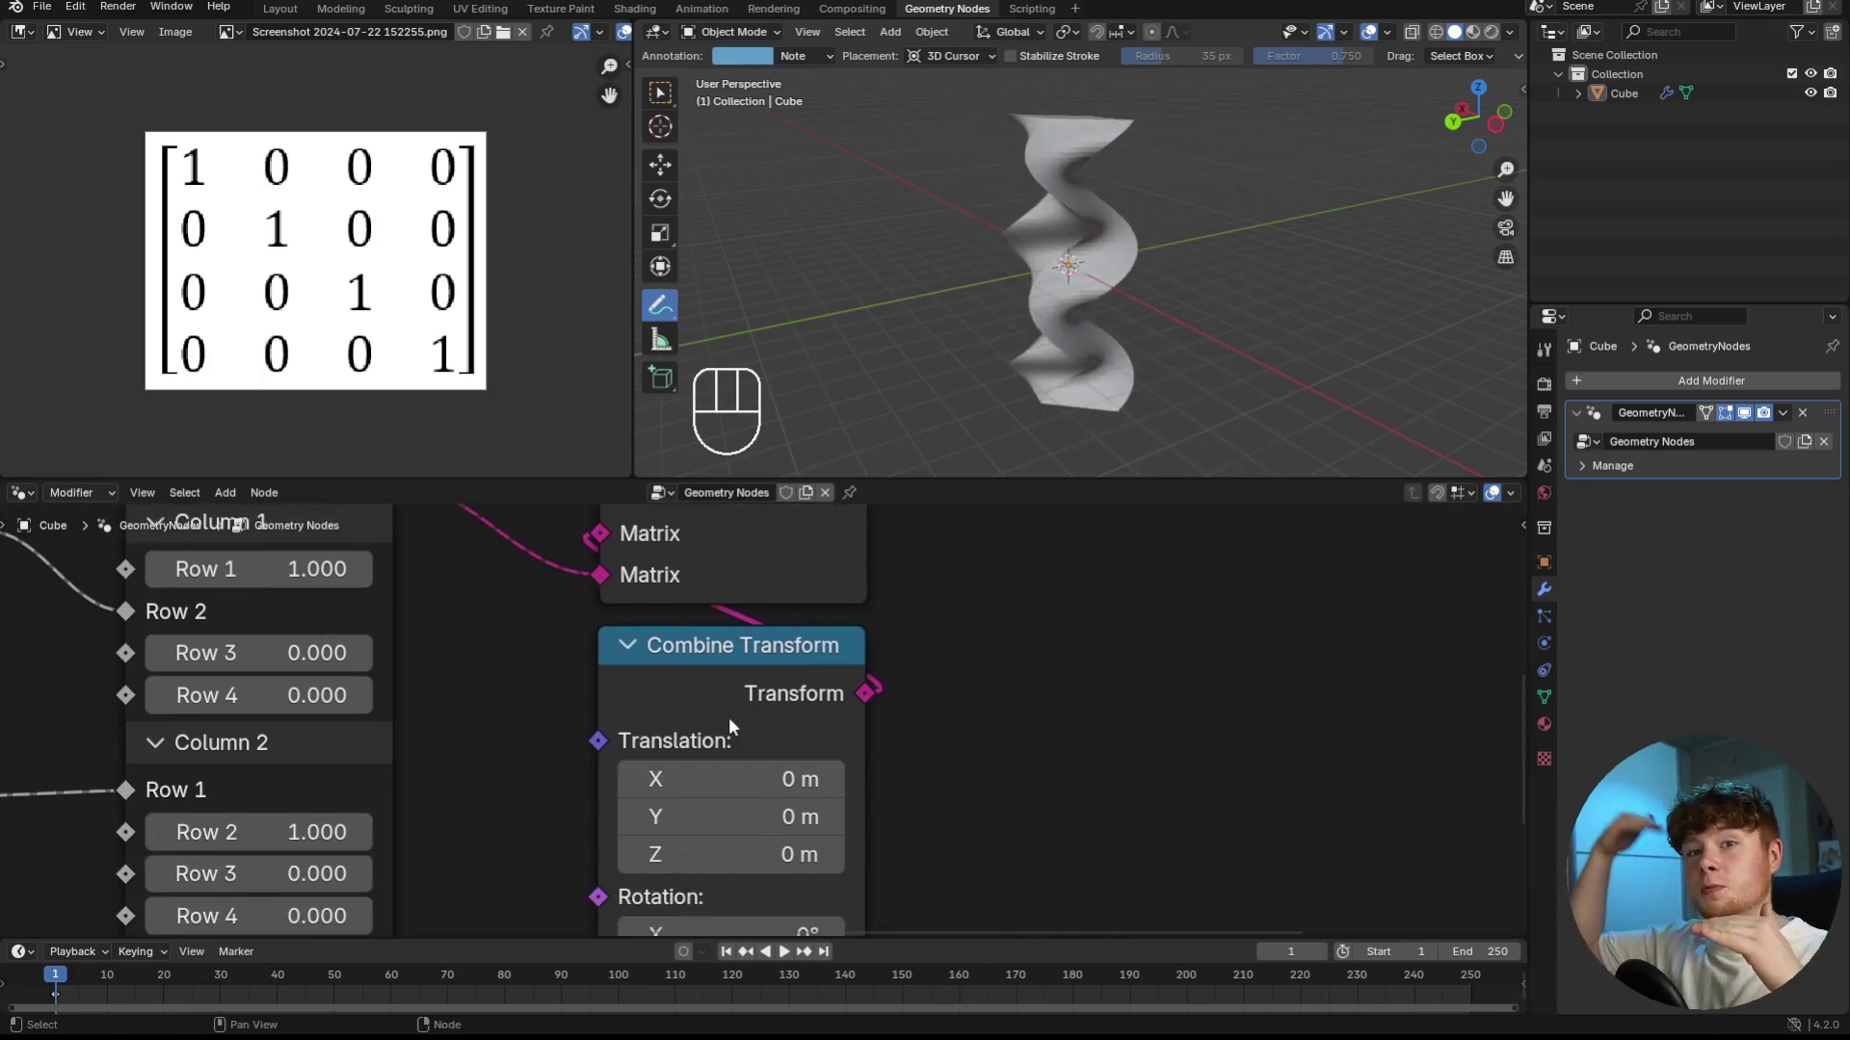
- Pan the node tree to bring Multiply Matrices and Combine Transform into view
{"action": "middle_click", "coordinate": [562, 657]}
{"action": "left_click_drag", "start_coordinate": [703, 705], "coordinate": [734, 694]}
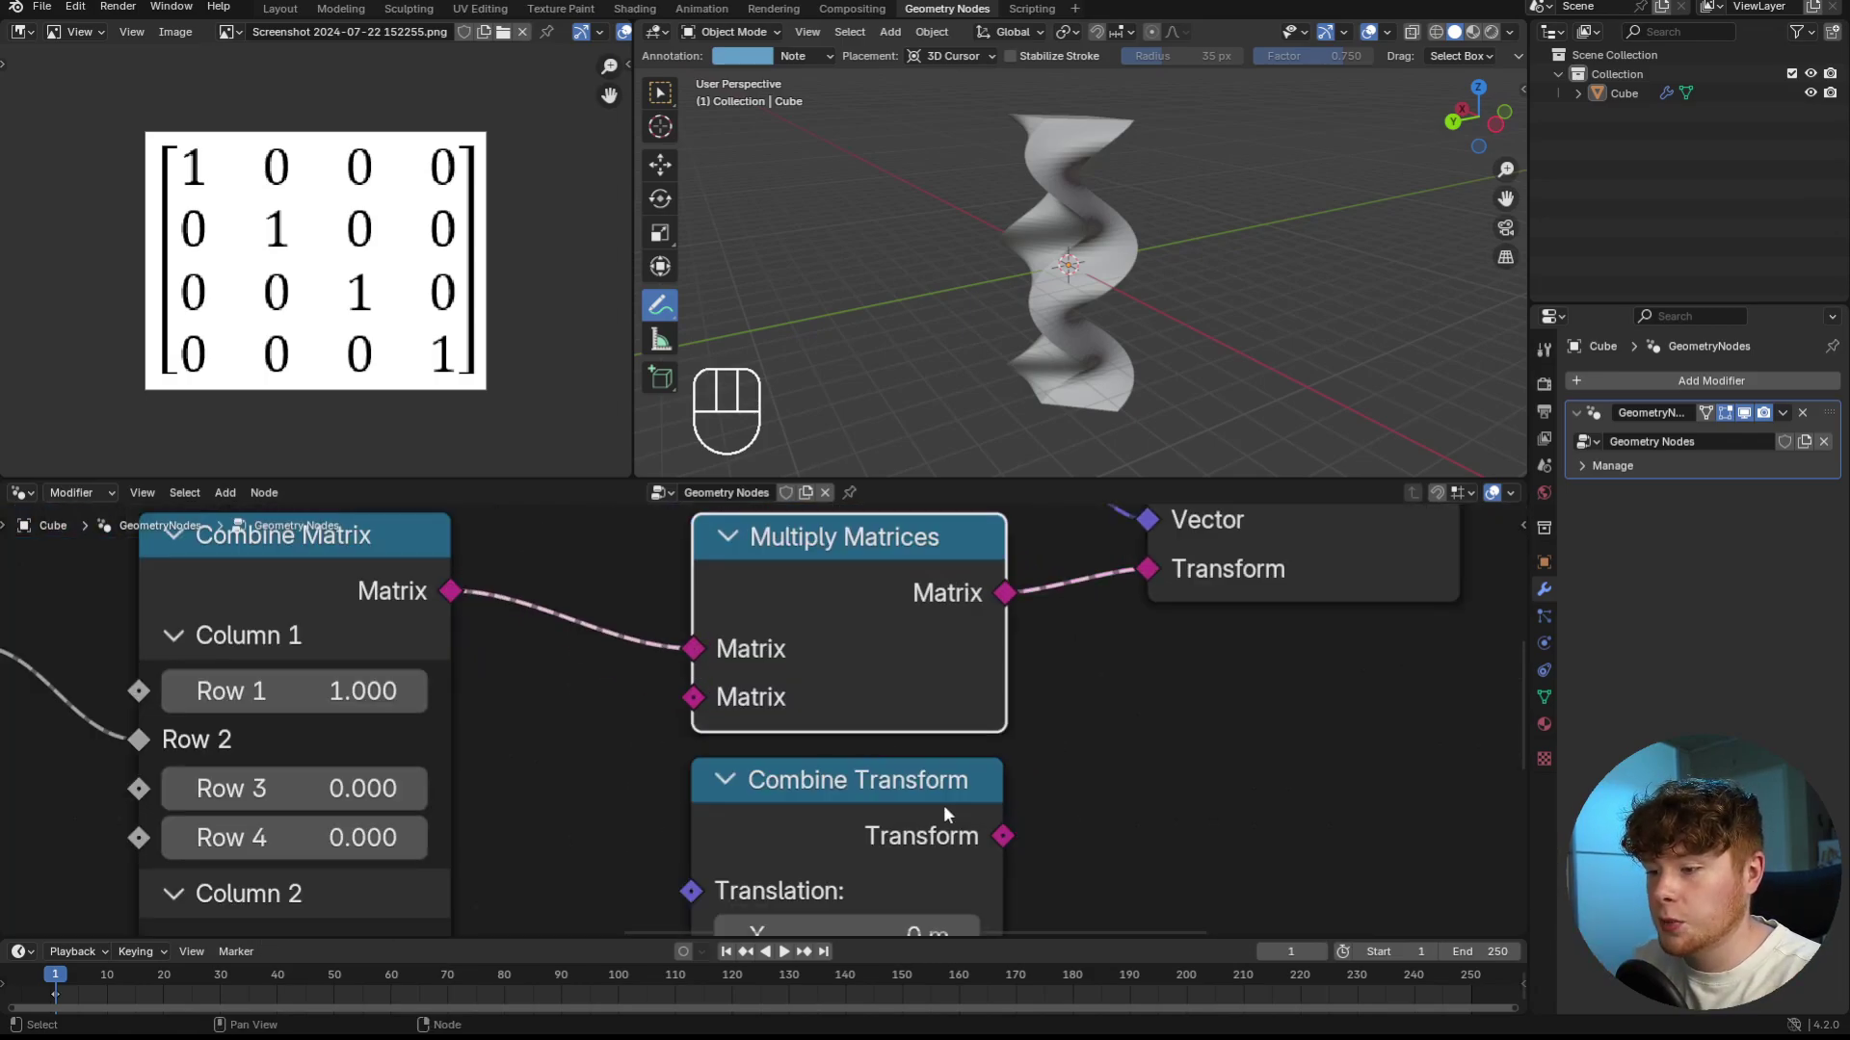
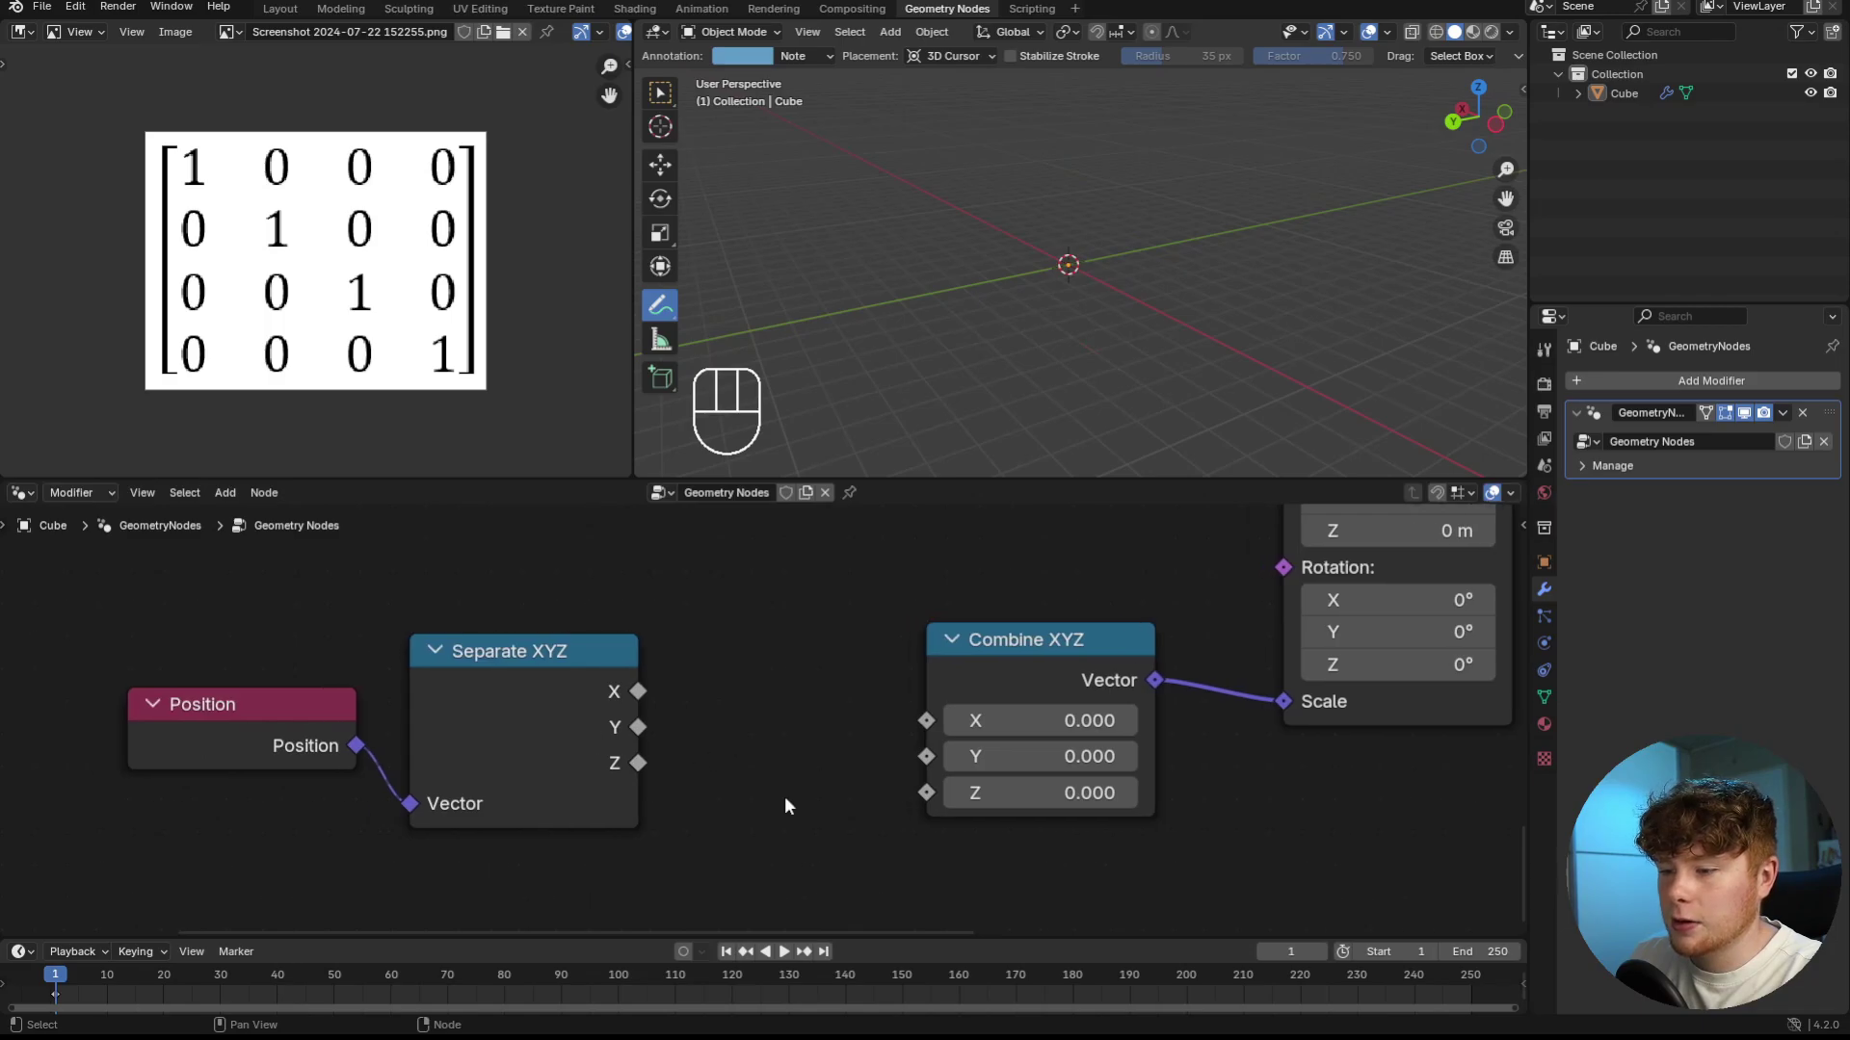
- Drive Combine XYZ X and Y scale from the Separate XYZ Z position, Z scale kept at 1
{"action": "left_click_drag", "start_coordinate": [645, 768], "coordinate": [895, 727]}
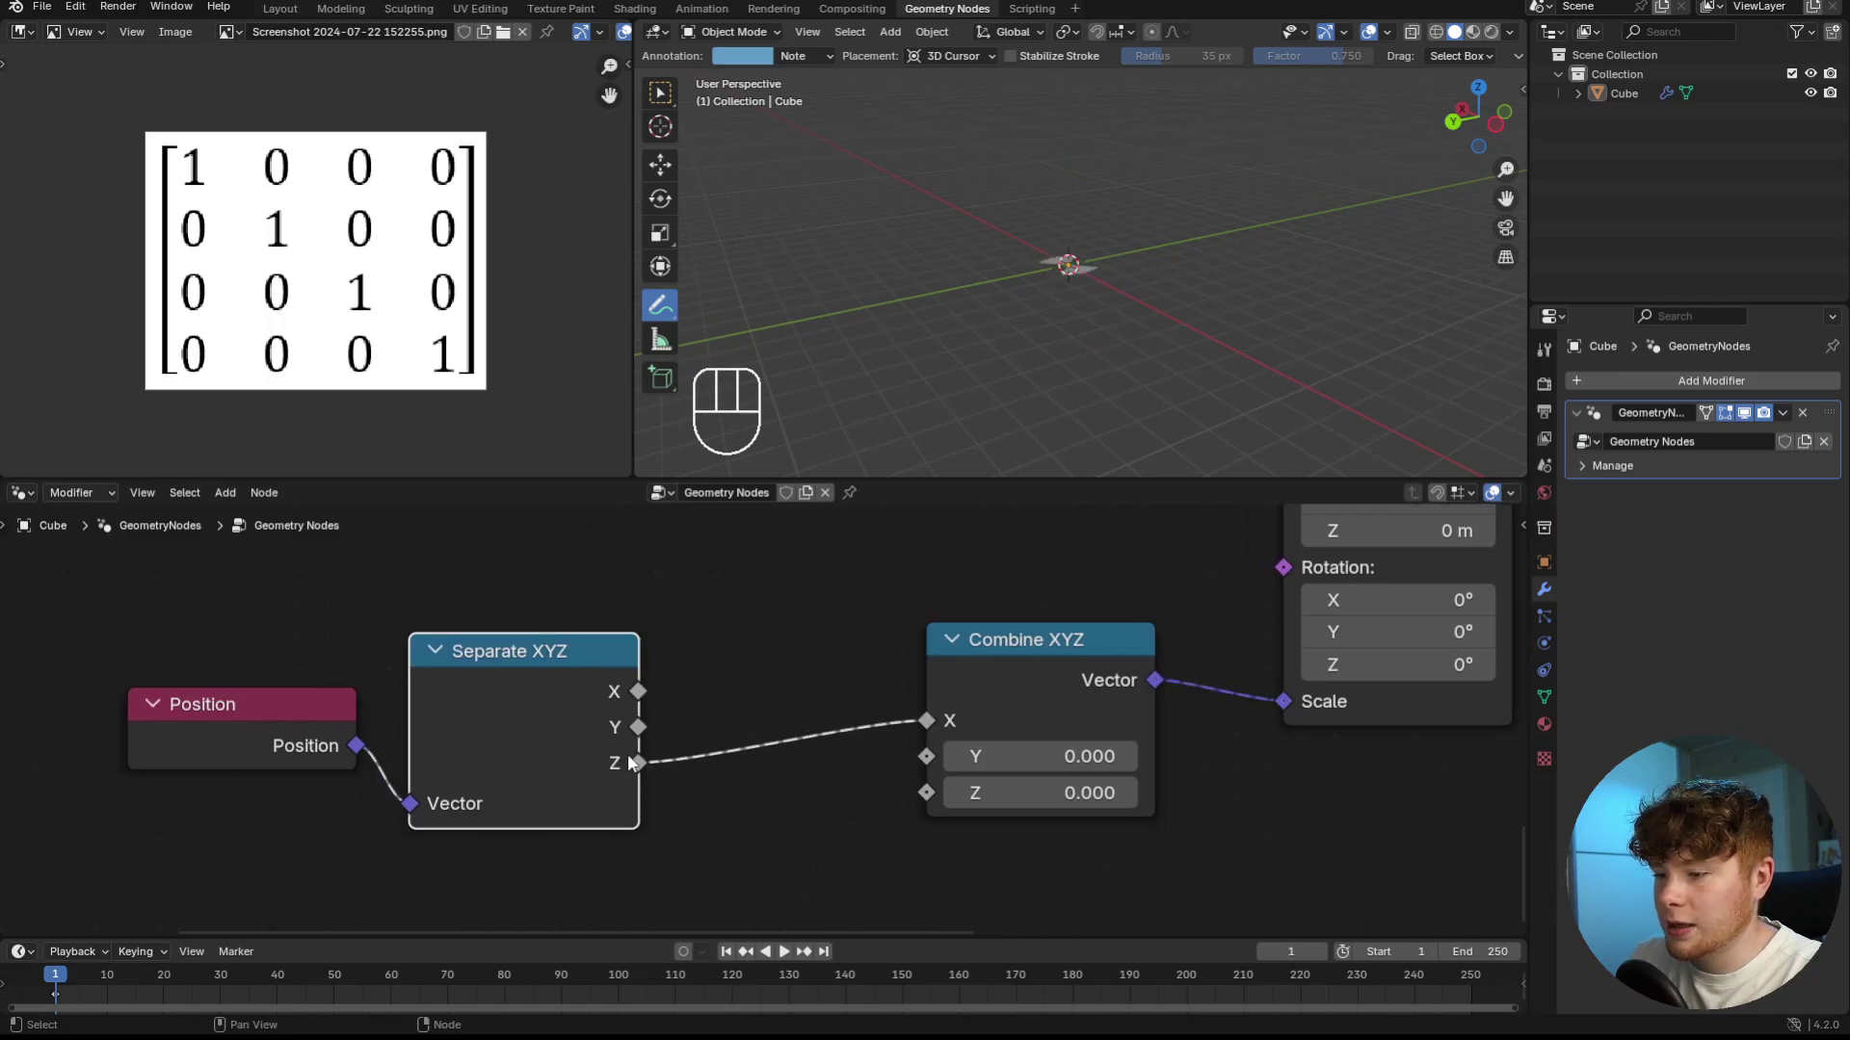
{"action": "left_click_drag", "start_coordinate": [774, 762], "coordinate": [931, 764]}
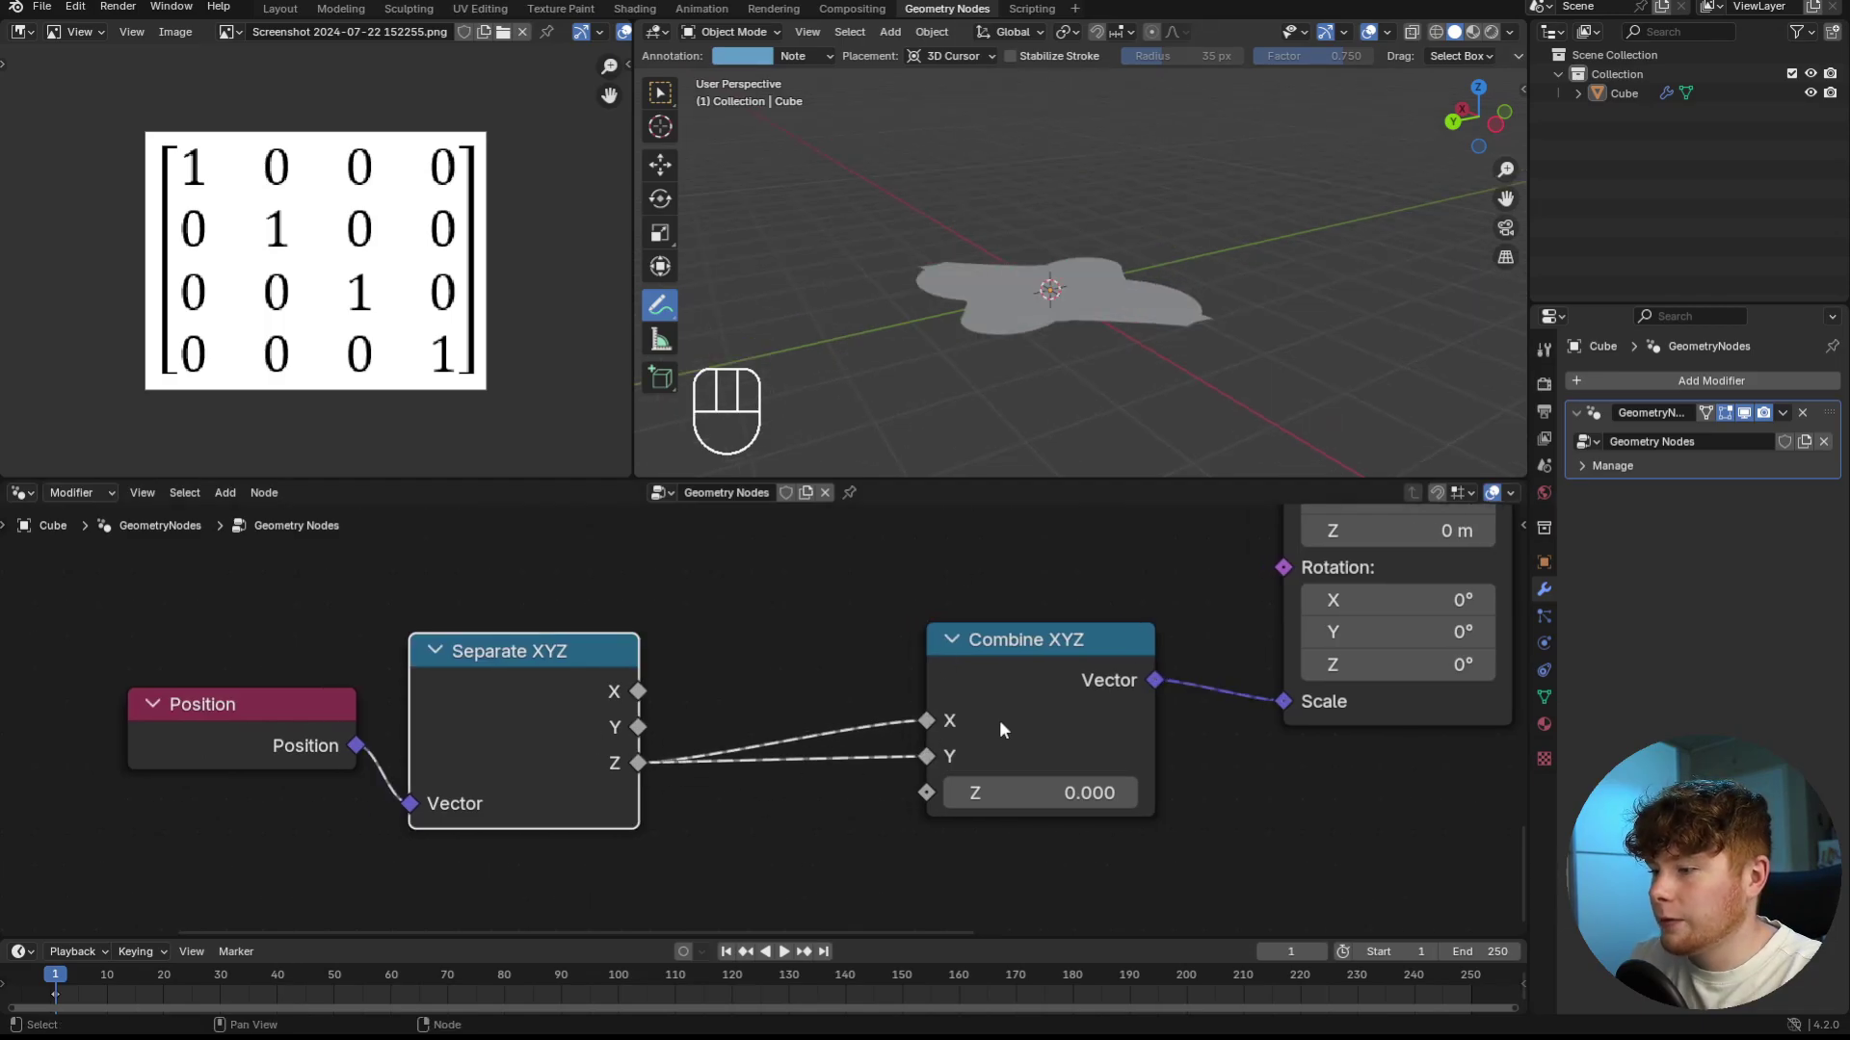
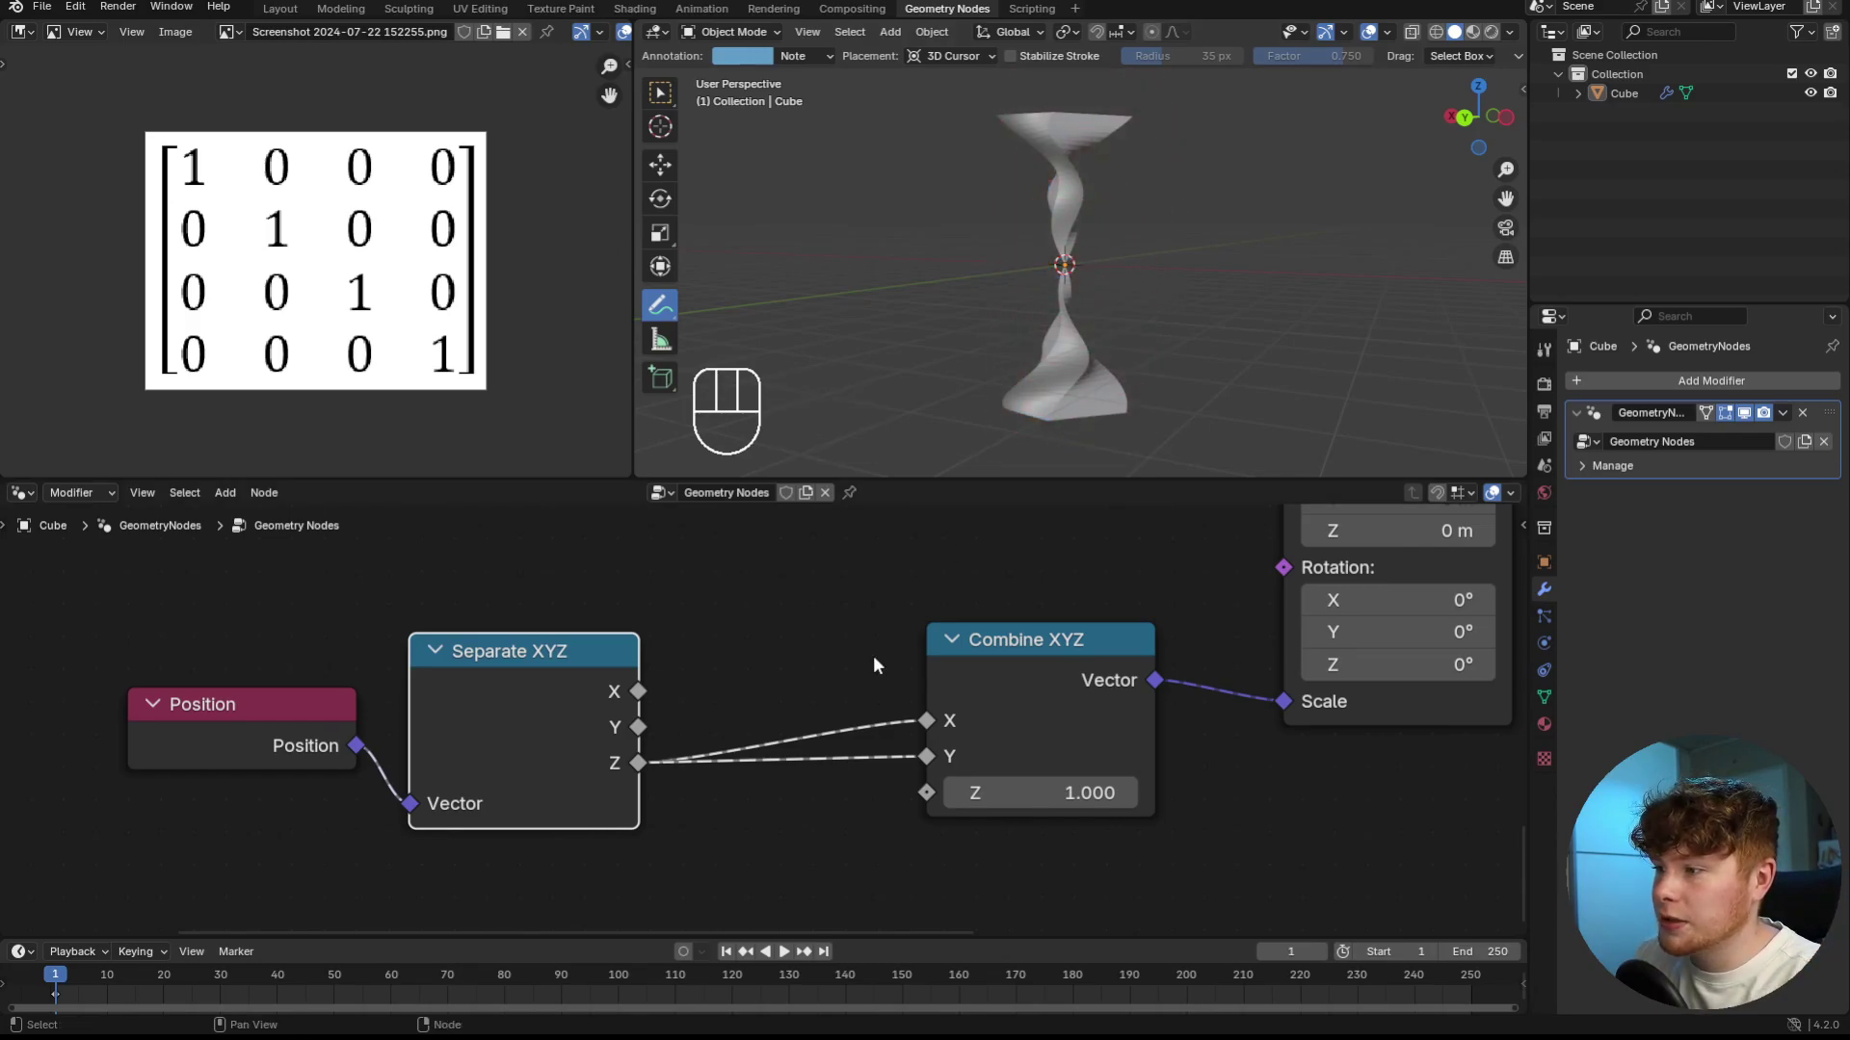
{"action": "left_click_drag", "start_coordinate": [642, 698], "coordinate": [1052, 825]}
- Add an Attribute Statistic node via the Shift+A node search
{"action": "key", "text": "g"}
{"action": "key", "text": "shift+a"}
{"action": "key", "text": "t"}
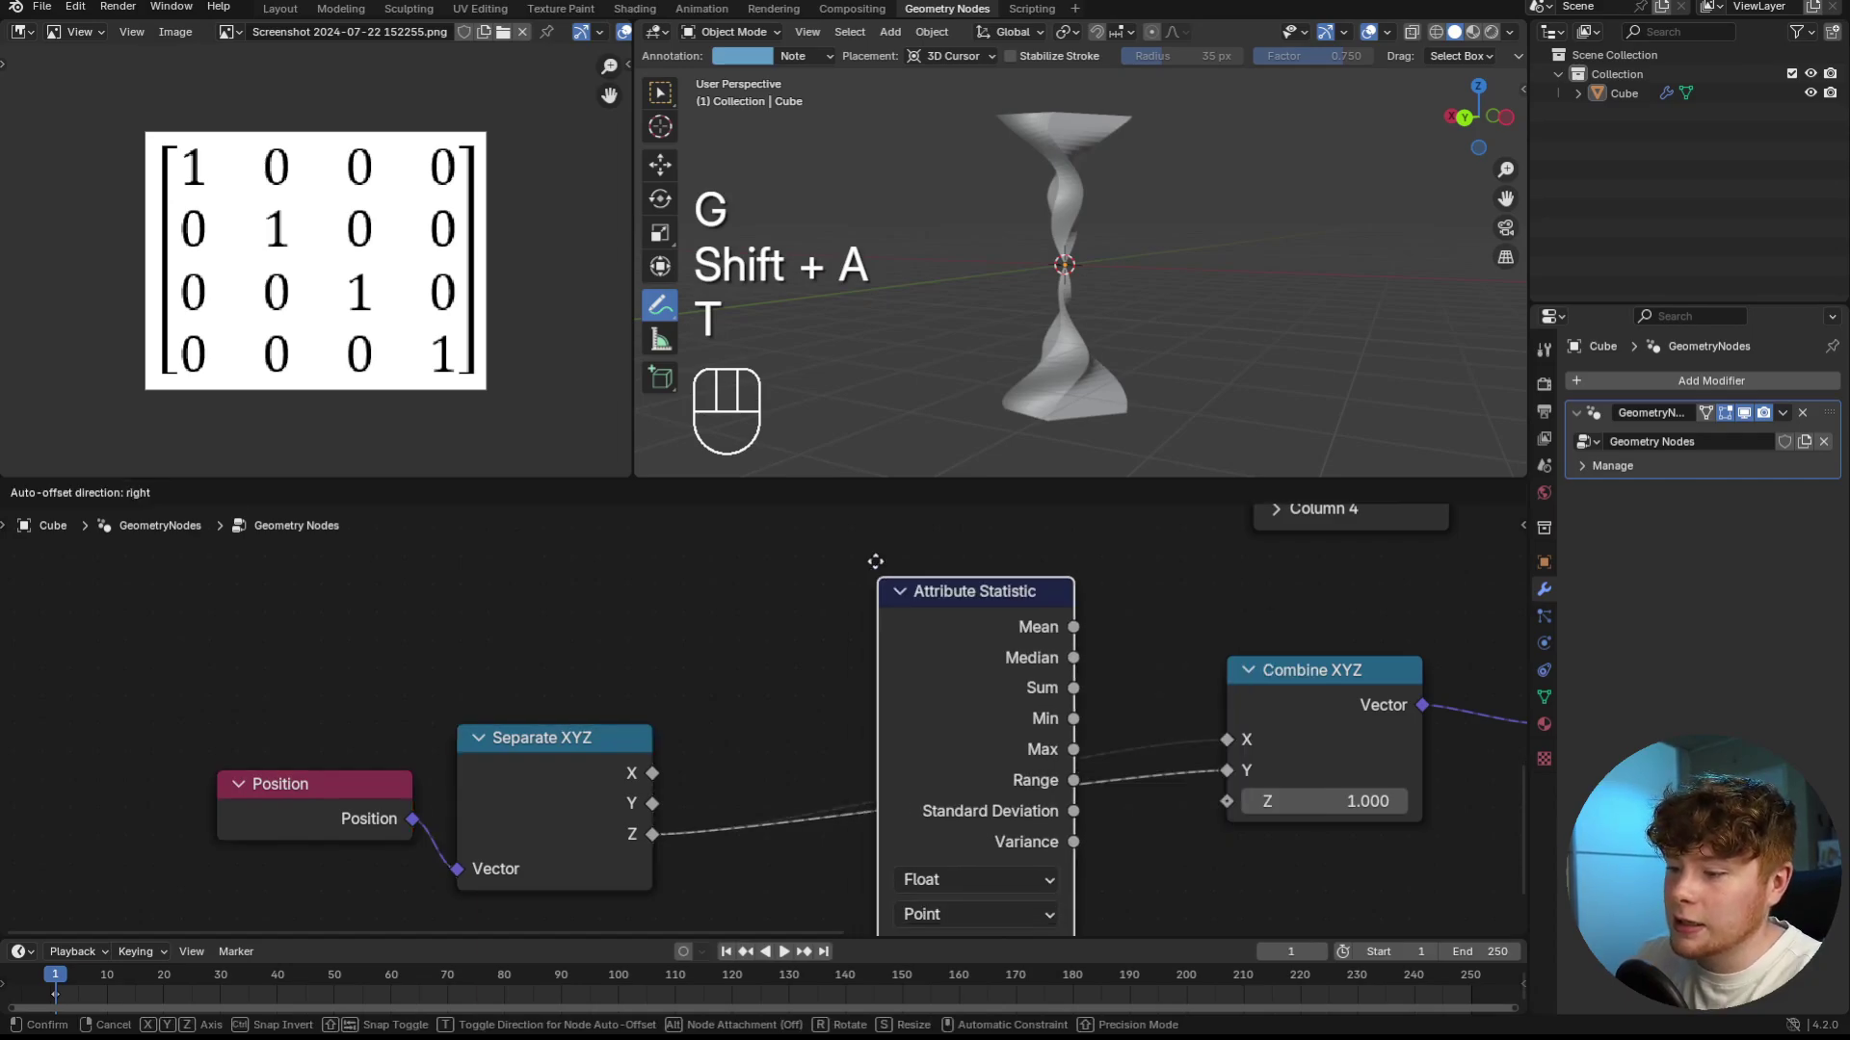
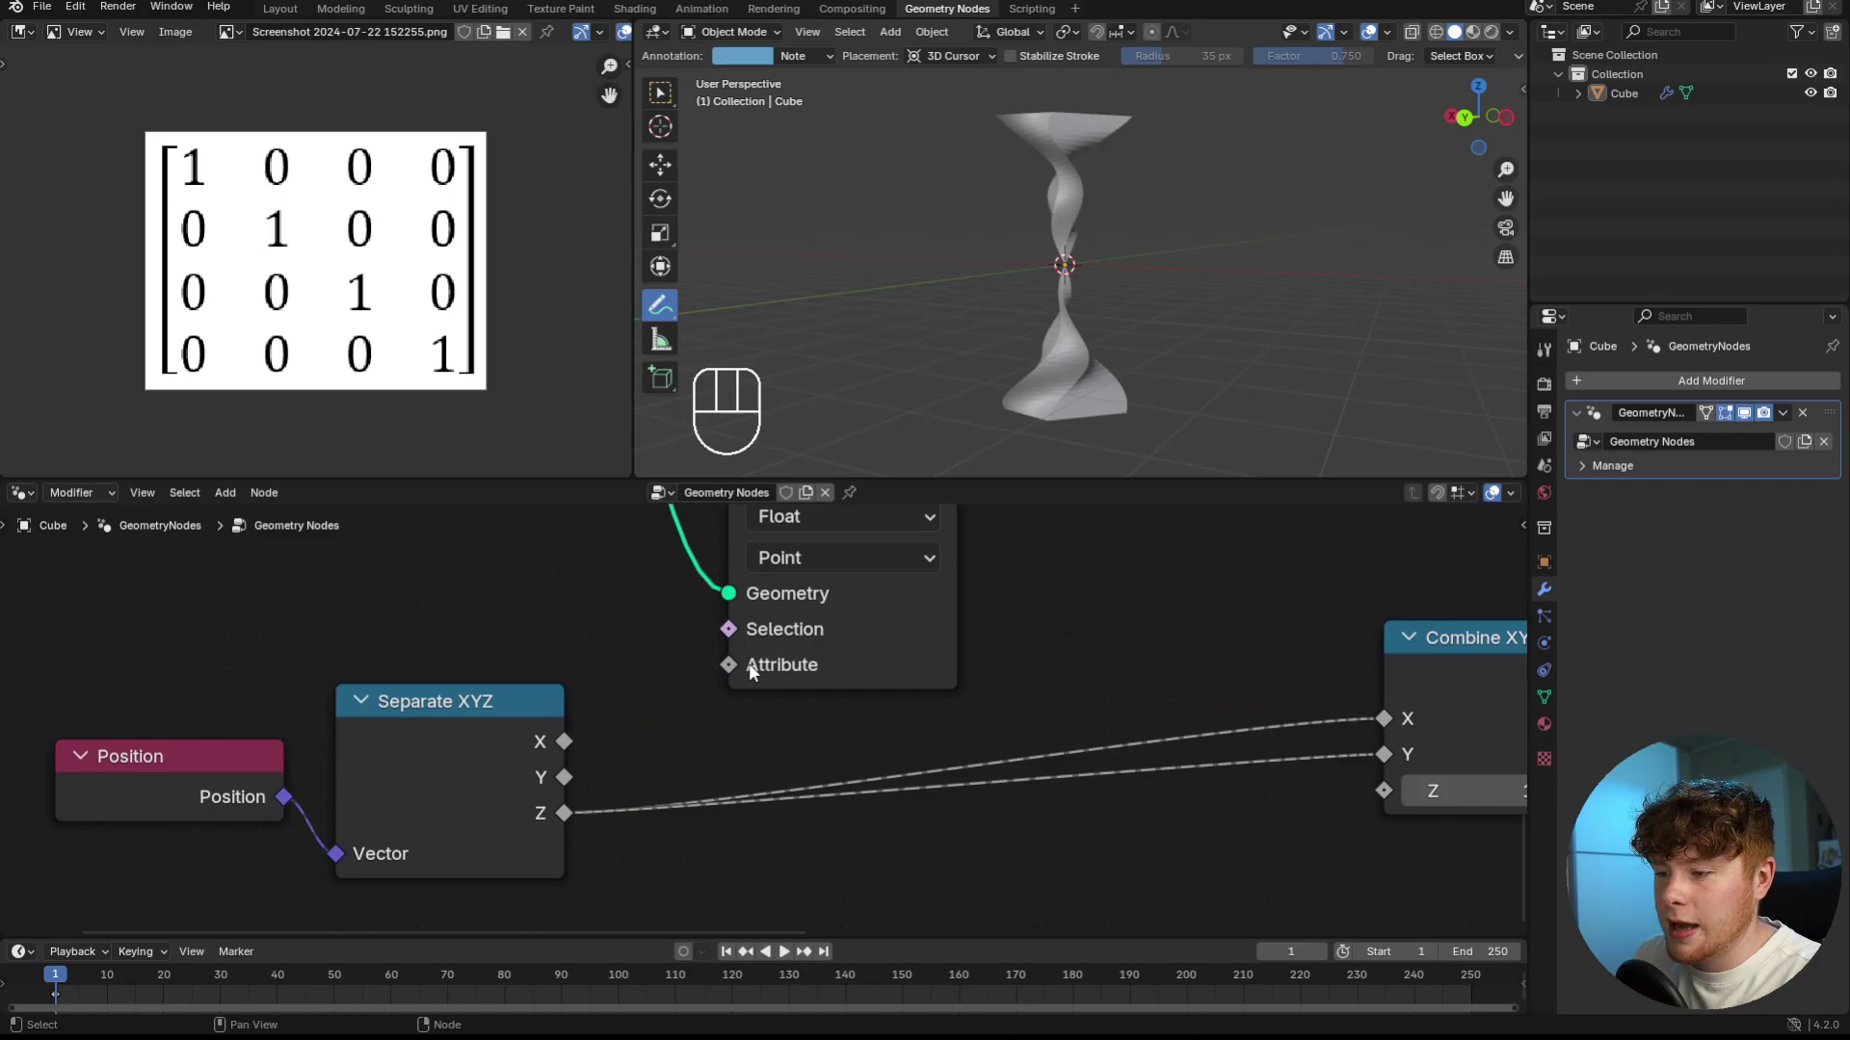
- Feed position Z into the Attribute Statistic attribute and start a reroute across the X/Y links
{"action": "left_click_drag", "start_coordinate": [608, 782], "coordinate": [733, 675]}
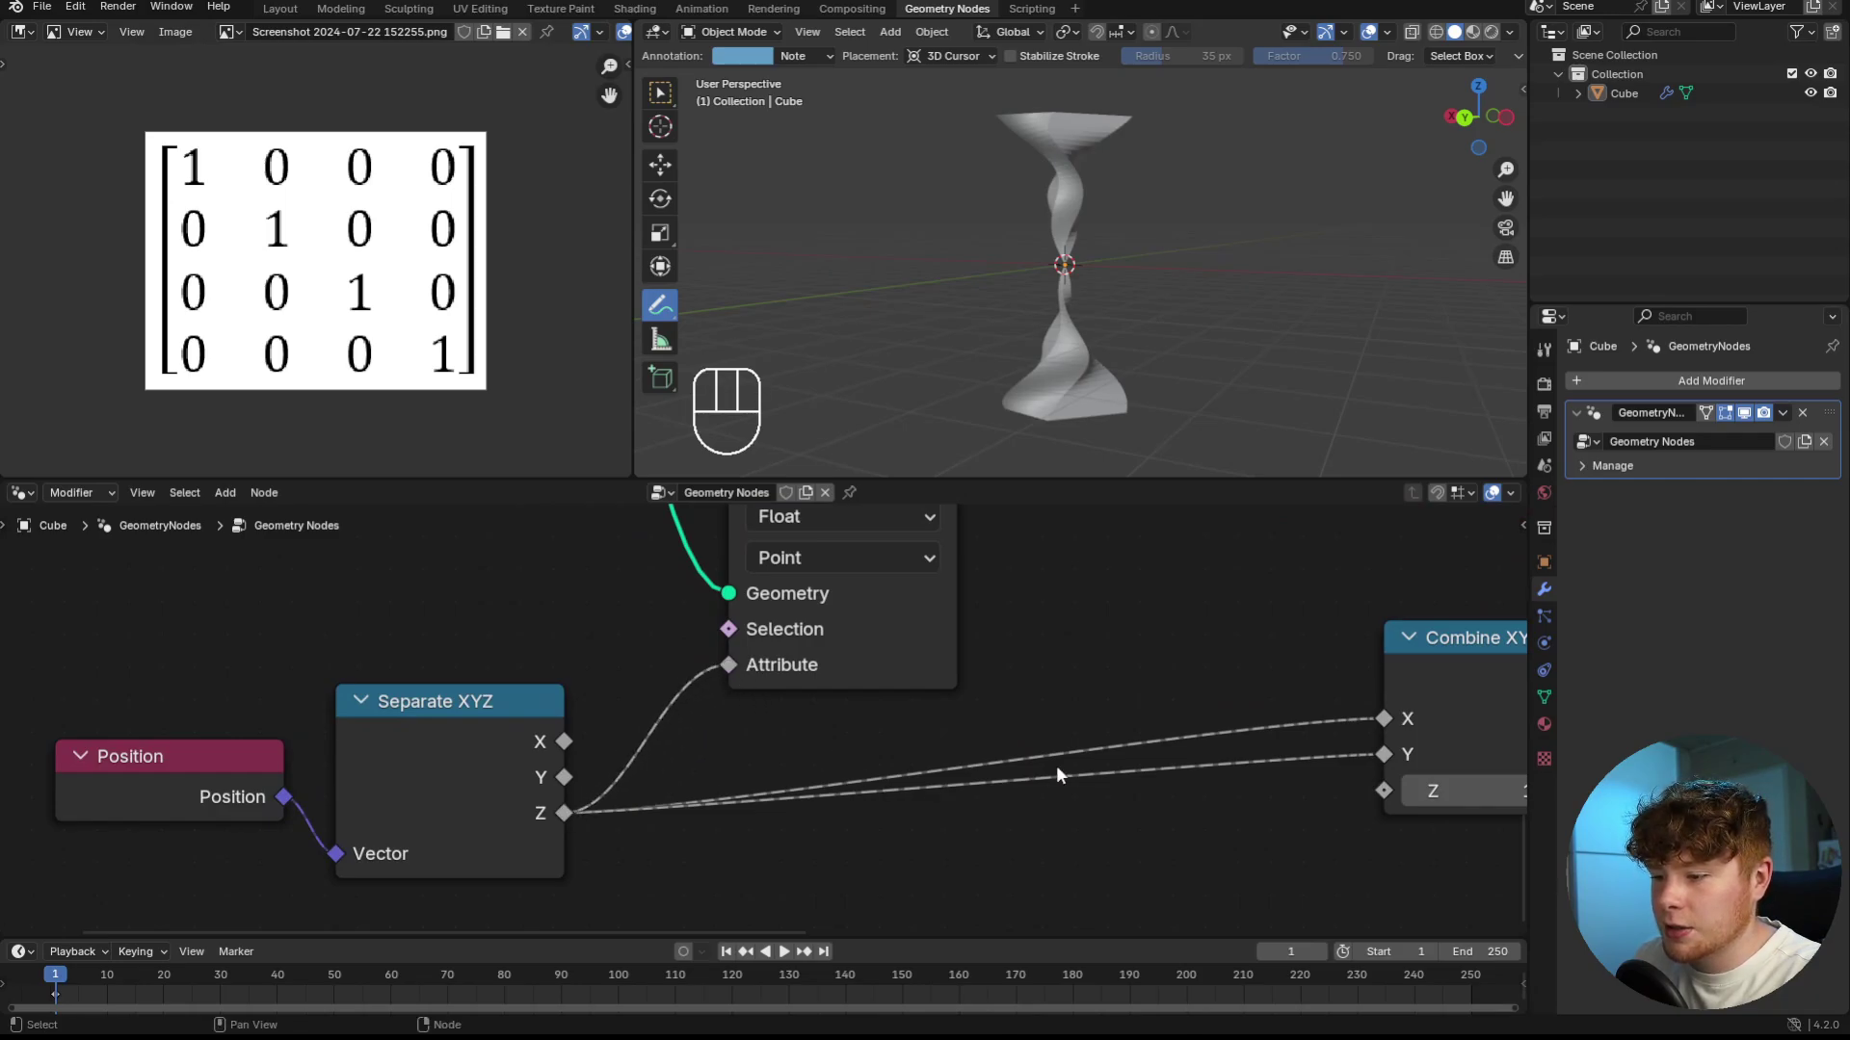
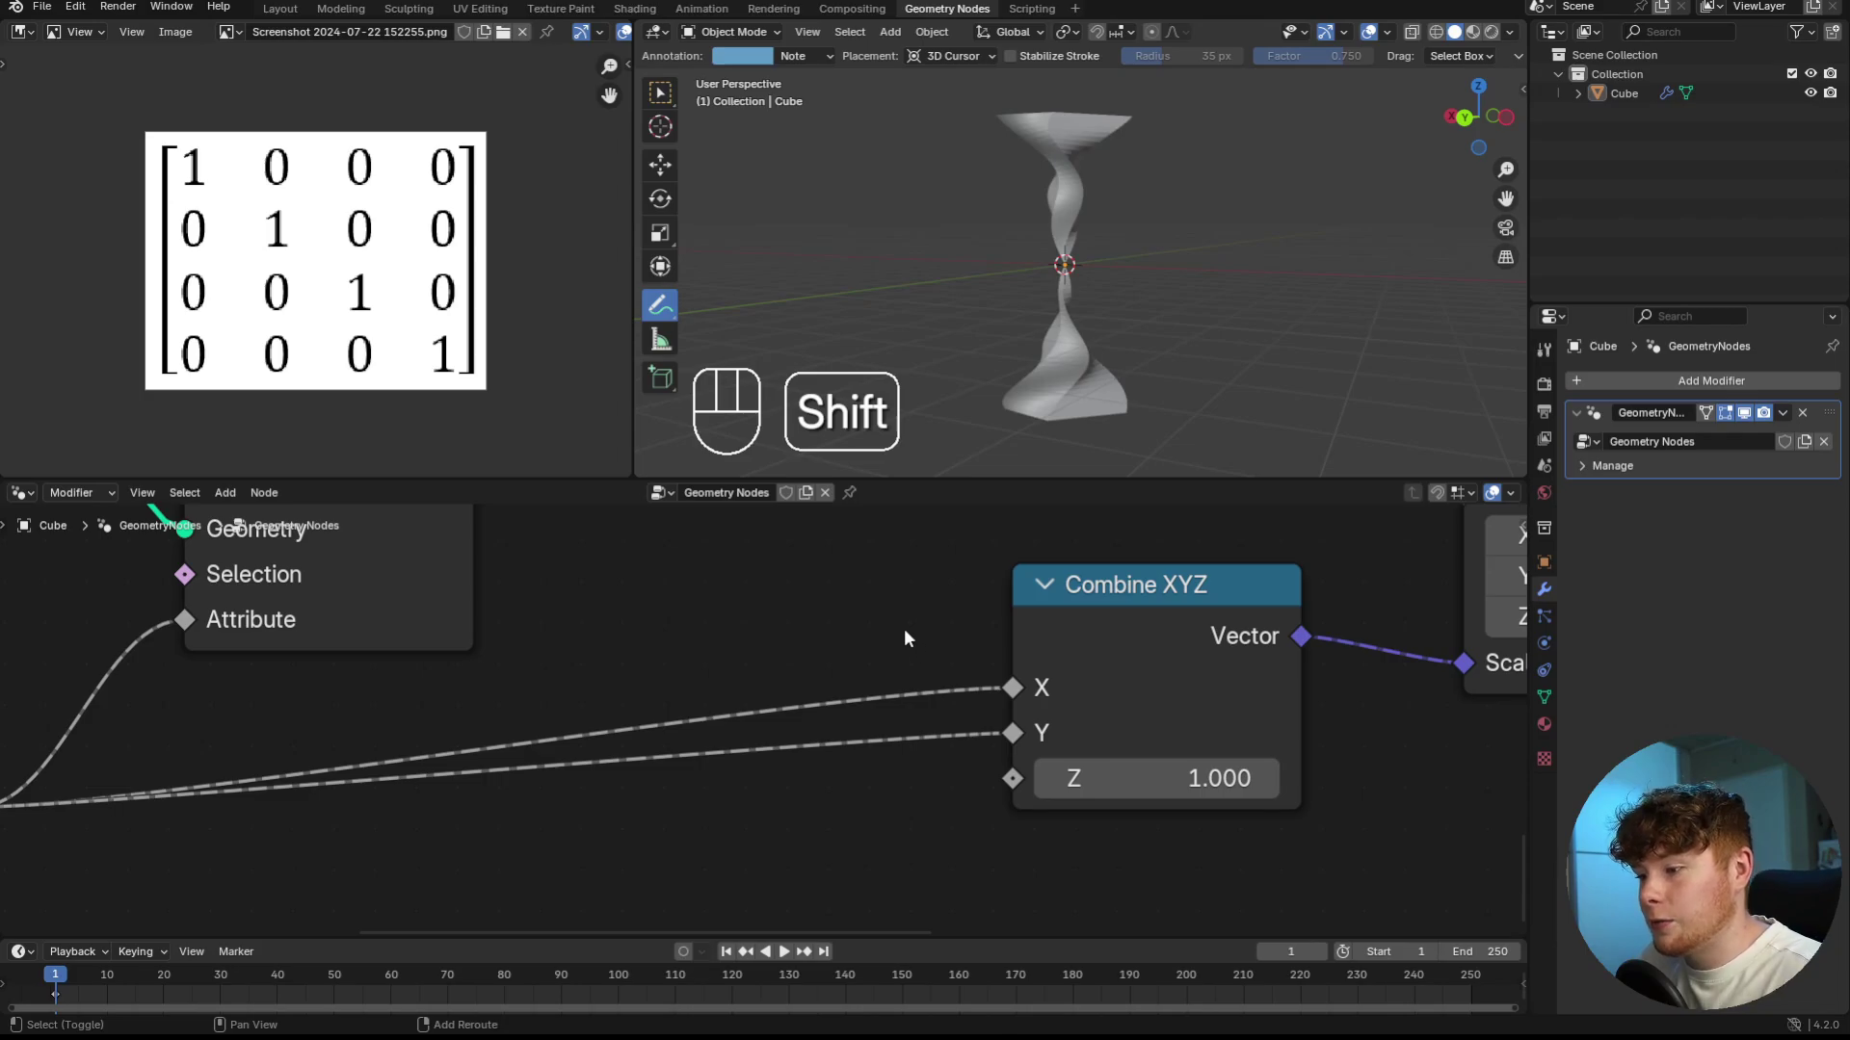
{"action": "left_click", "coordinate": [913, 636]}
- Join the X and Y scale links in one reroute and insert a Map Range node on the Z link
{"action": "left_click_drag", "start_coordinate": [866, 648], "coordinate": [954, 749]}
{"action": "key", "text": "g"}
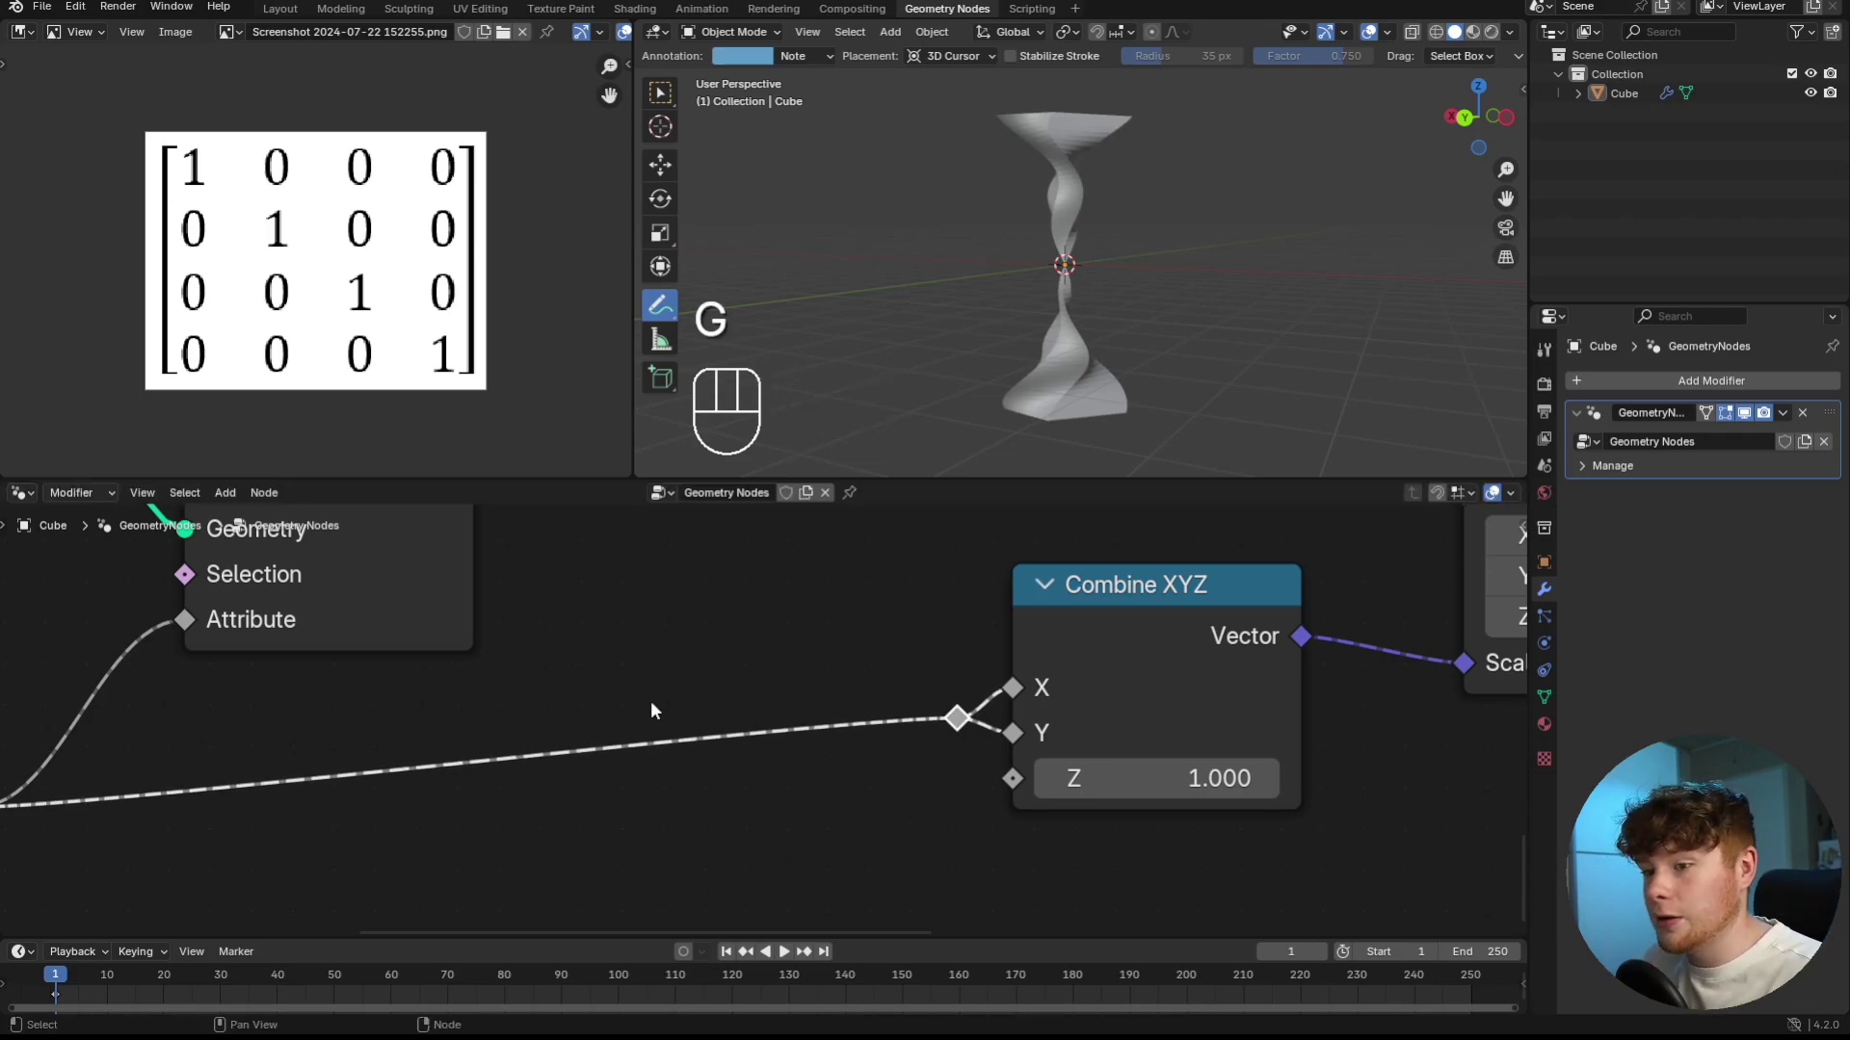
{"action": "key", "text": "shift+a"}
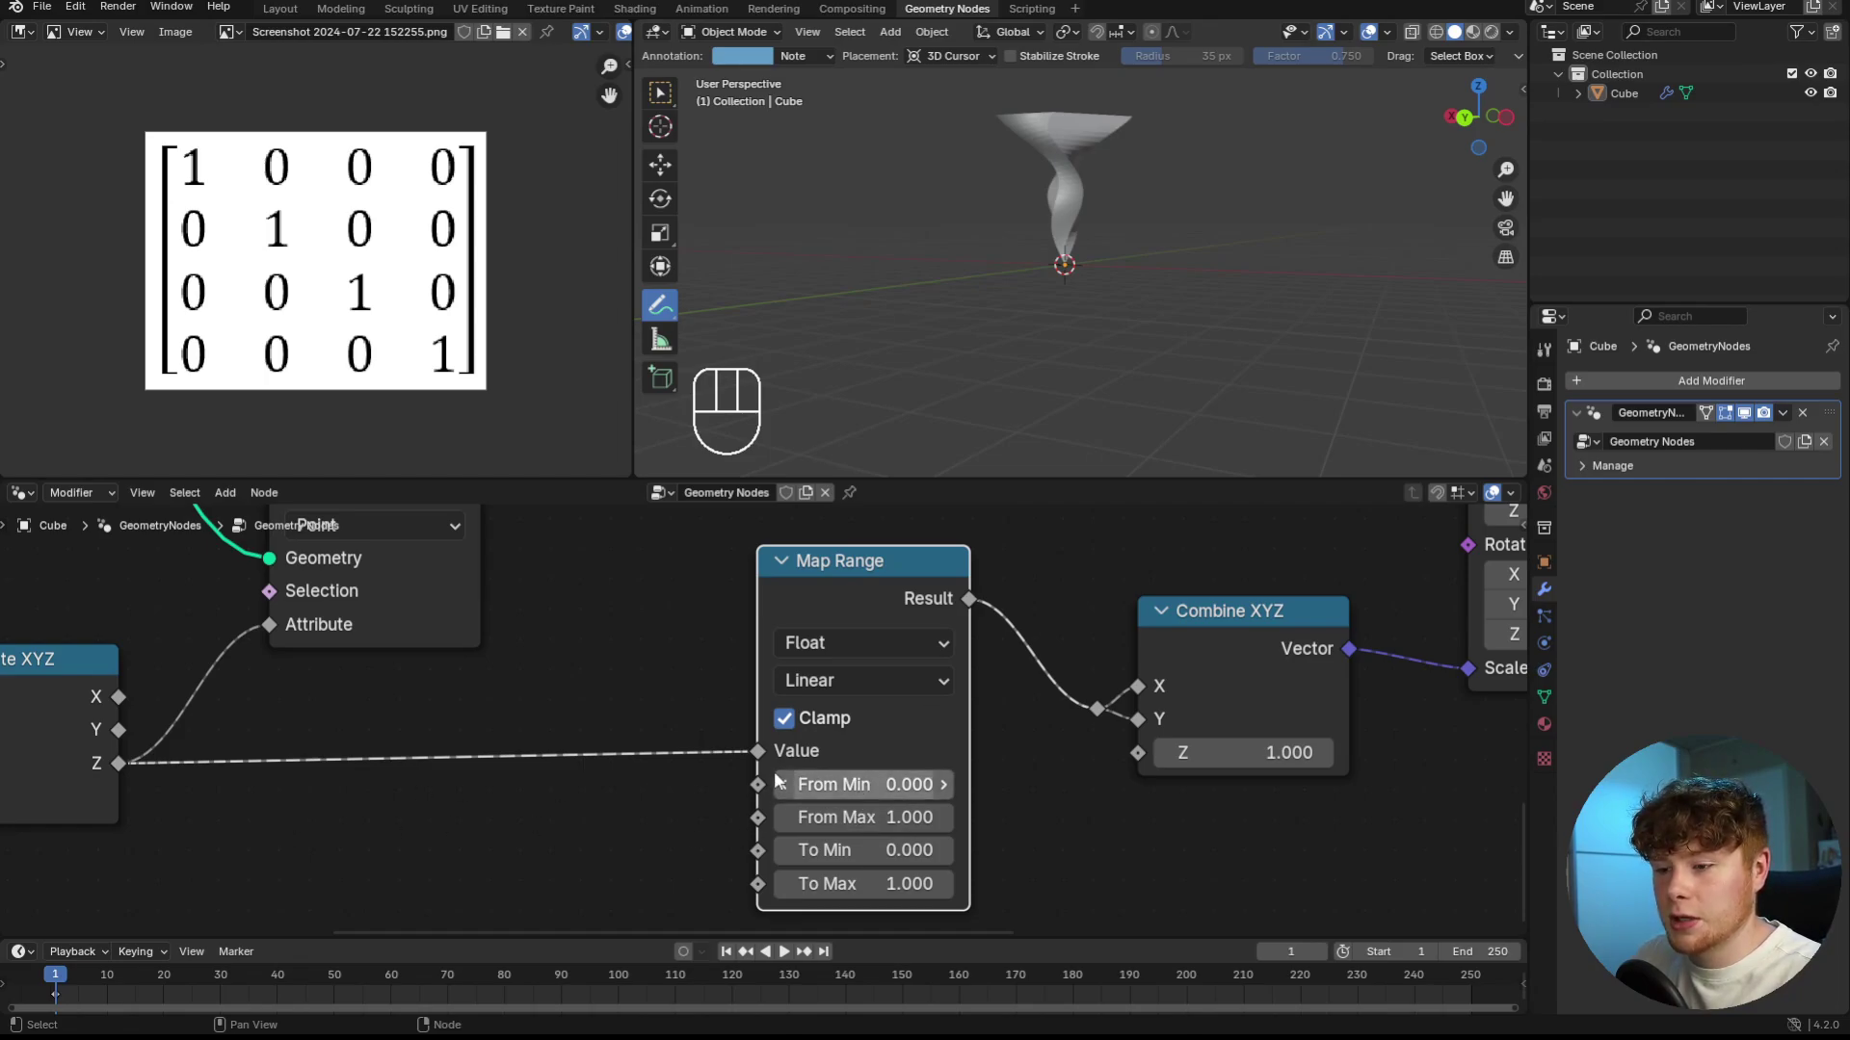
- Drive Map Range From Min and From Max from the Attribute Statistic Min and Max
{"action": "middle_click", "coordinate": [617, 612]}
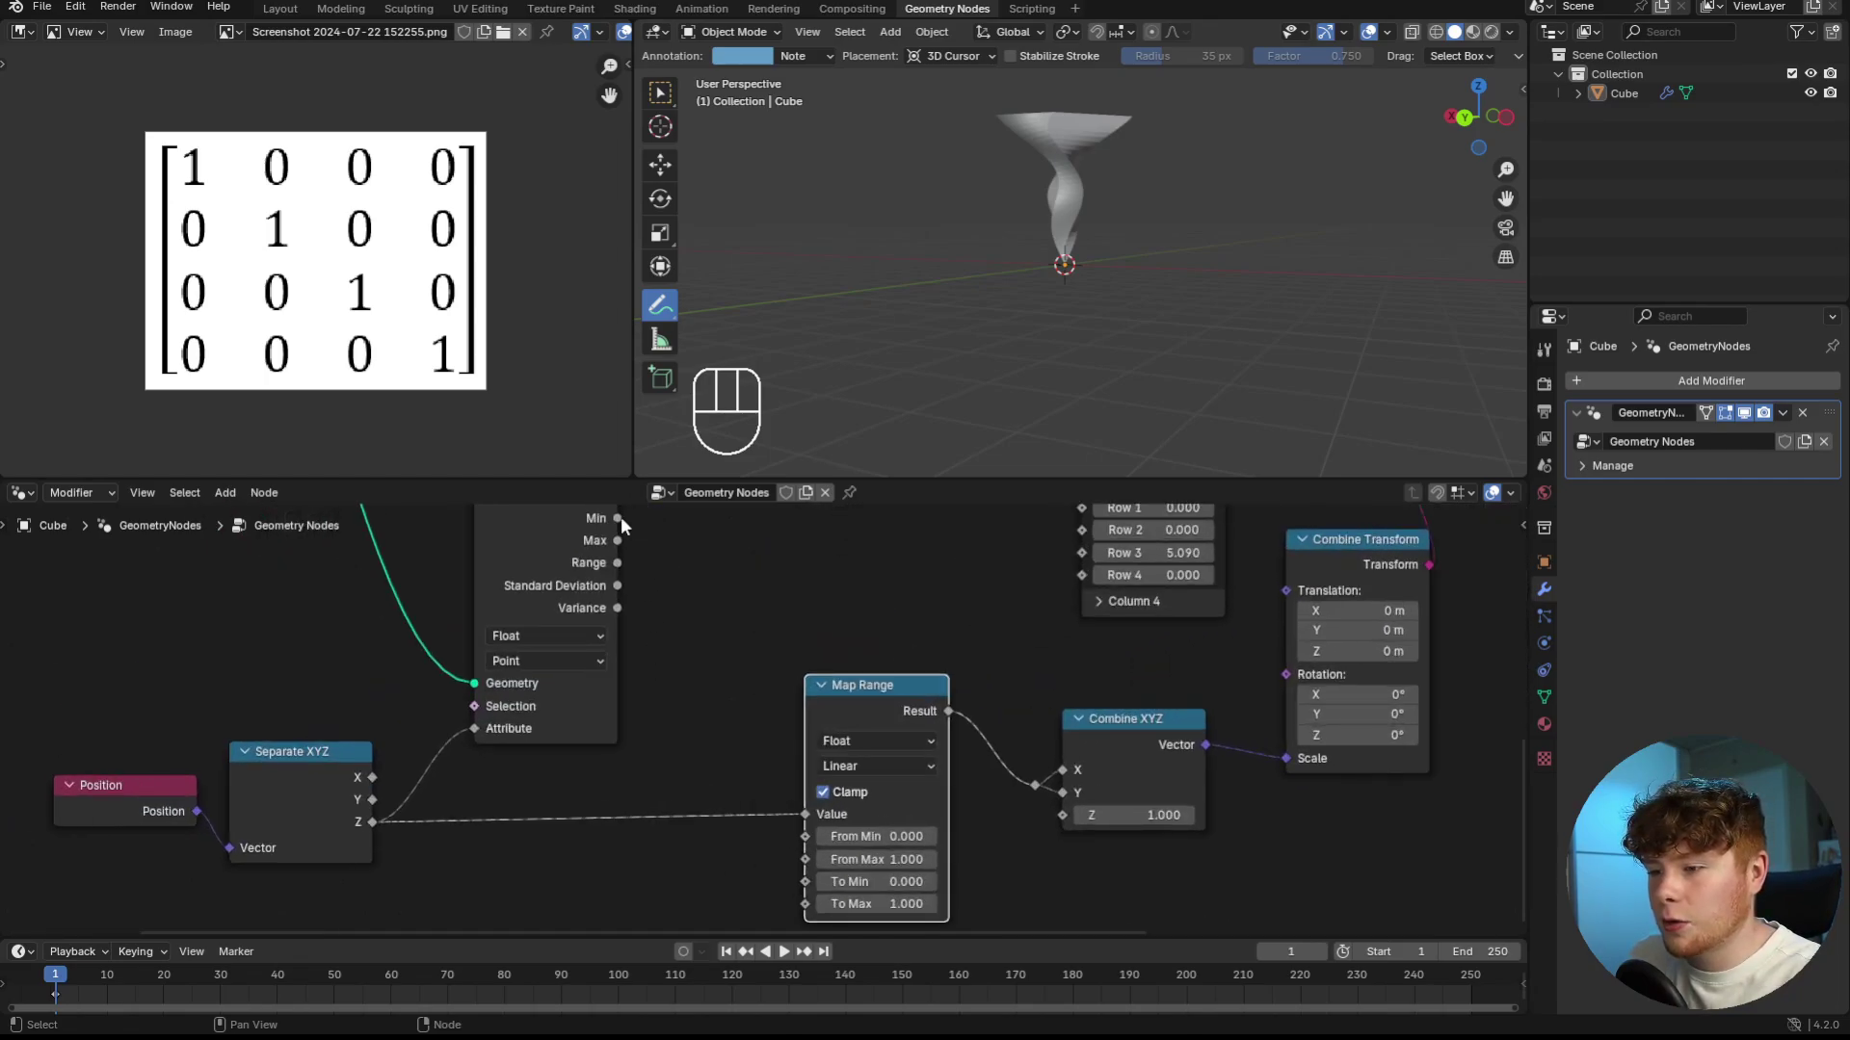
{"action": "left_click", "coordinate": [622, 523]}
{"action": "left_click_drag", "start_coordinate": [707, 530], "coordinate": [800, 841]}
{"action": "left_click_drag", "start_coordinate": [625, 543], "coordinate": [805, 865]}
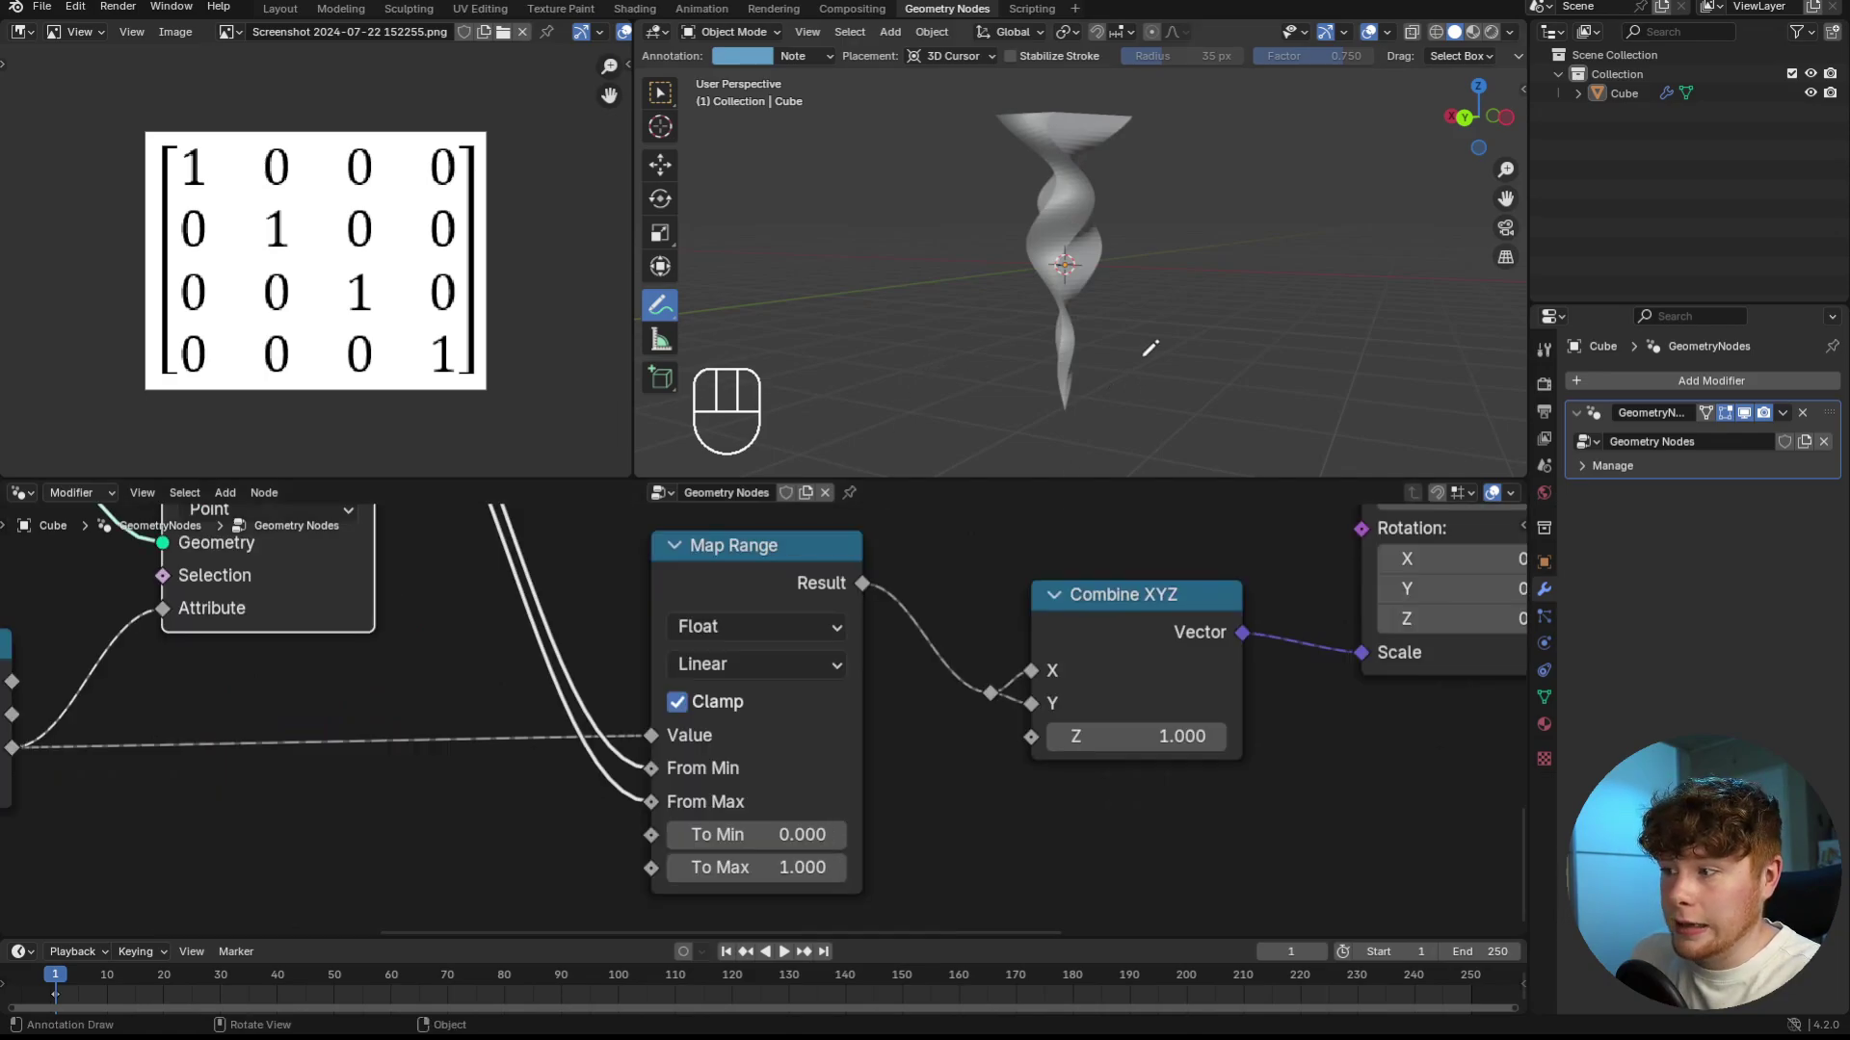
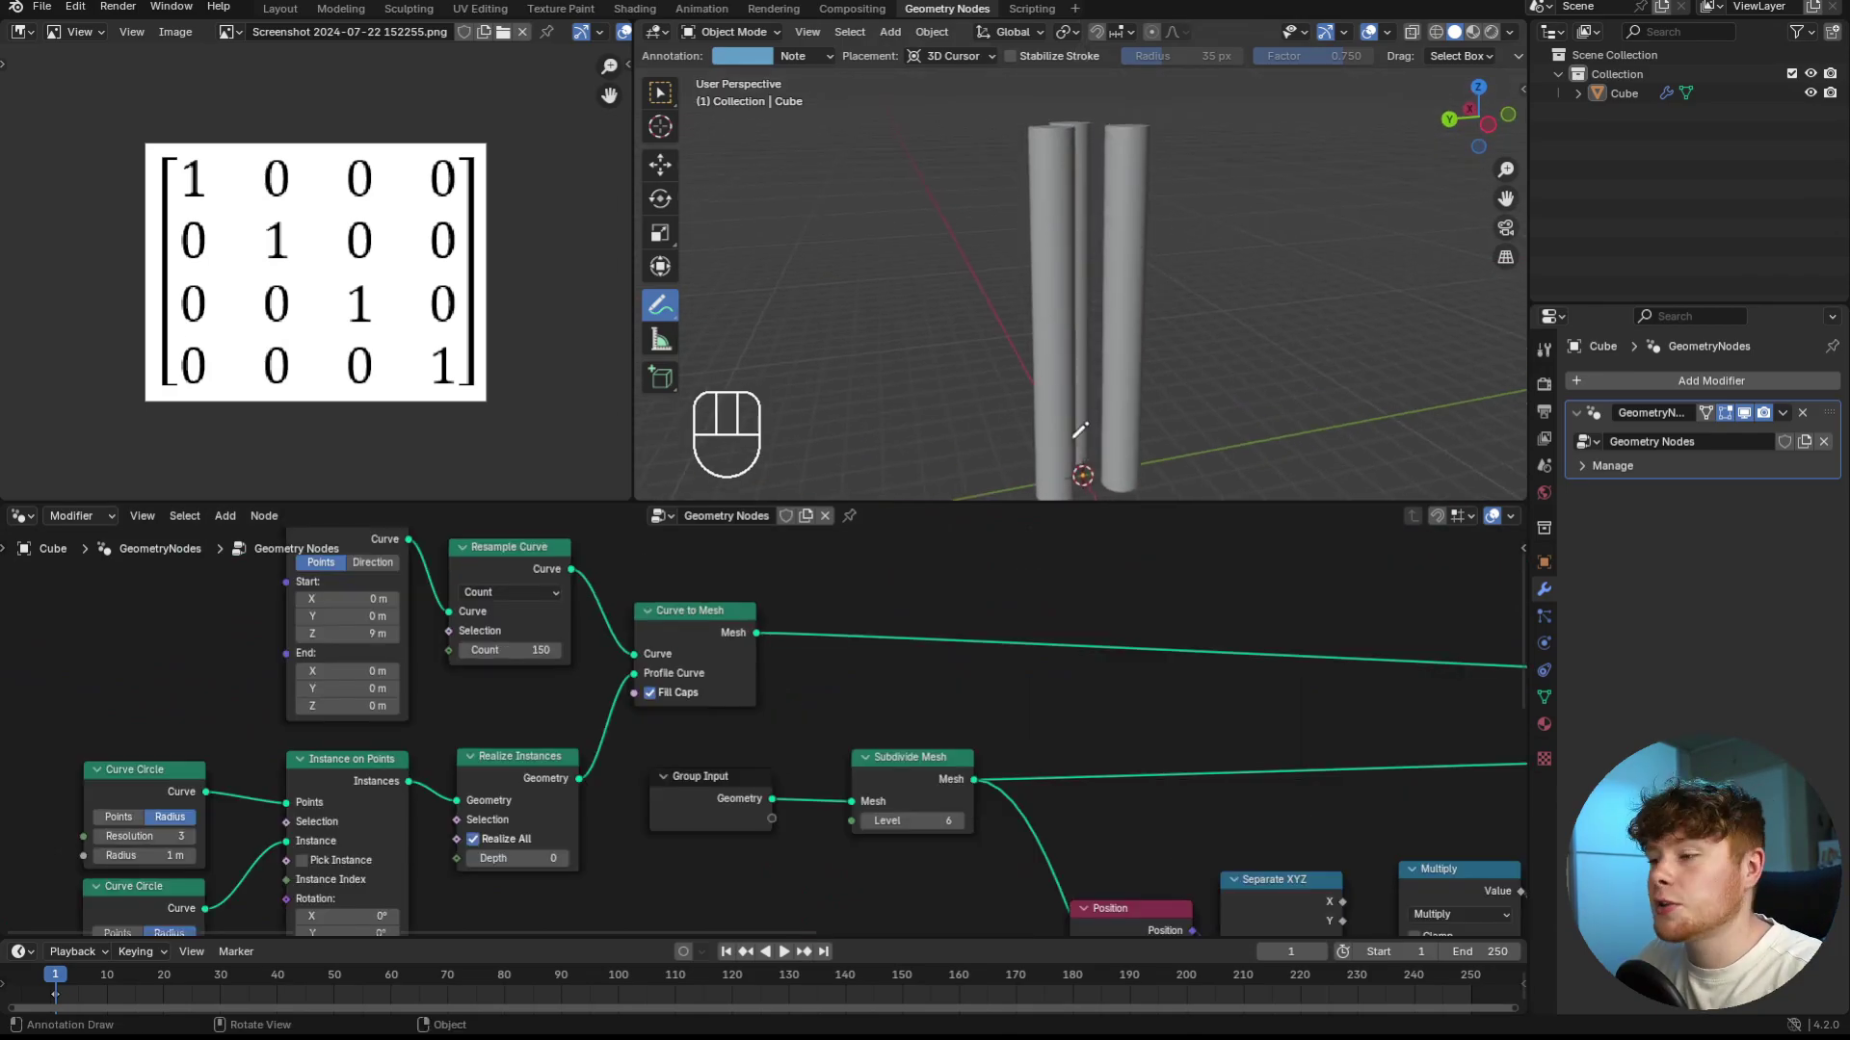
- Pan across the node tree toward the curve line and Curve to Mesh branch
{"action": "middle_click", "coordinate": [609, 748]}
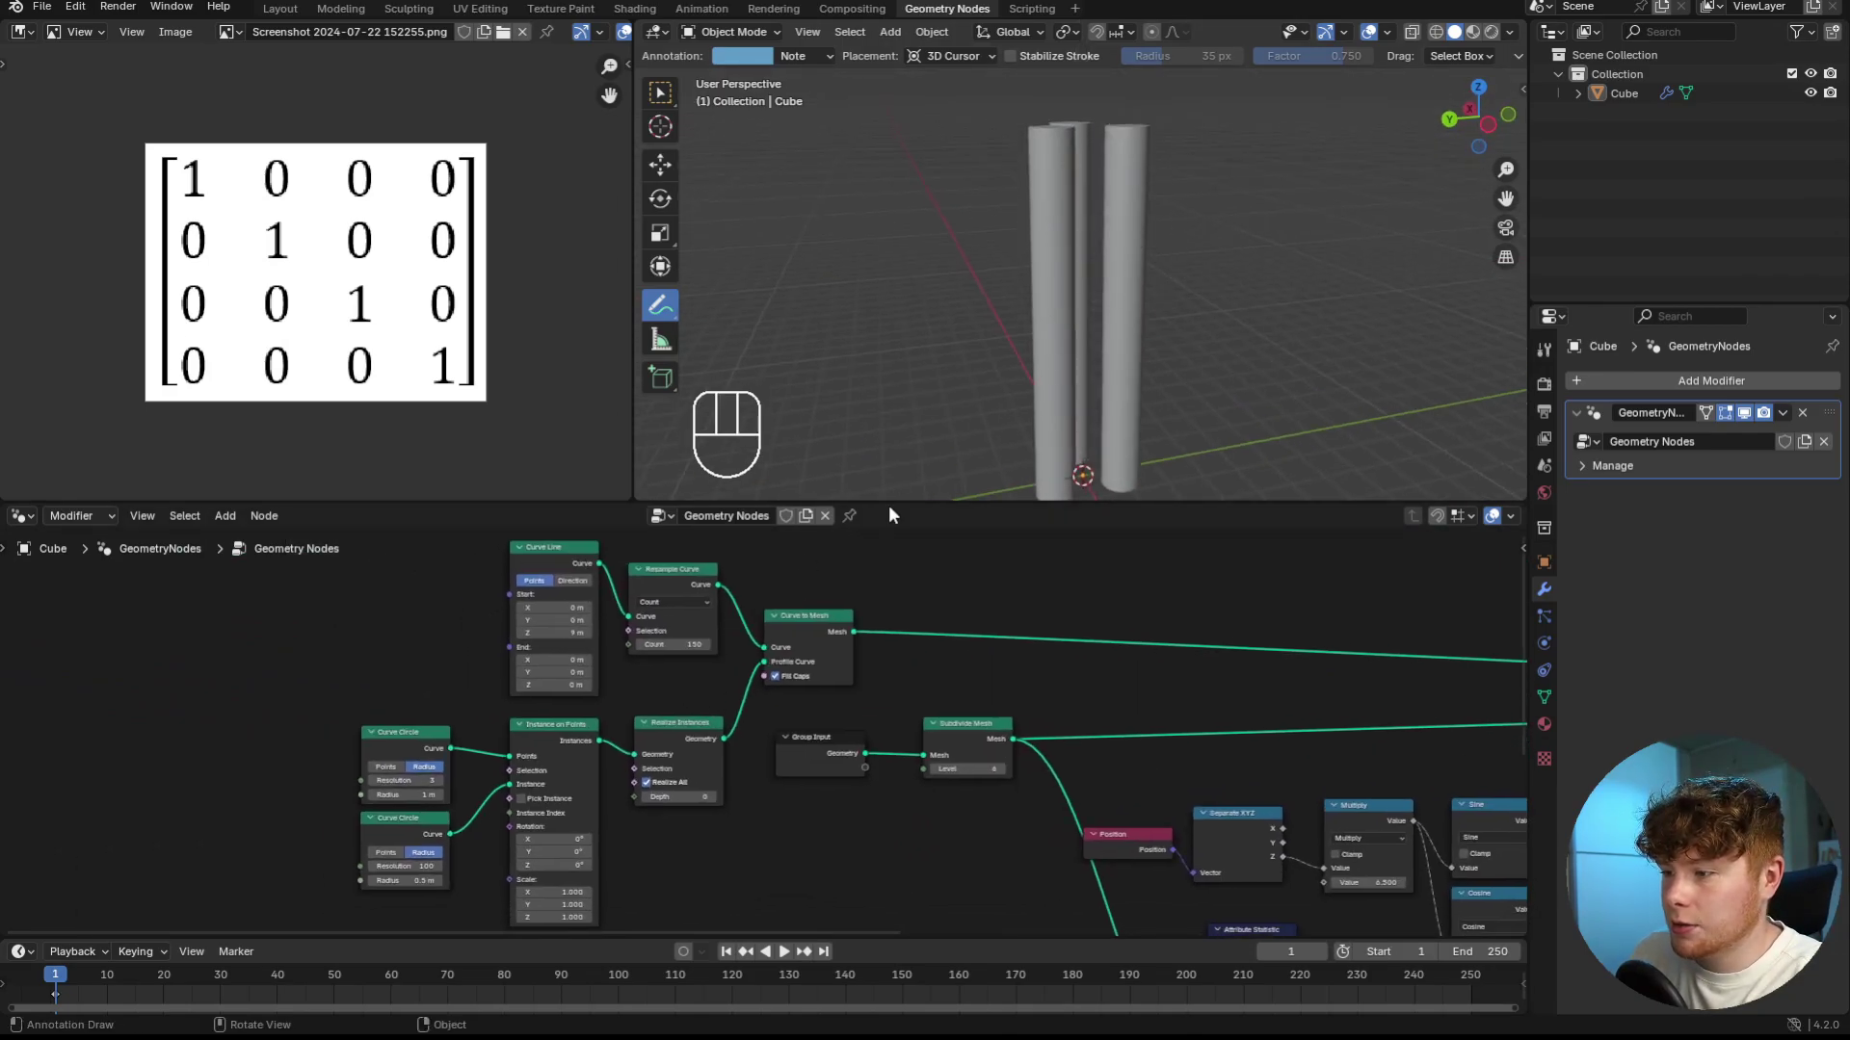
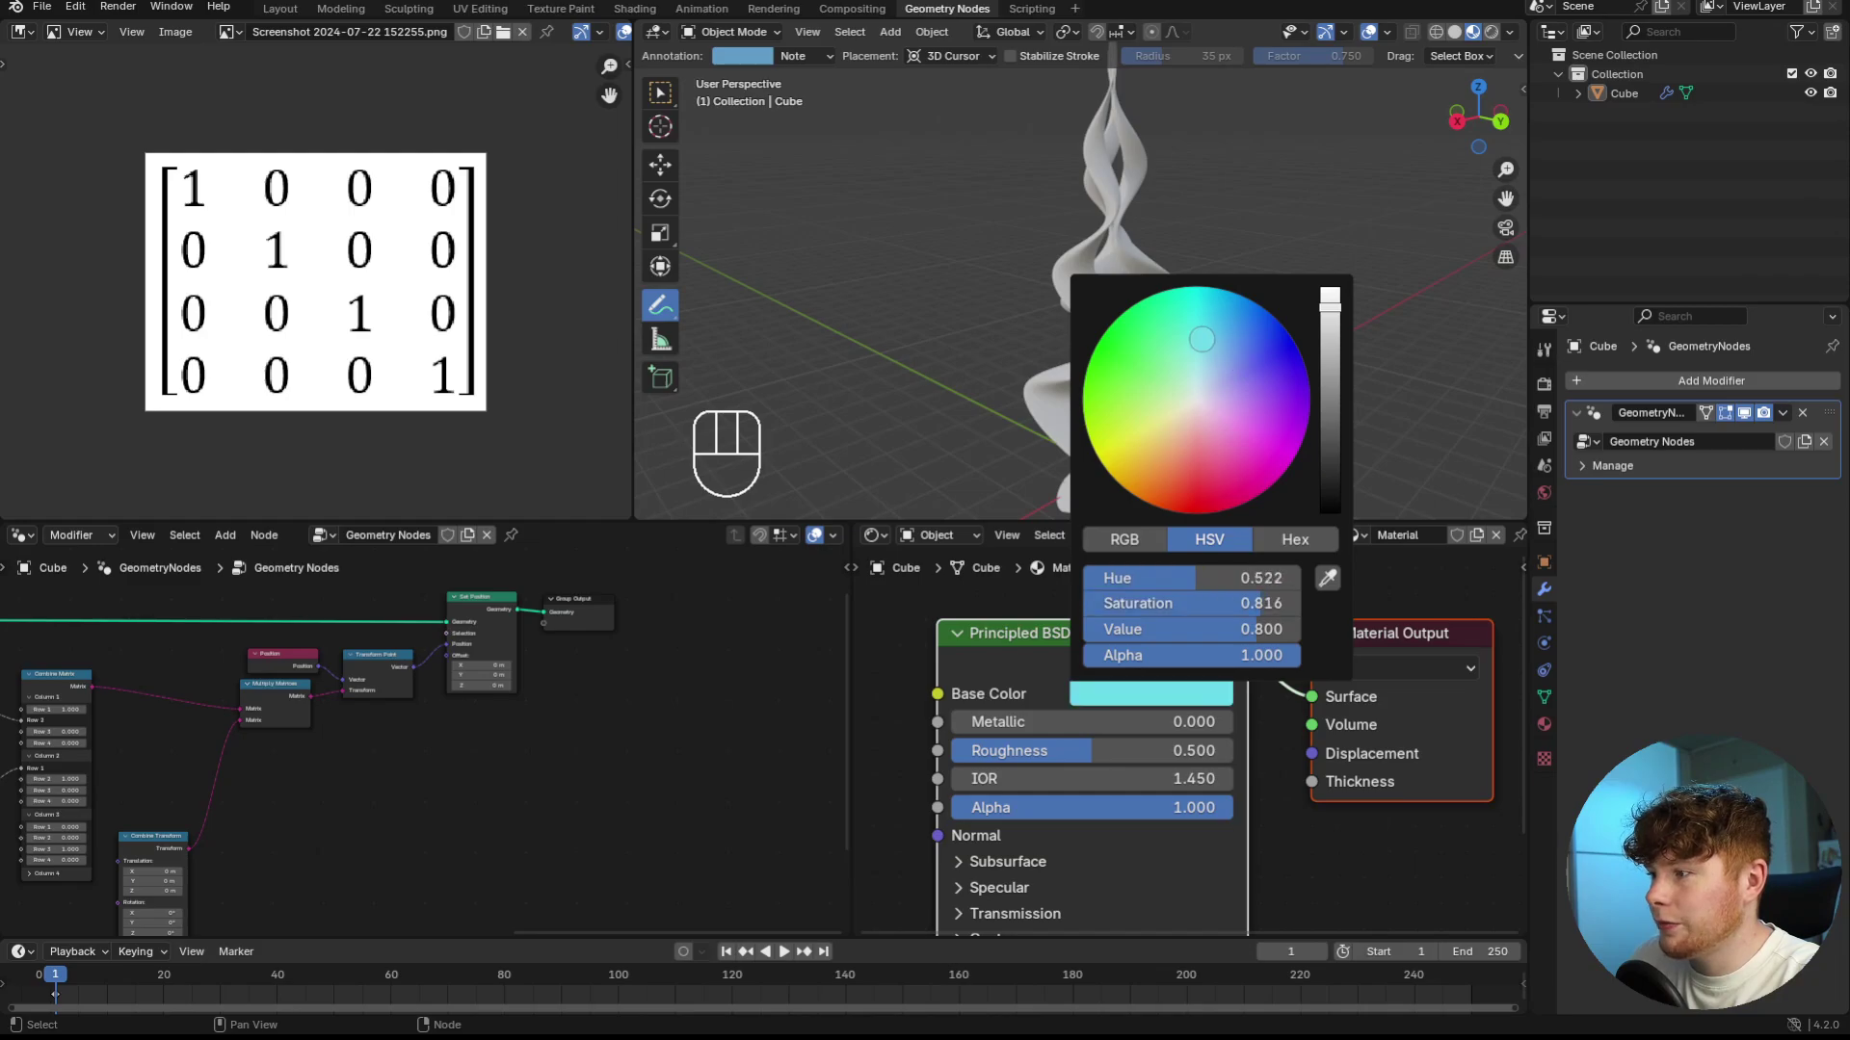
- Confirm the blue base colour and assign the Blue material via Set Material before Group Output
{"action": "left_click", "coordinate": [1165, 701]}
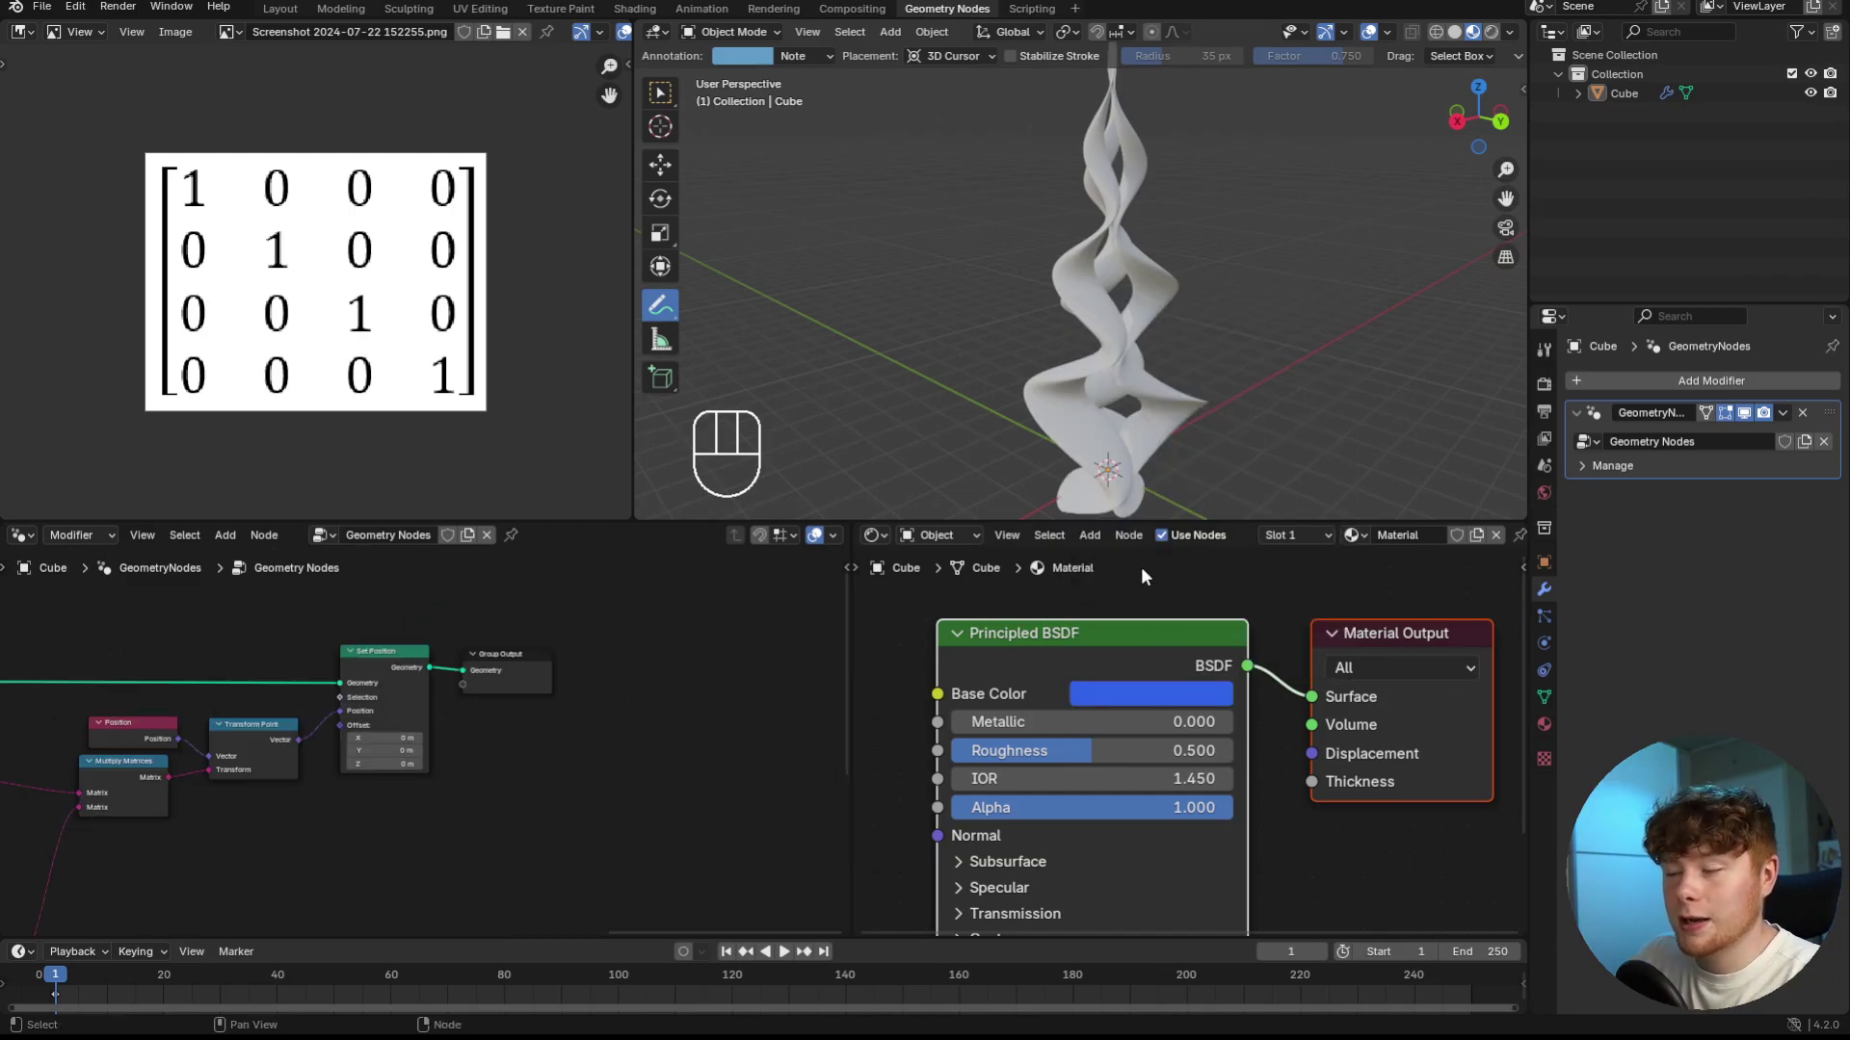
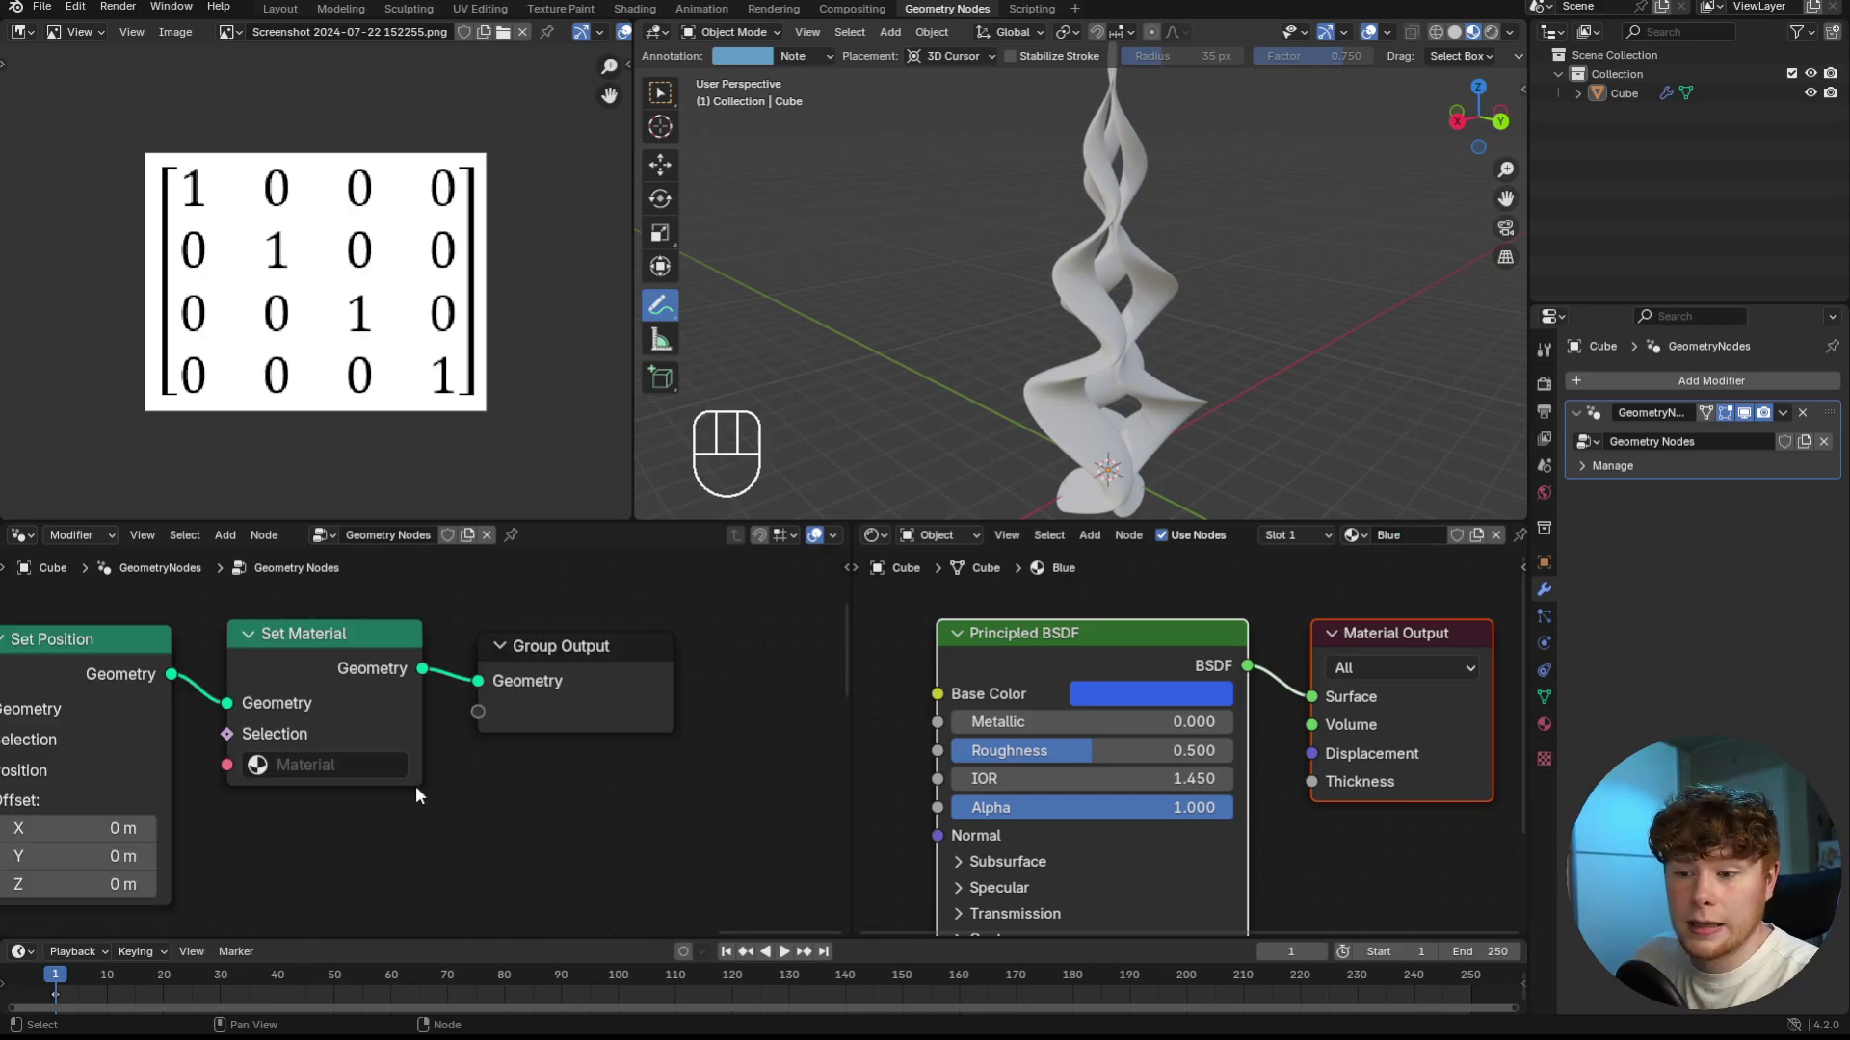
{"action": "left_click_drag", "start_coordinate": [342, 771], "coordinate": [313, 475]}
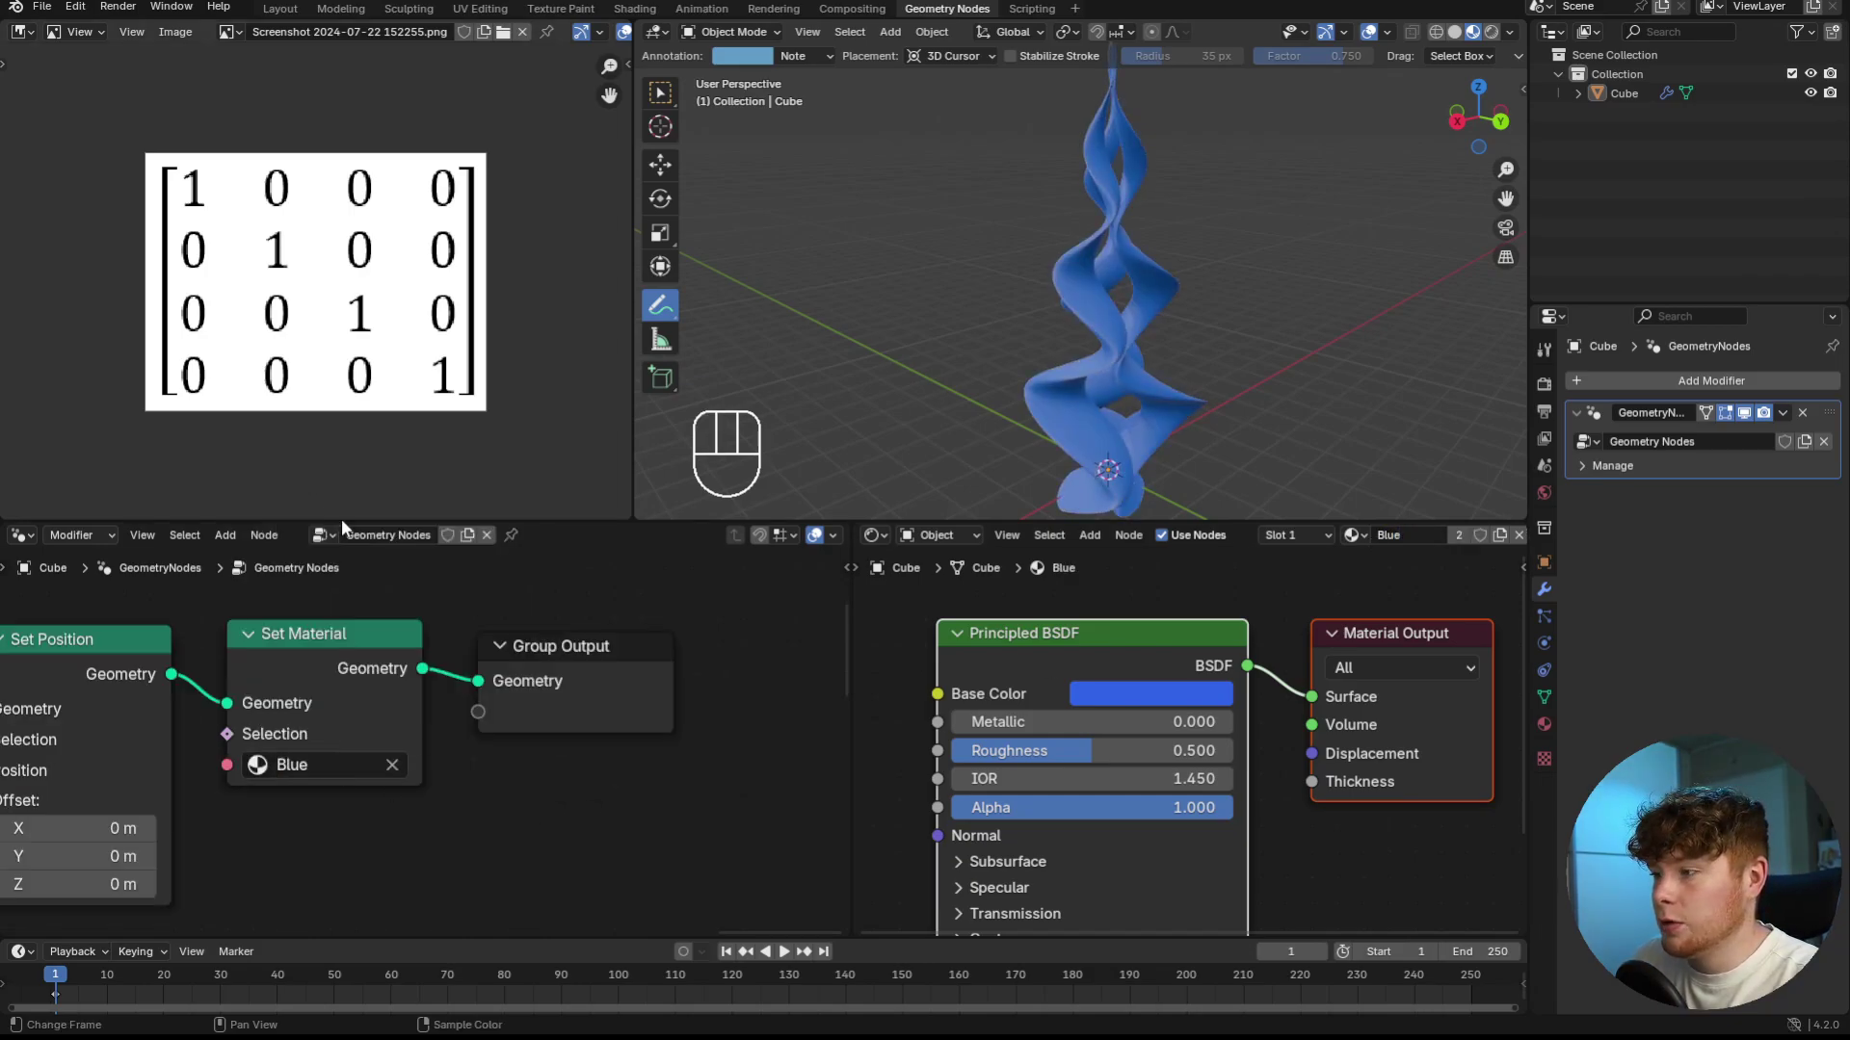
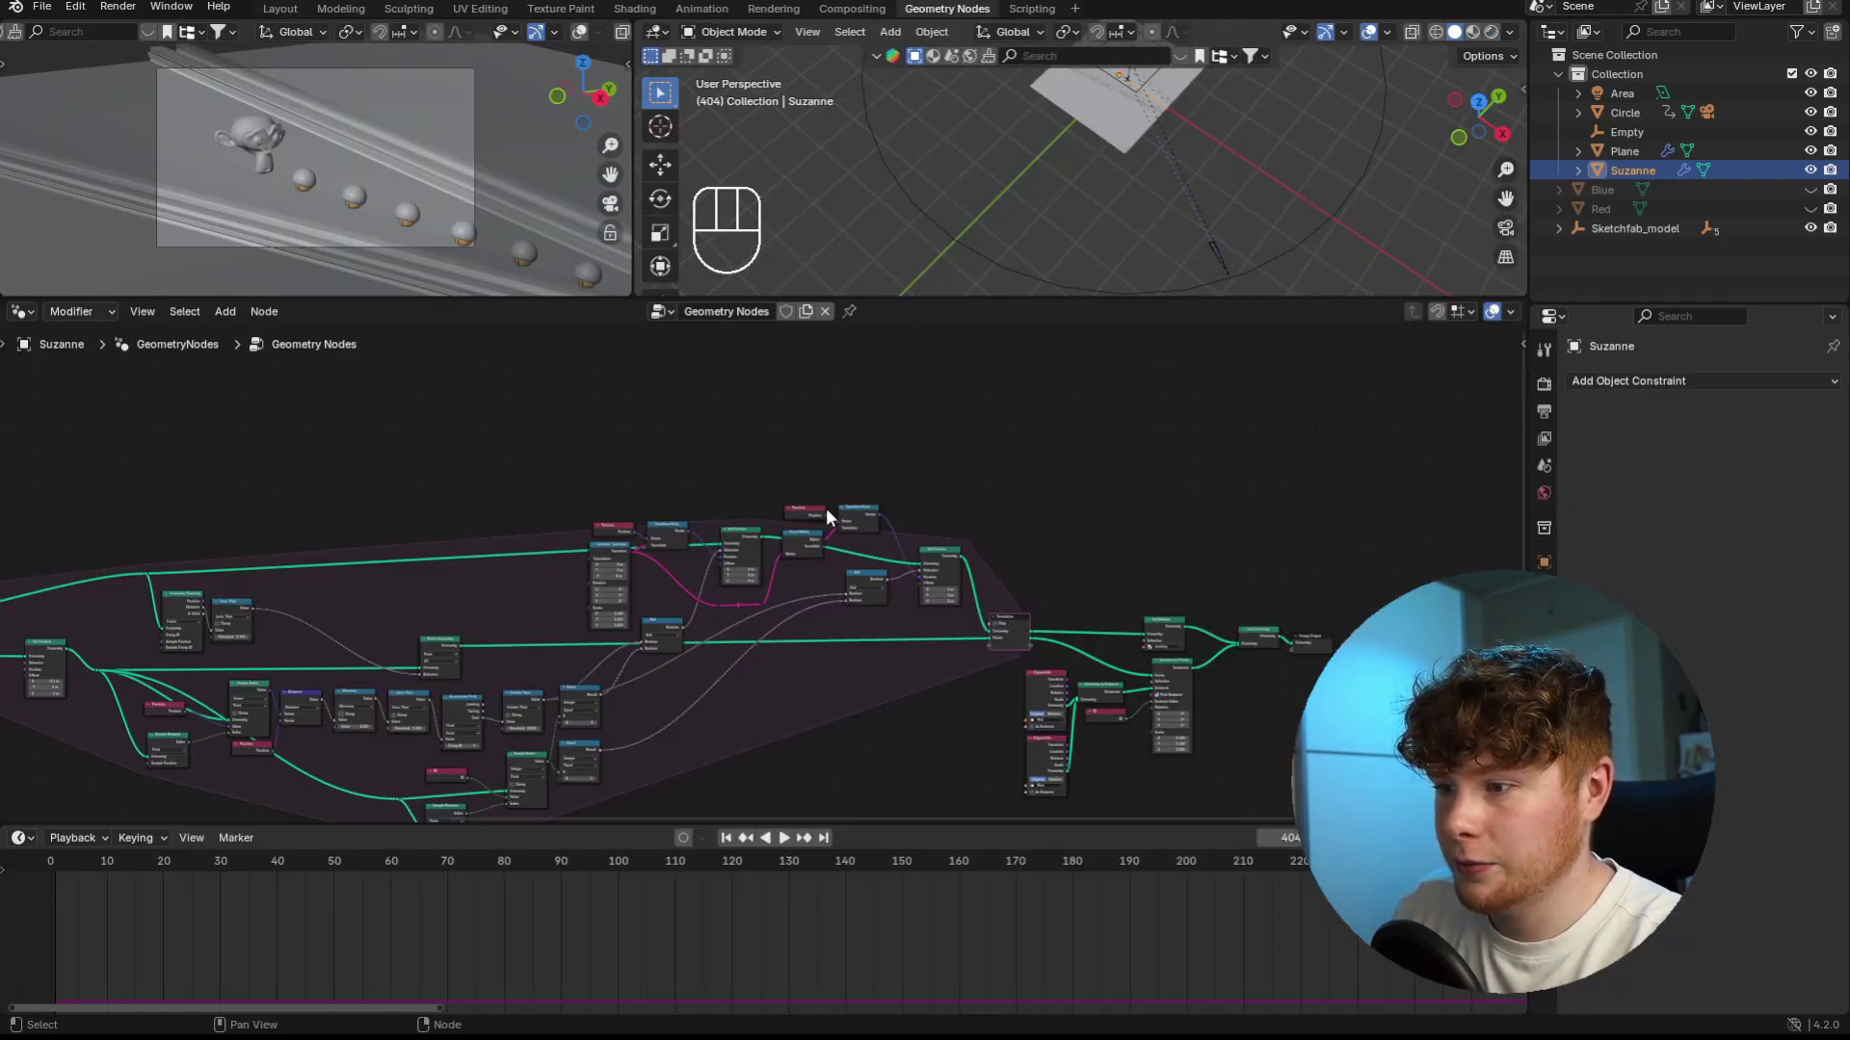
{"action": "middle_click", "coordinate": [927, 506]}
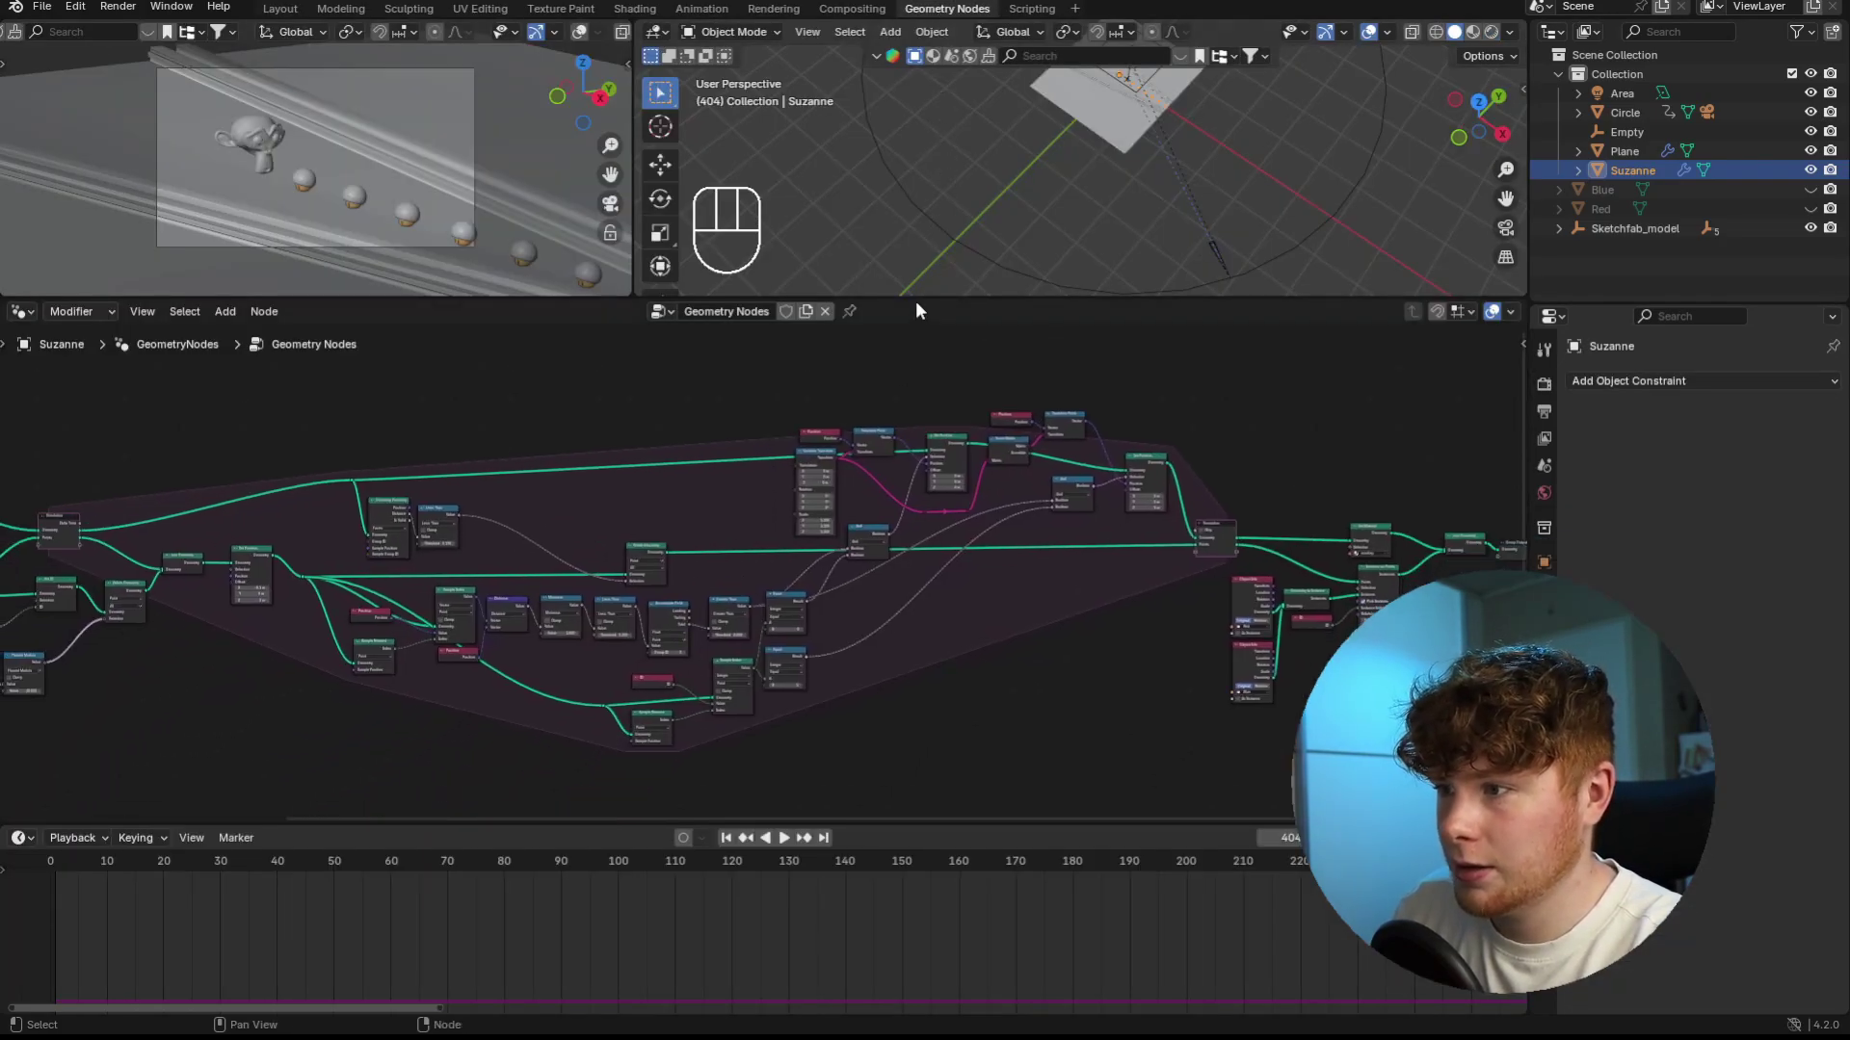
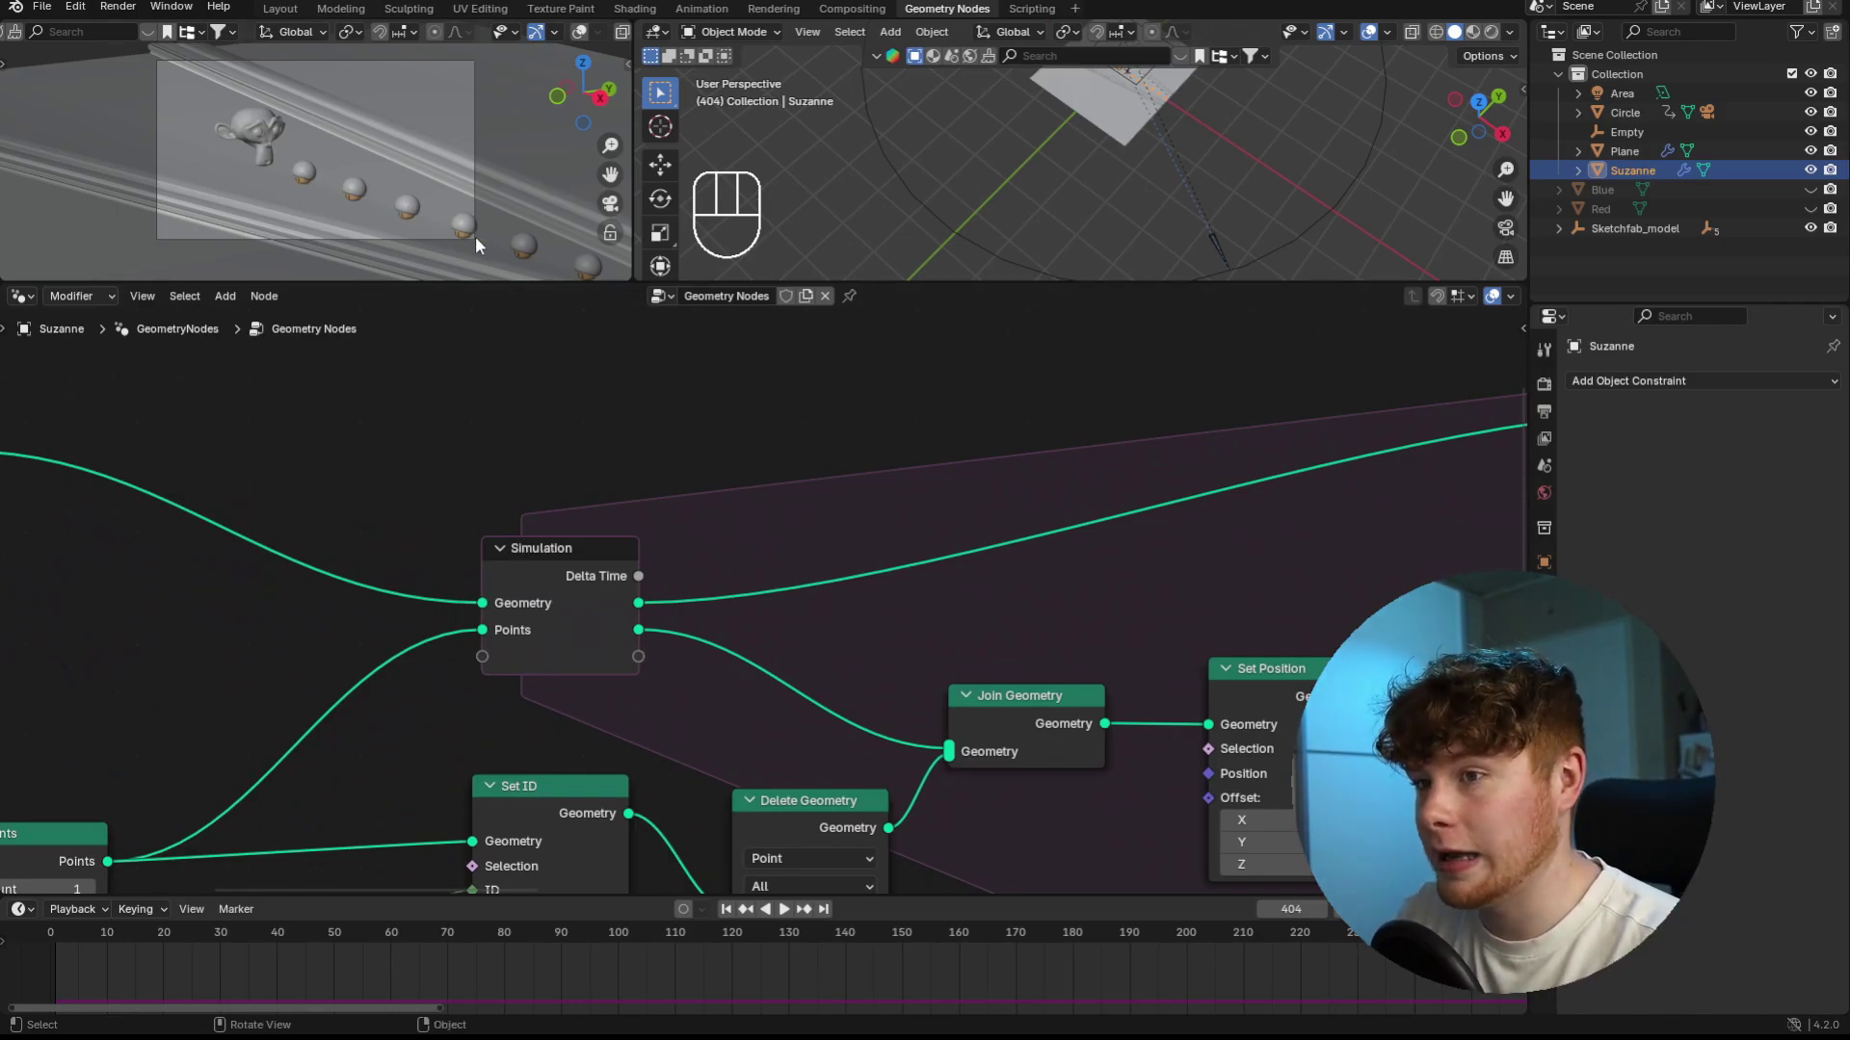
{"action": "middle_click", "coordinate": [1003, 571]}
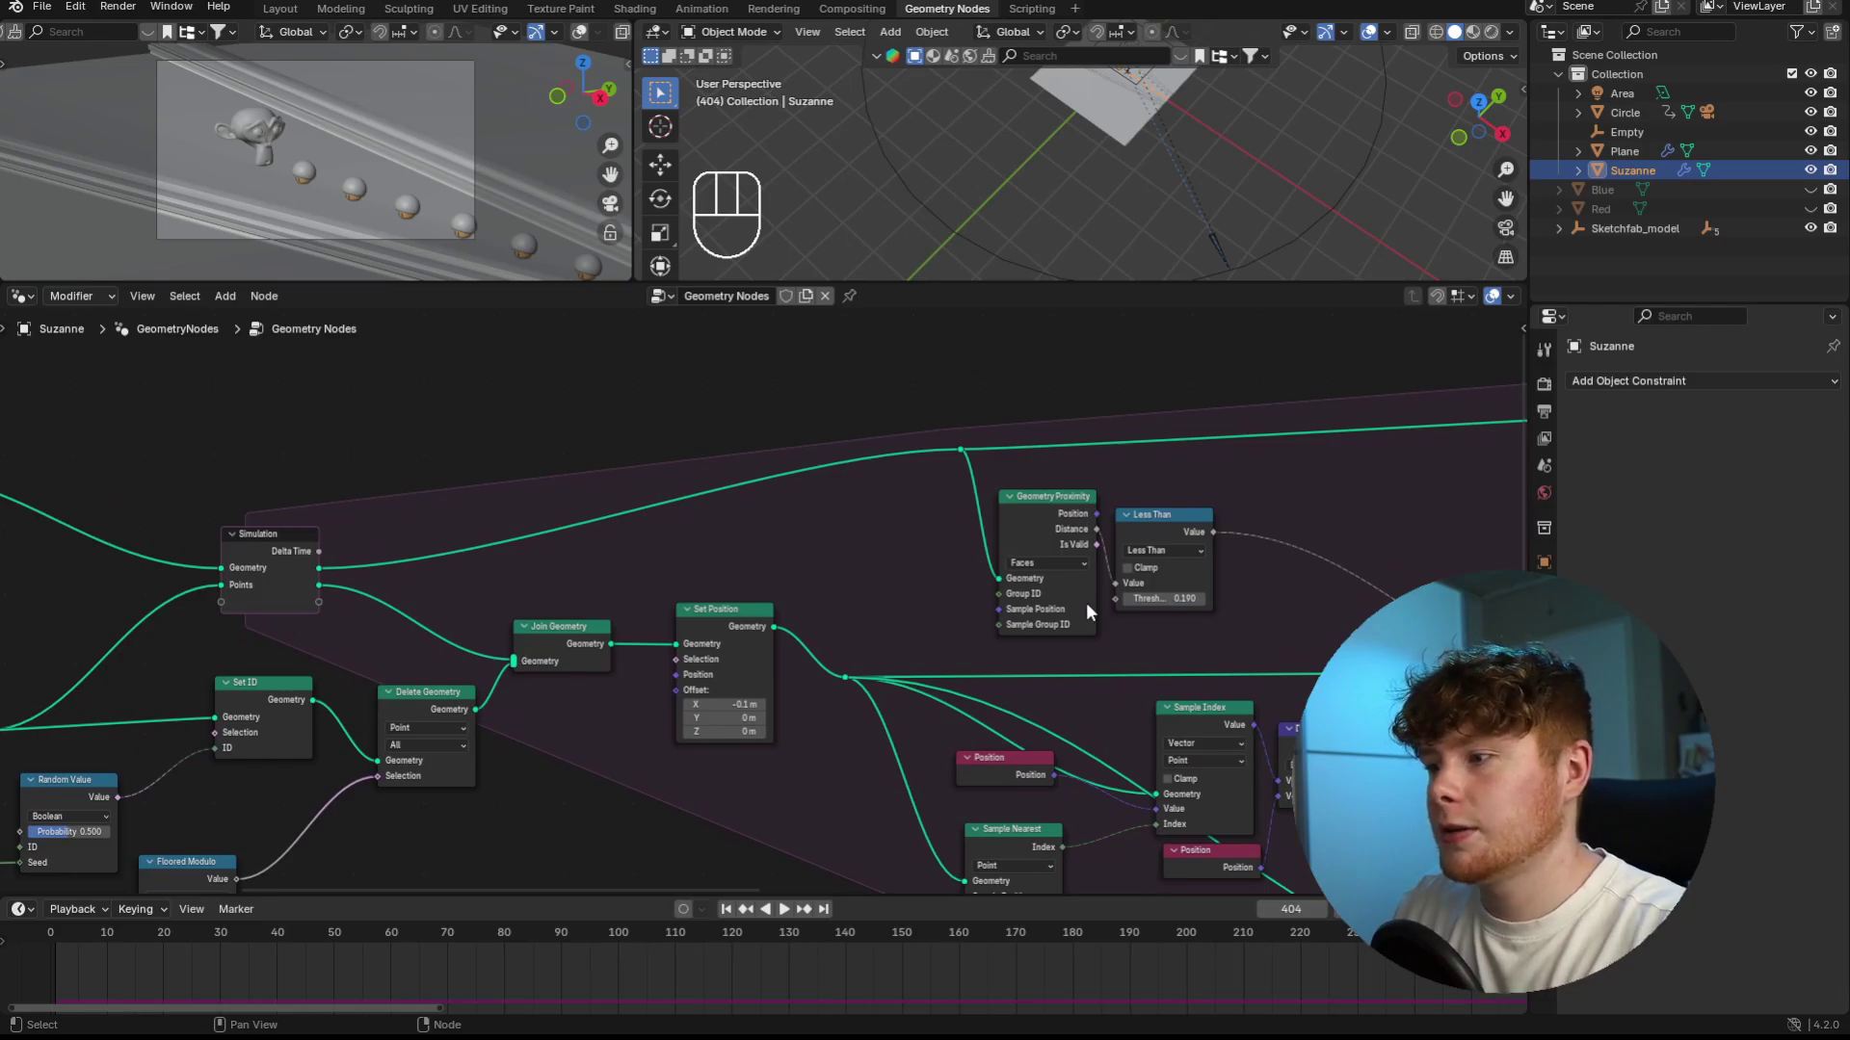
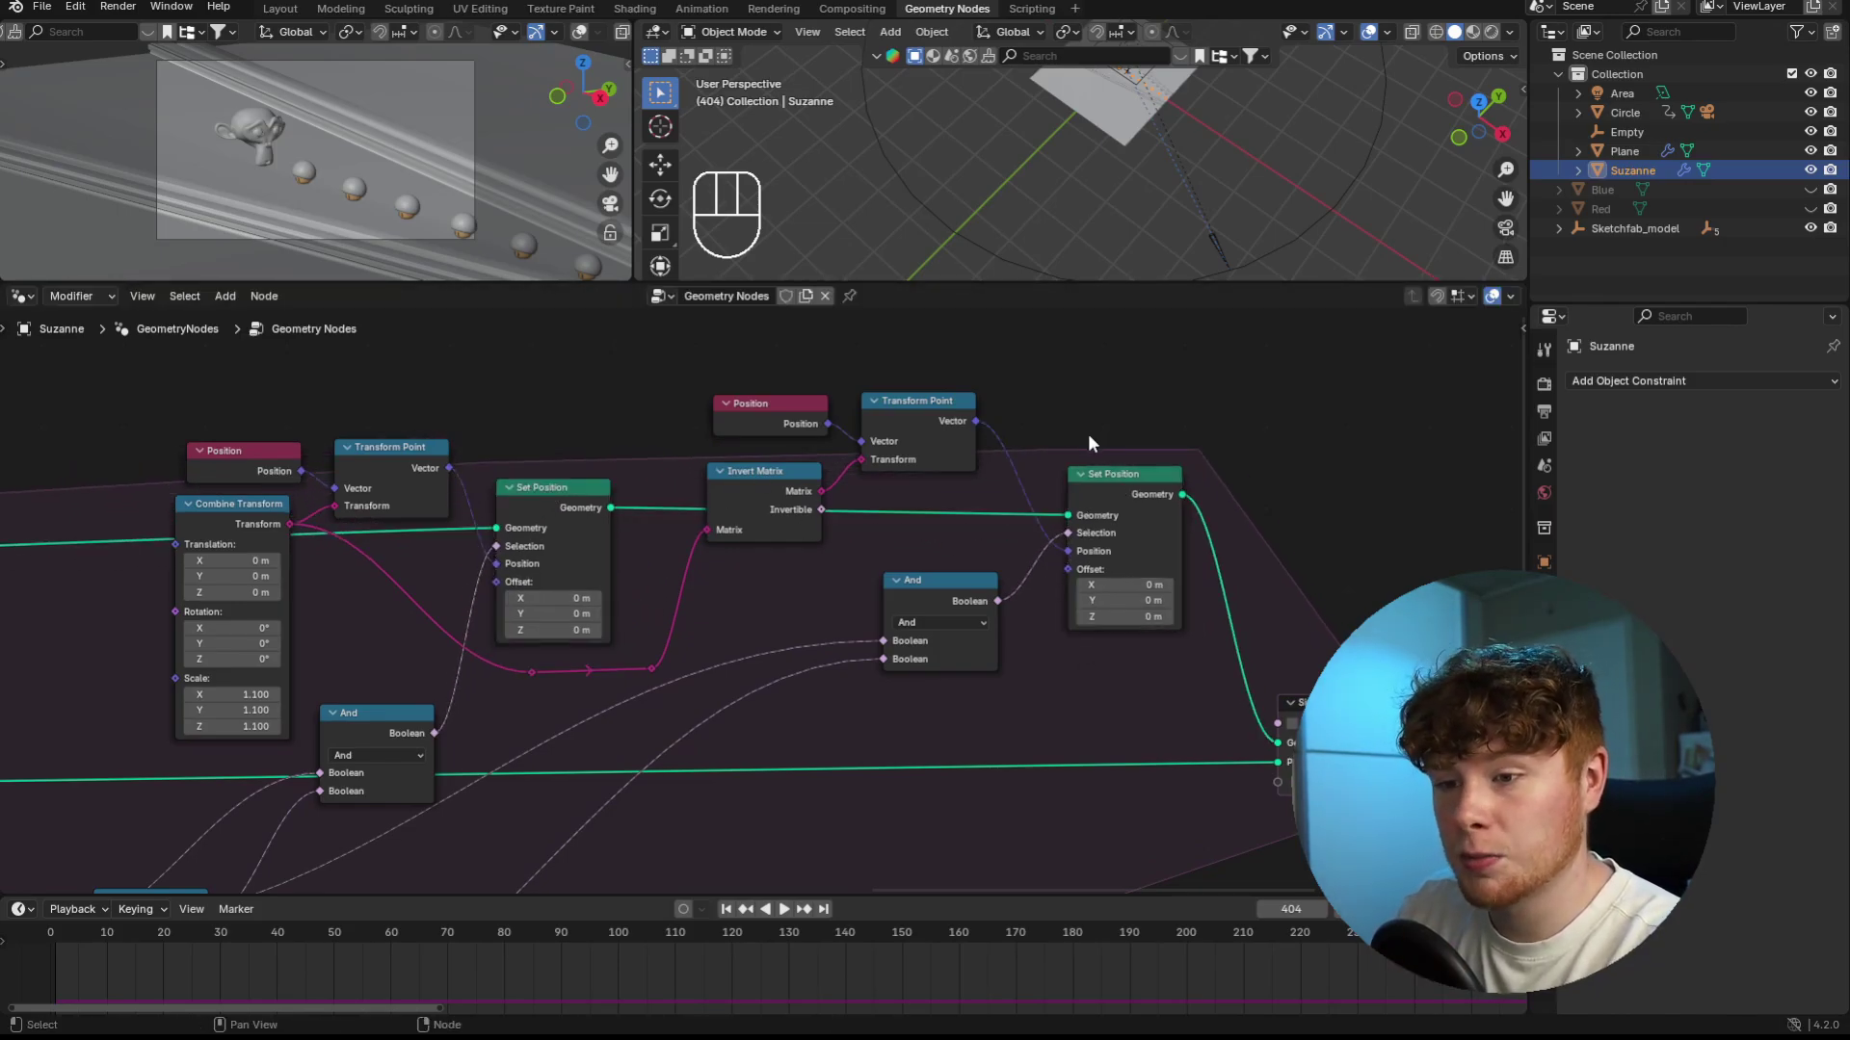
{"action": "double_click", "coordinate": [474, 469]}
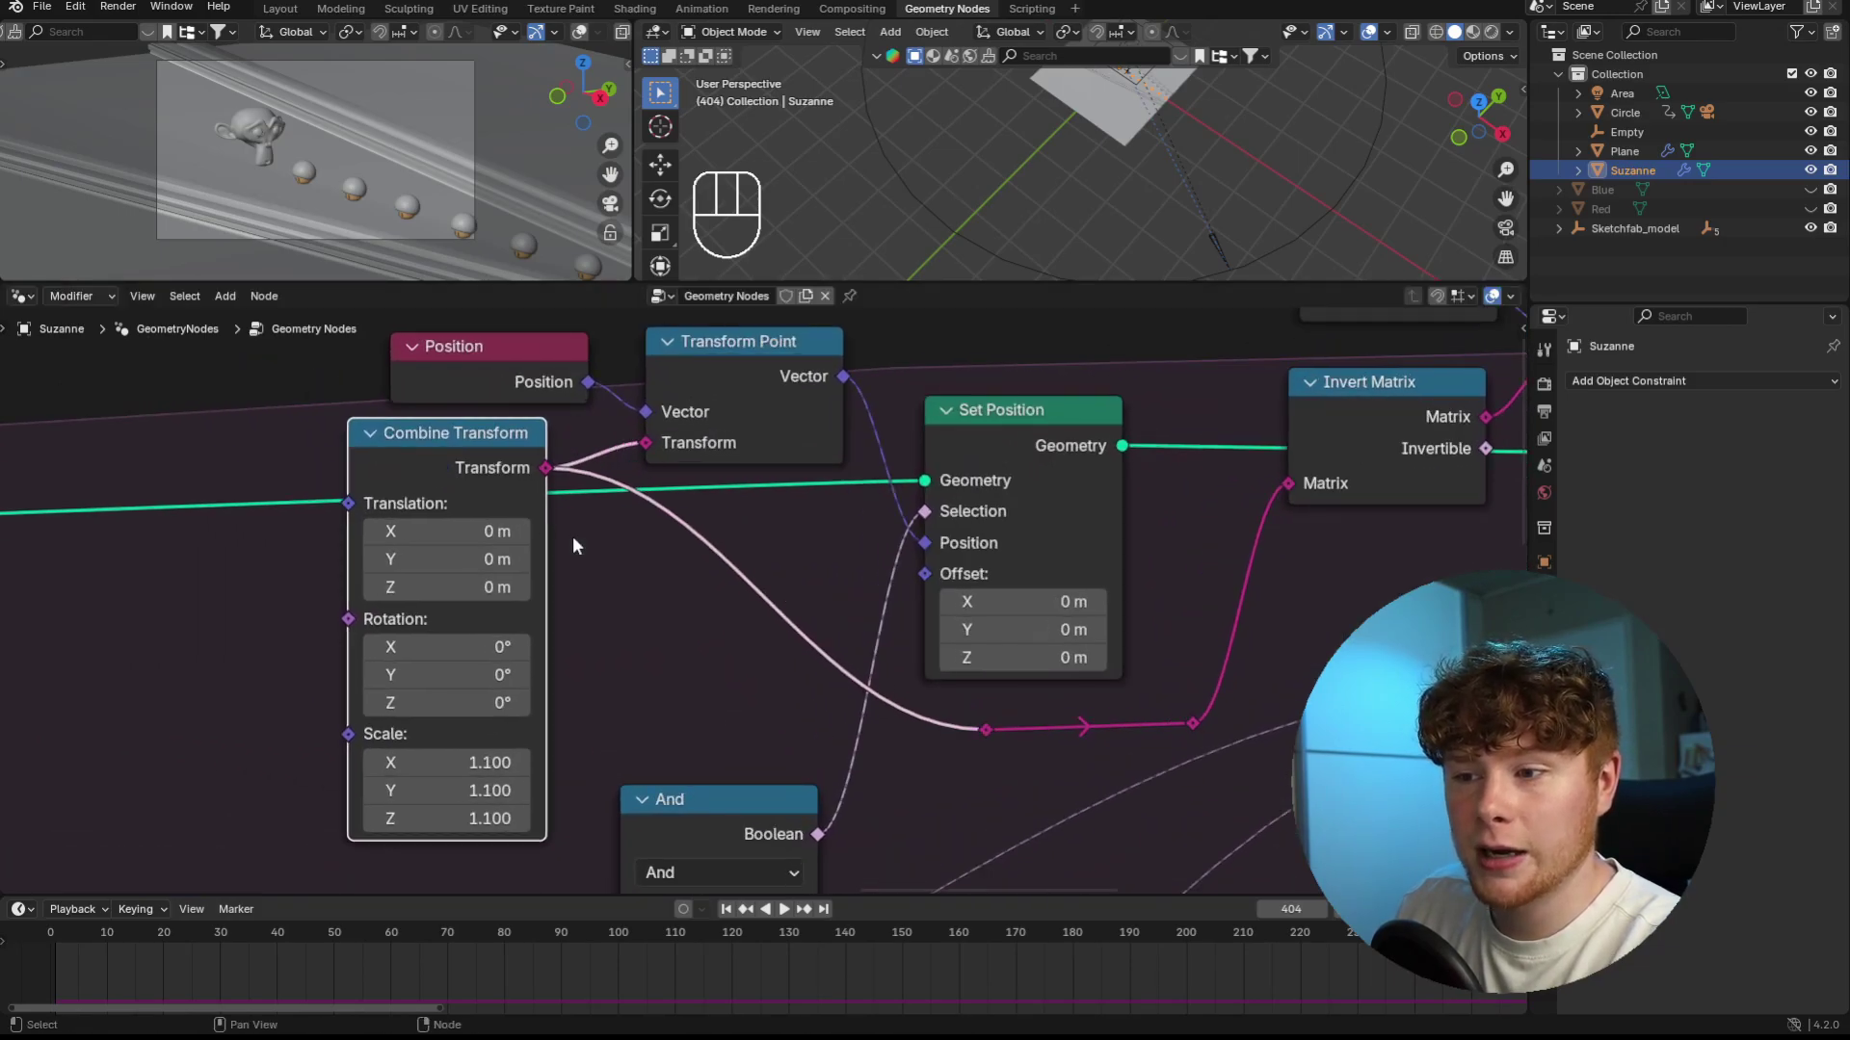
{"action": "middle_click", "coordinate": [593, 718]}
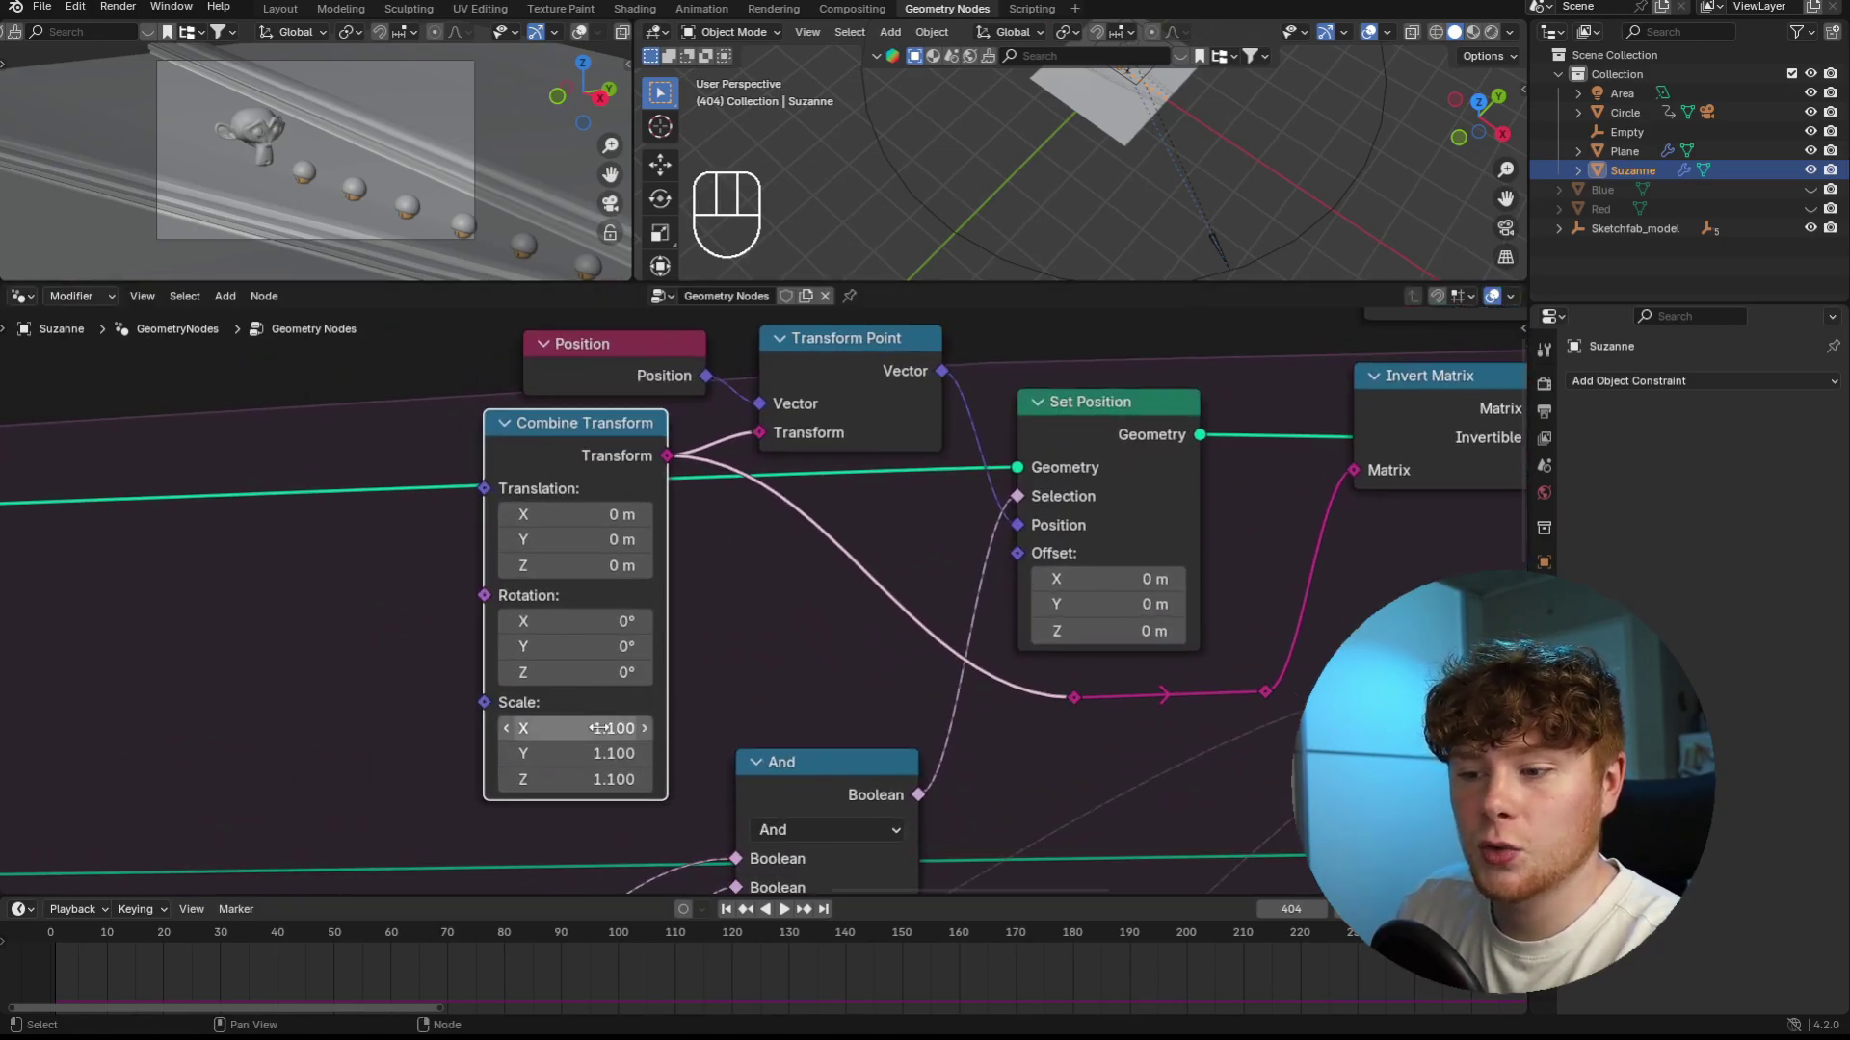
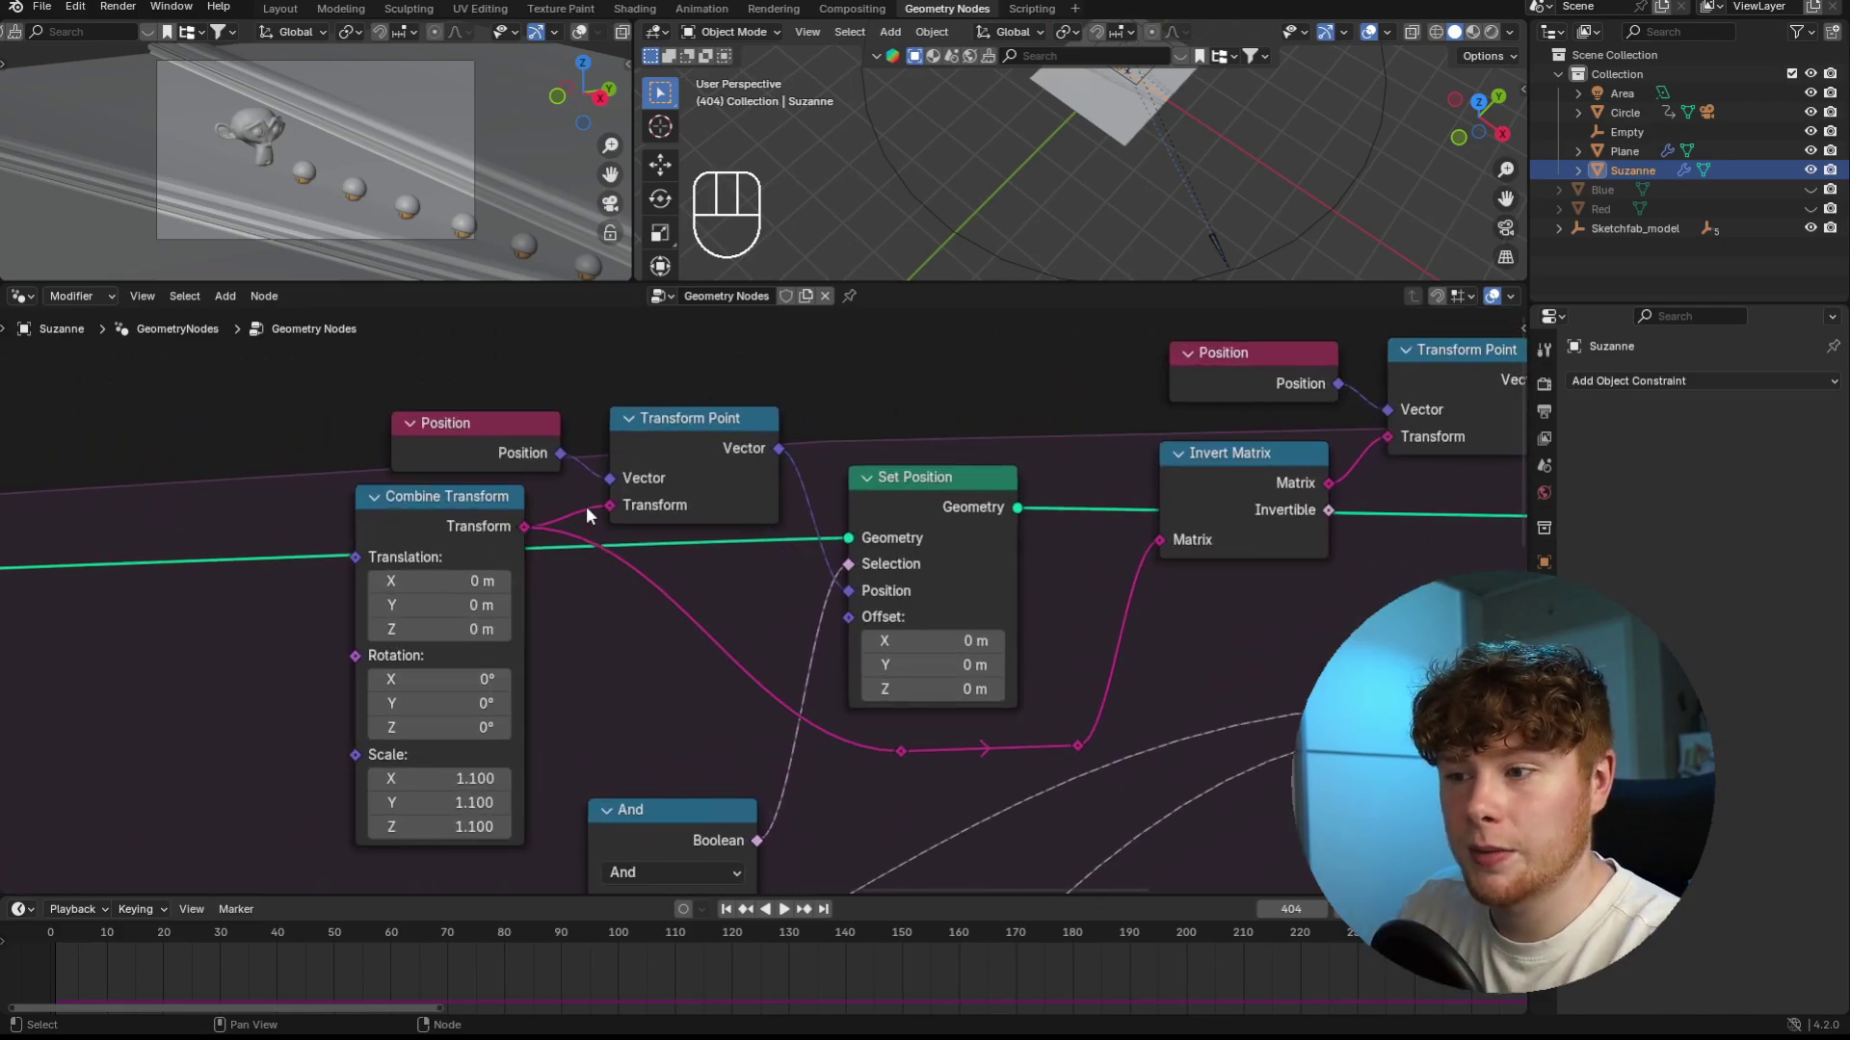
{"action": "left_click", "coordinate": [922, 522]}
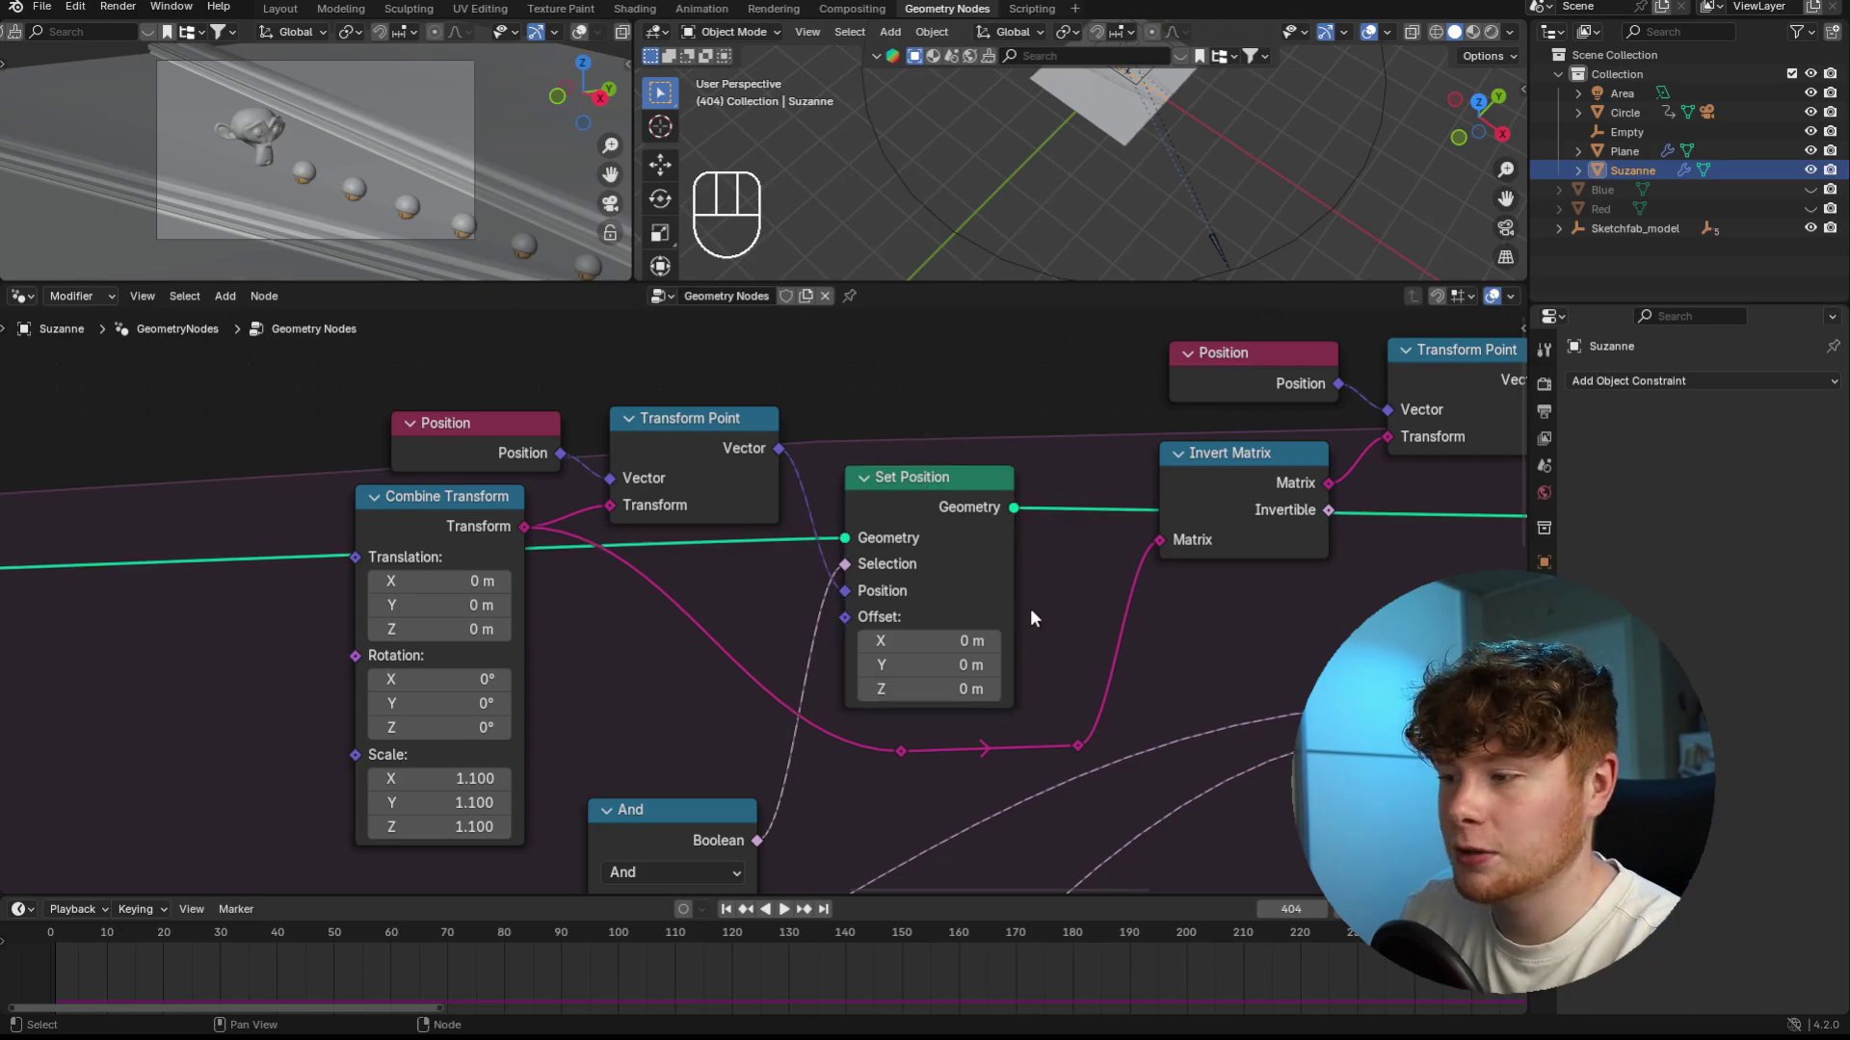
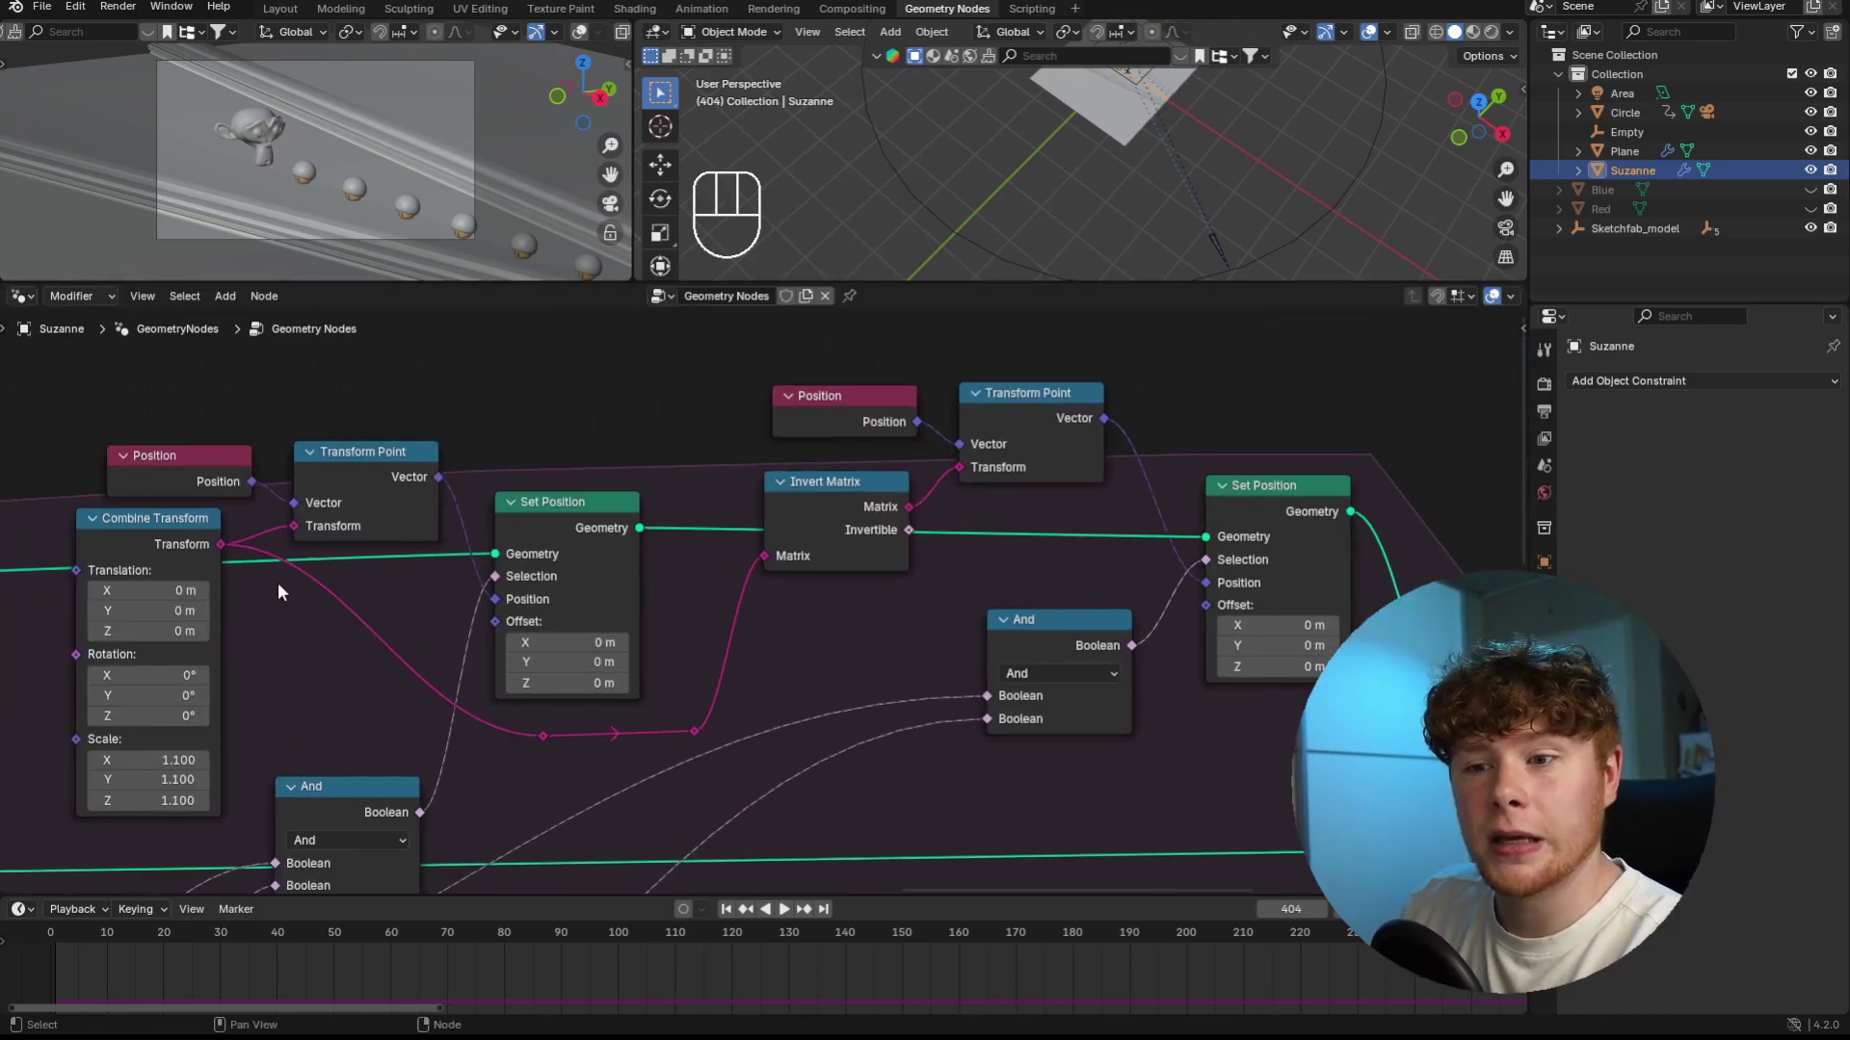
{"action": "left_click", "coordinate": [127, 541]}
{"action": "left_click", "coordinate": [234, 438]}
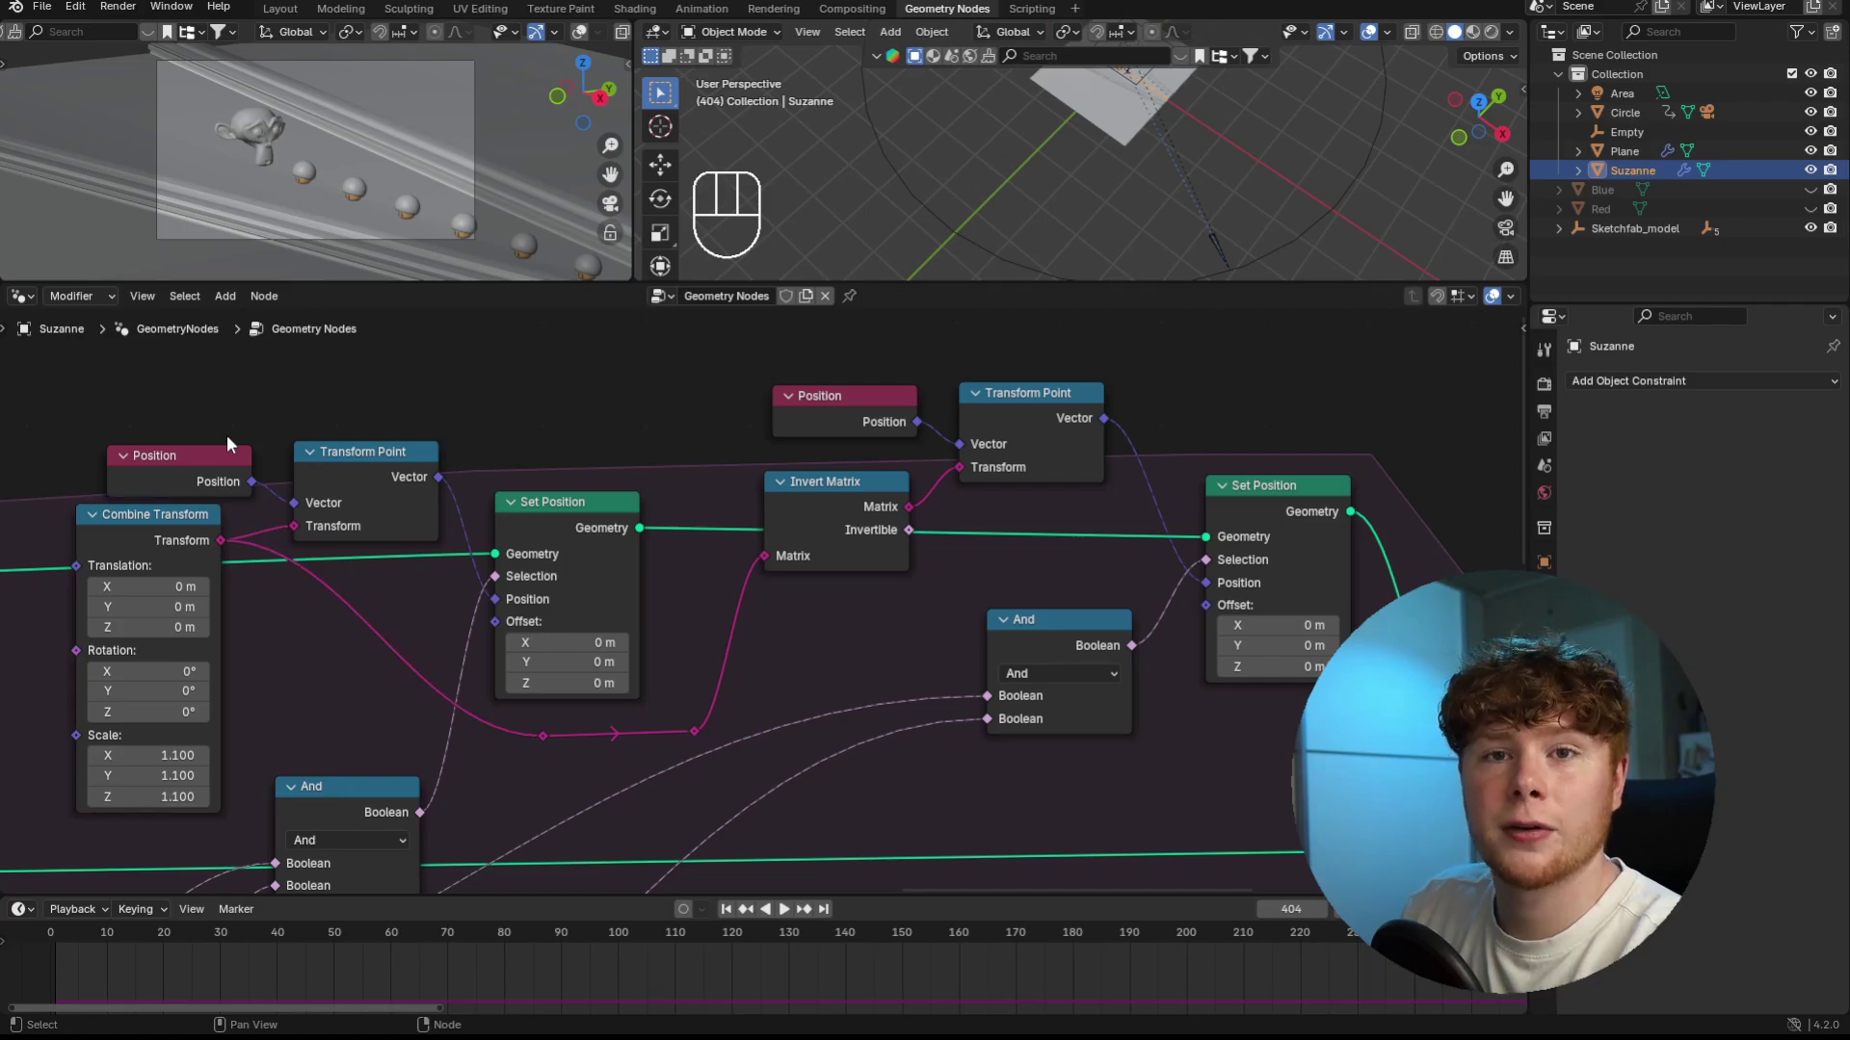
{"action": "left_click", "coordinate": [834, 508]}
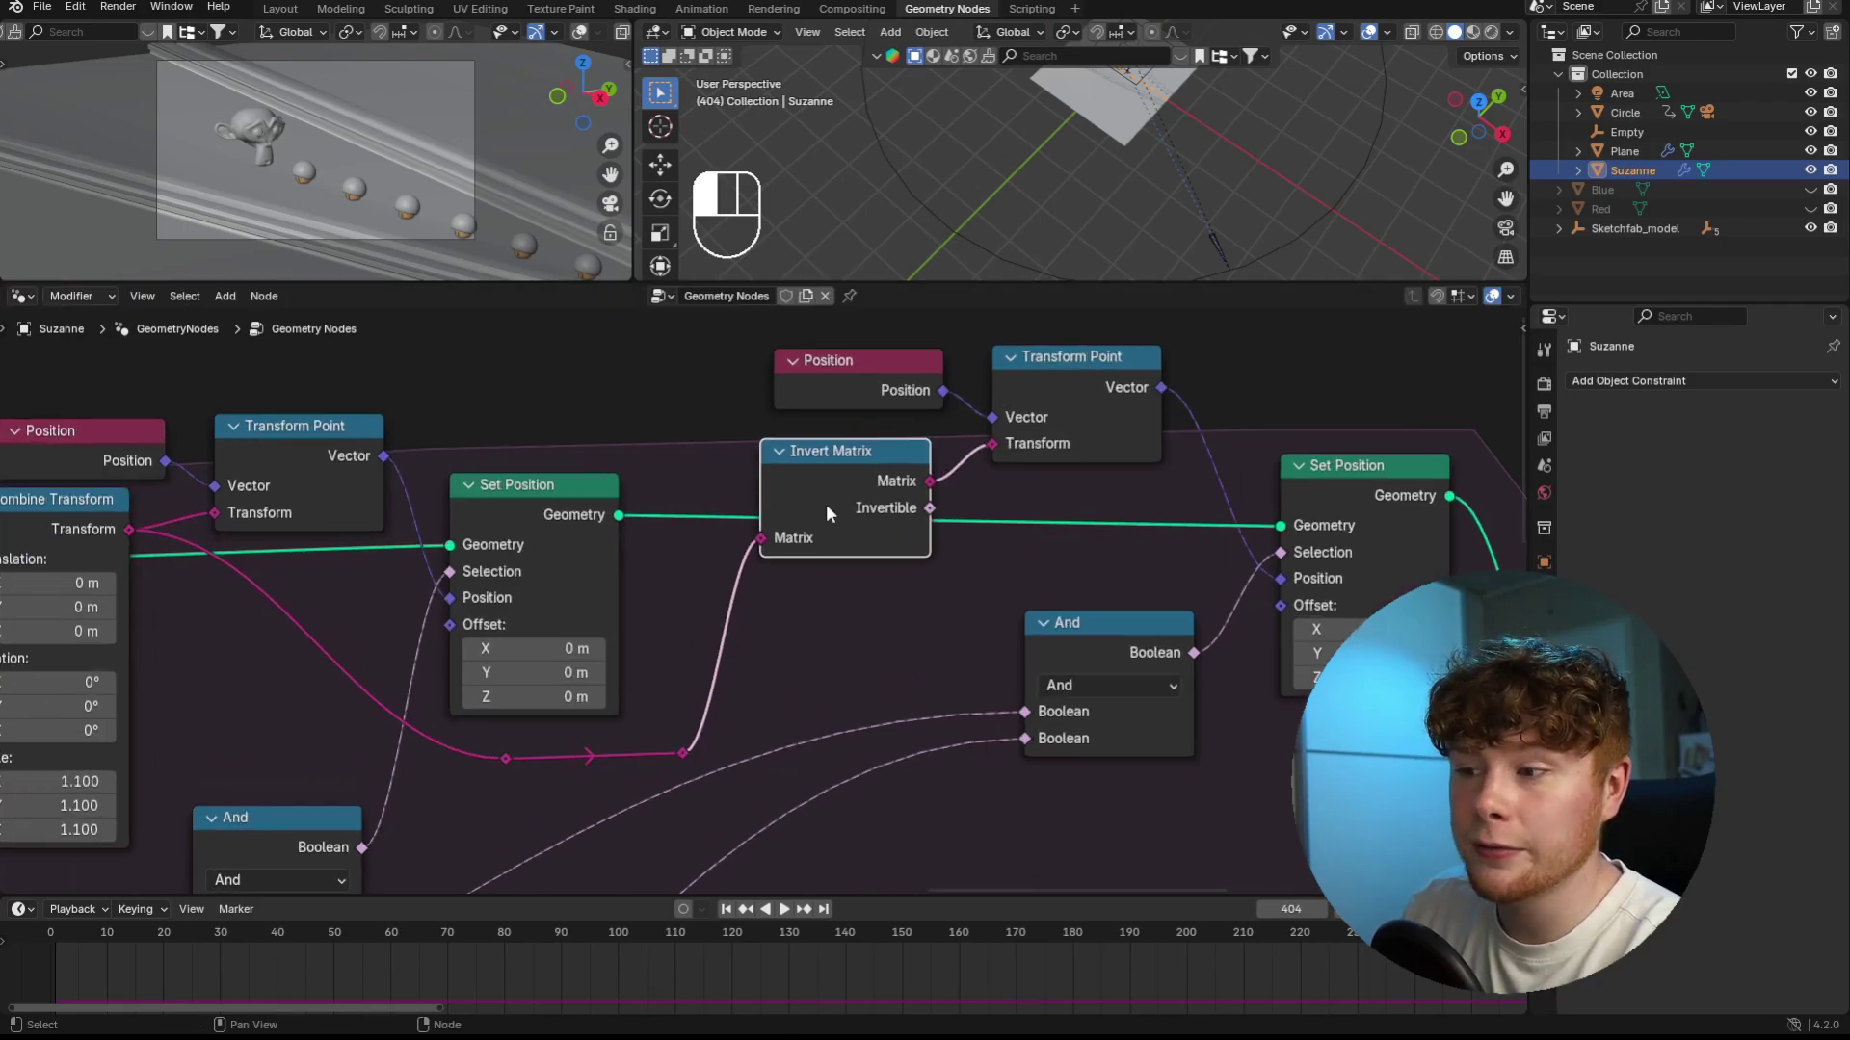